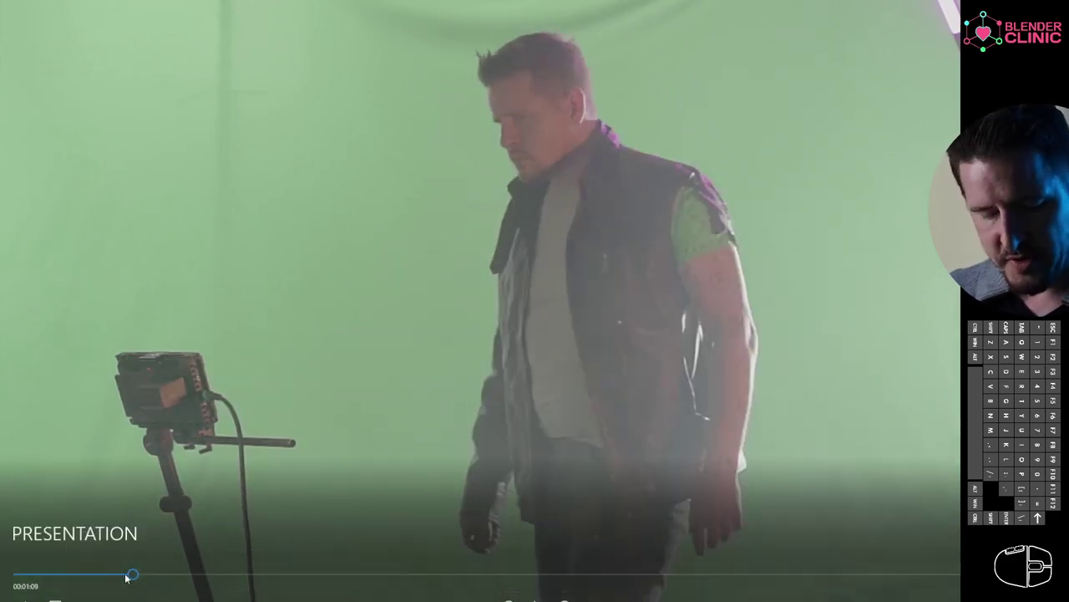
- Scrub the seek bar back to the Smoke & Light Test slide listing tracker issues
{"action": "left_click_drag", "start_coordinate": [133, 574], "coordinate": [118, 571]}
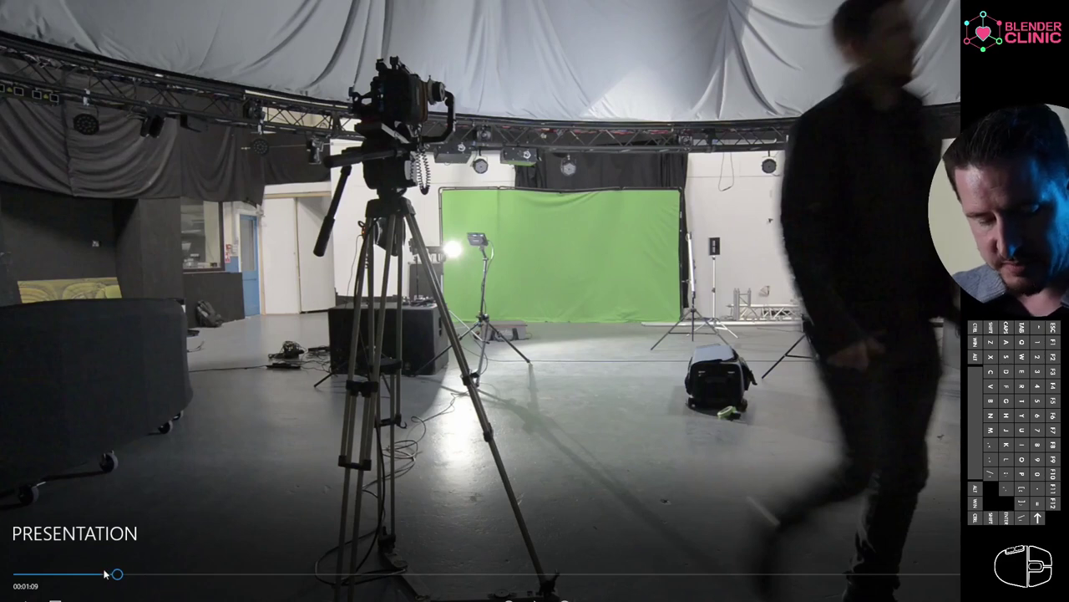
{"action": "left_click_drag", "start_coordinate": [102, 574], "coordinate": [134, 579]}
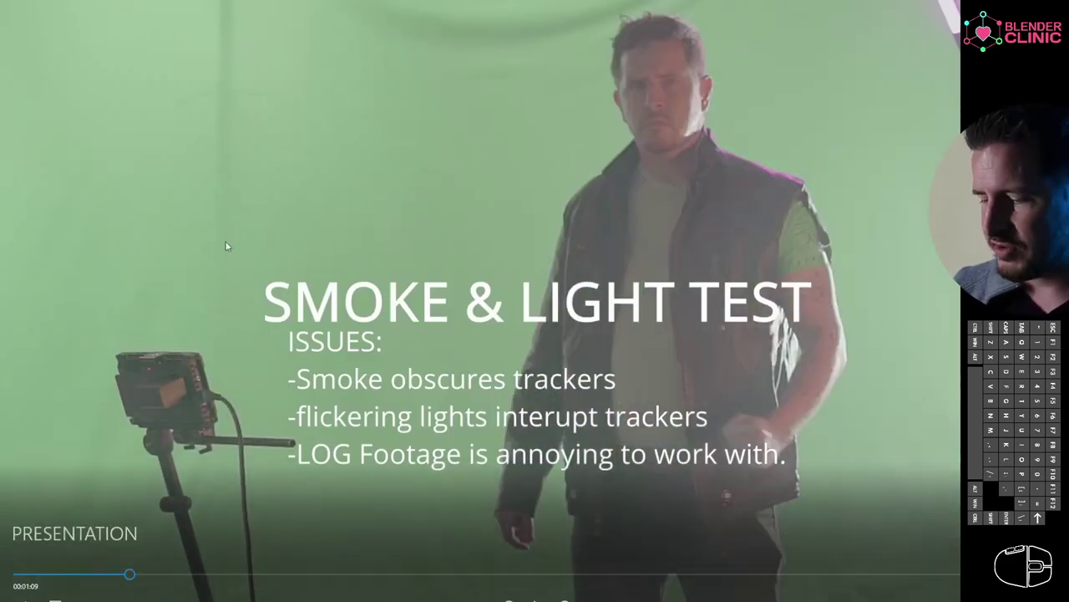
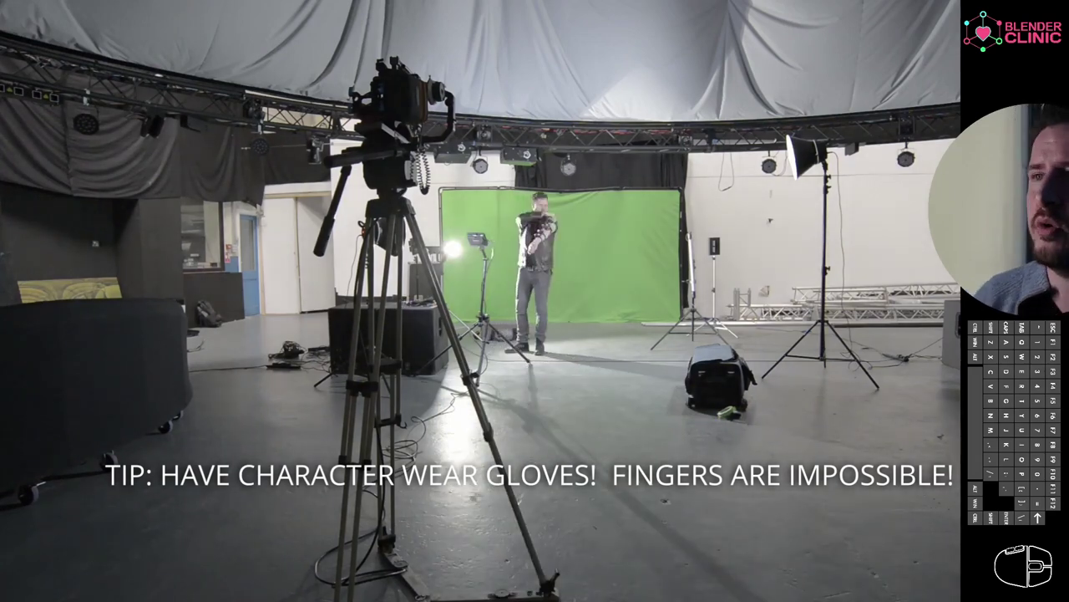
- Resume playback and let it run to the Blender Video Editing workspace section
{"action": "key", "text": "space"}
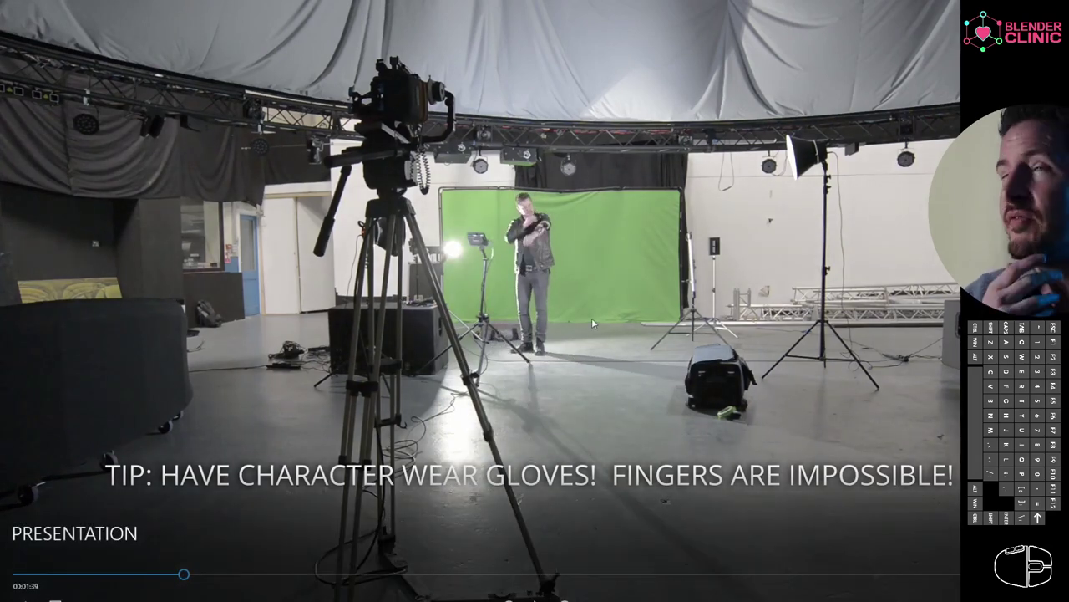
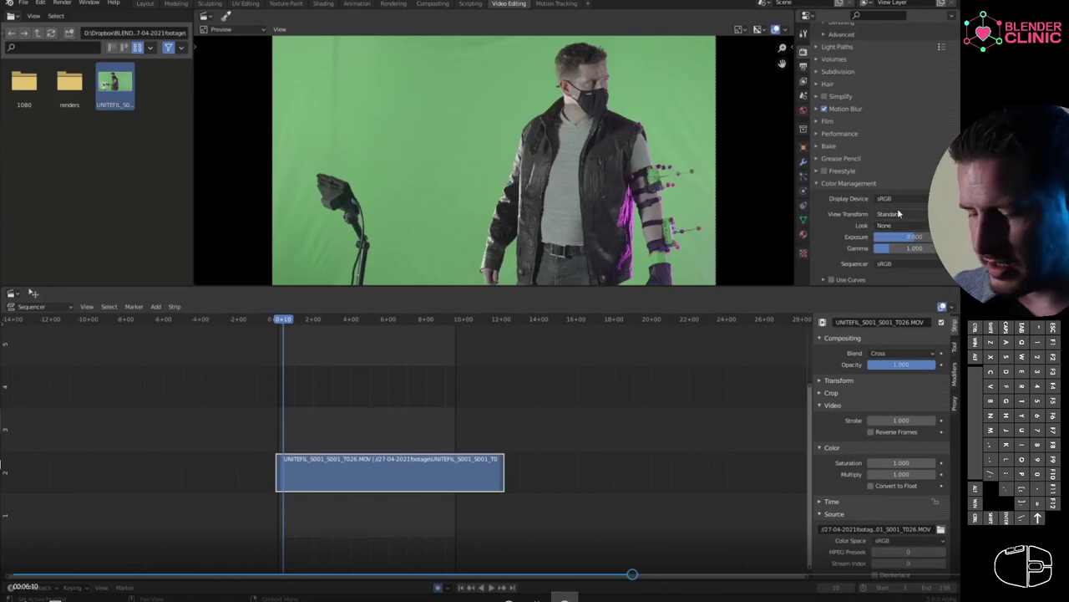
- Jump ahead on the seek bar from the sequencer section to the motion tracking section
{"action": "left_click", "coordinate": [900, 209]}
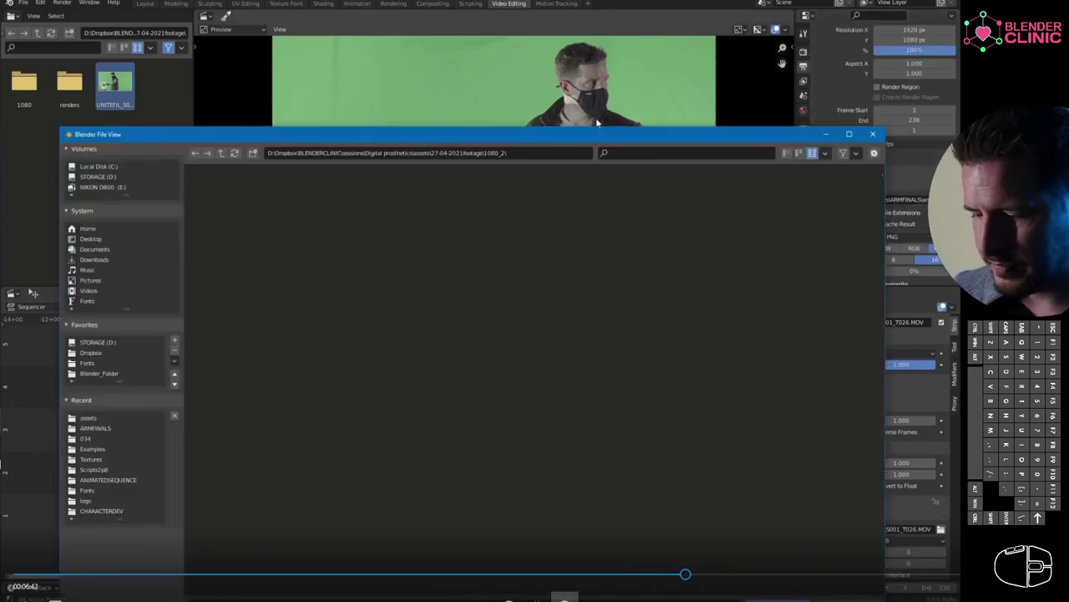
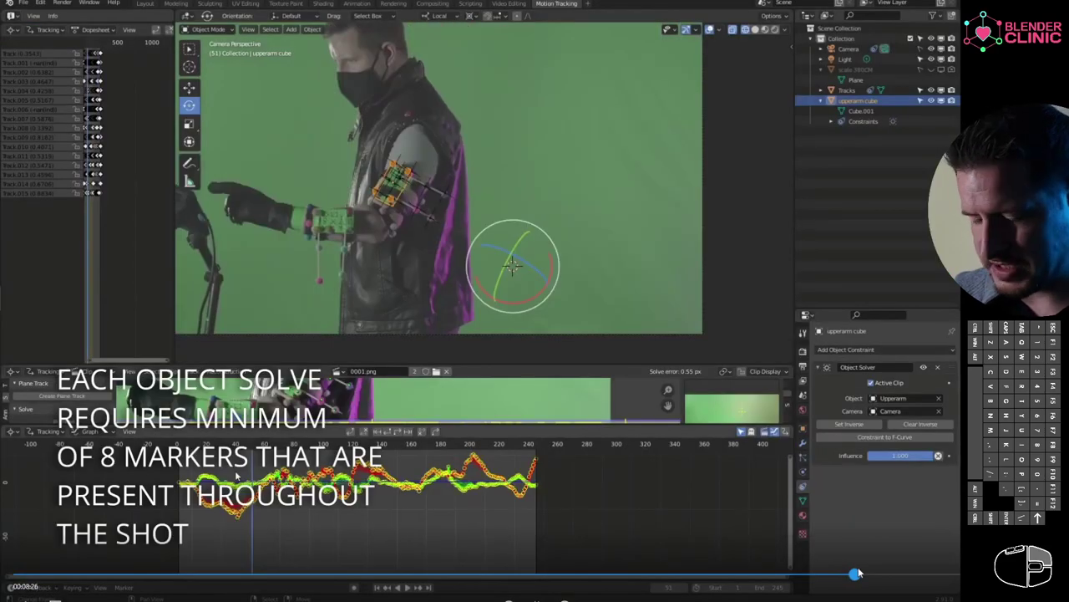
- Resume playback and rewind a few seconds to reach the 'depth flipped' caption
{"action": "left_click", "coordinate": [862, 569]}
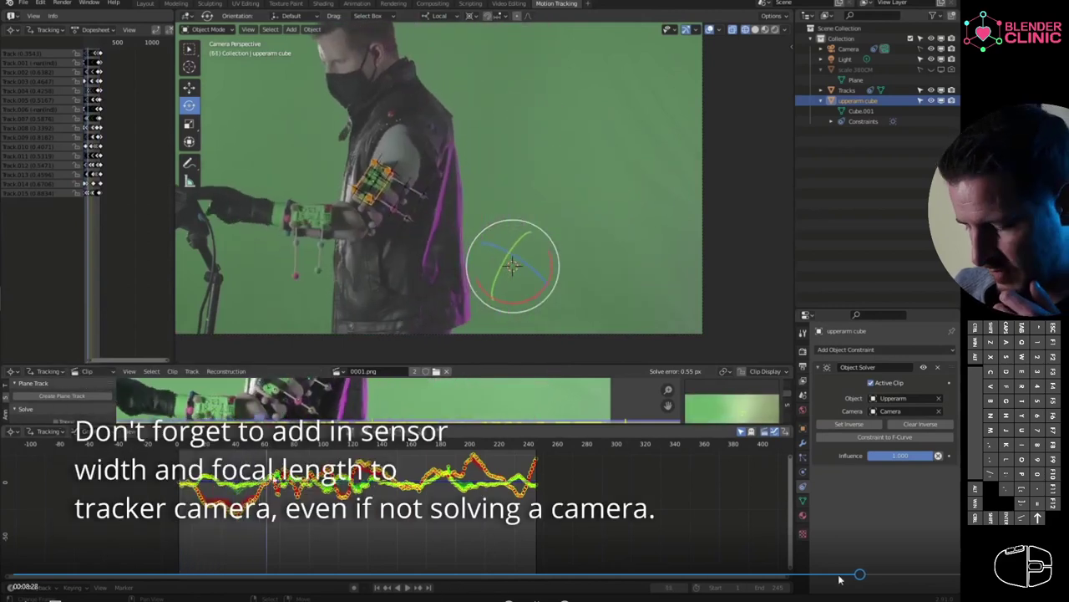
{"action": "left_click", "coordinate": [848, 569]}
{"action": "left_click_drag", "start_coordinate": [833, 577], "coordinate": [849, 575]}
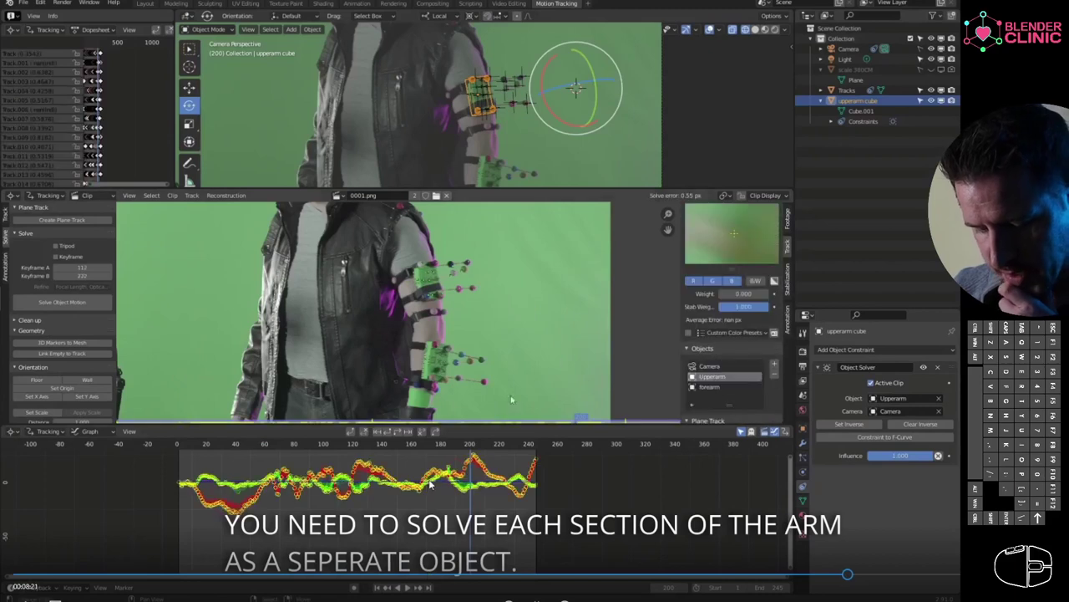
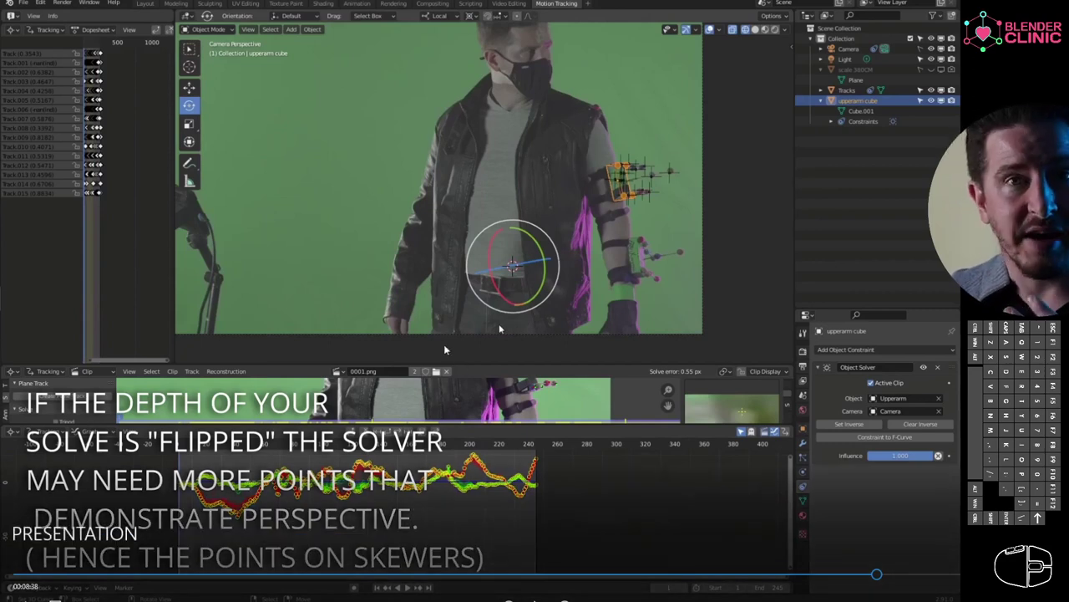
- Resume playback through to the 'Be persistent take regular breaks' caption around 9:06
{"action": "left_click", "coordinate": [712, 23]}
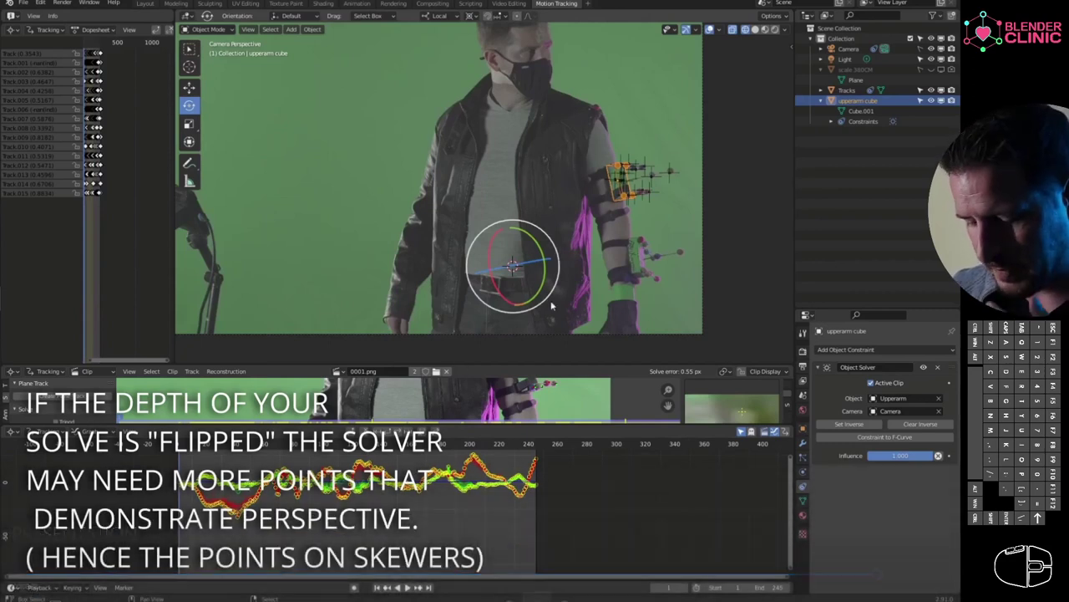
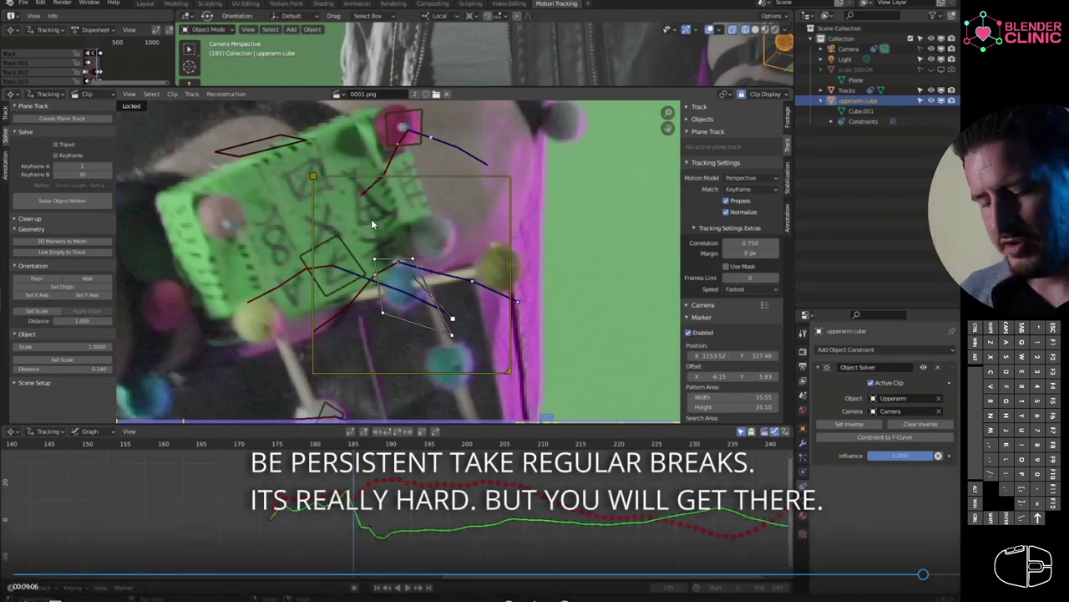
- Pause on the persistence advice, then continue to the forearm tracking 'iterative process' part
{"action": "left_click", "coordinate": [440, 90]}
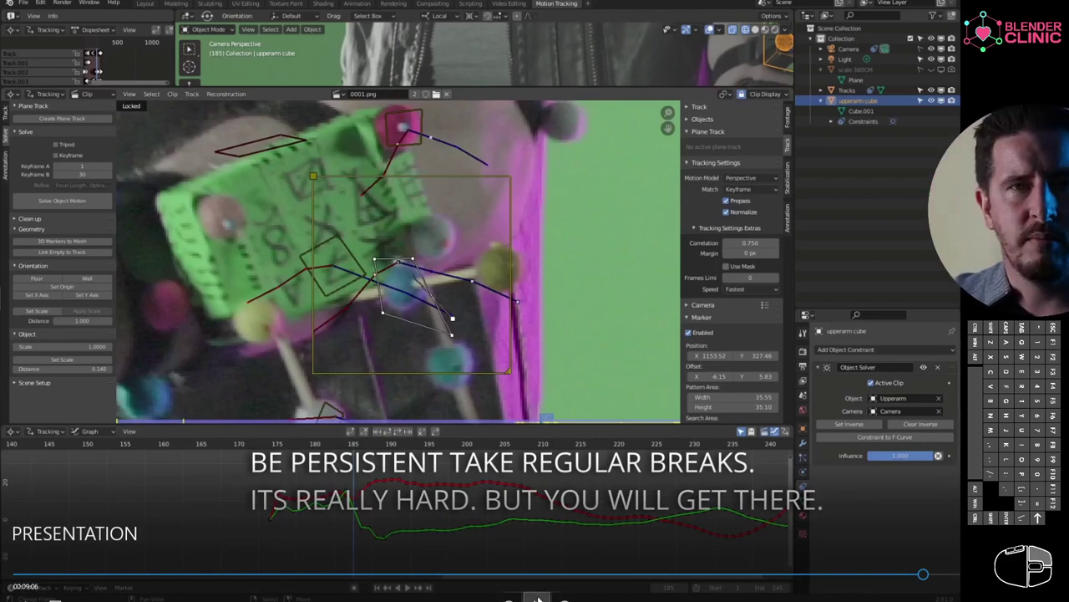
{"action": "left_click", "coordinate": [440, 90]}
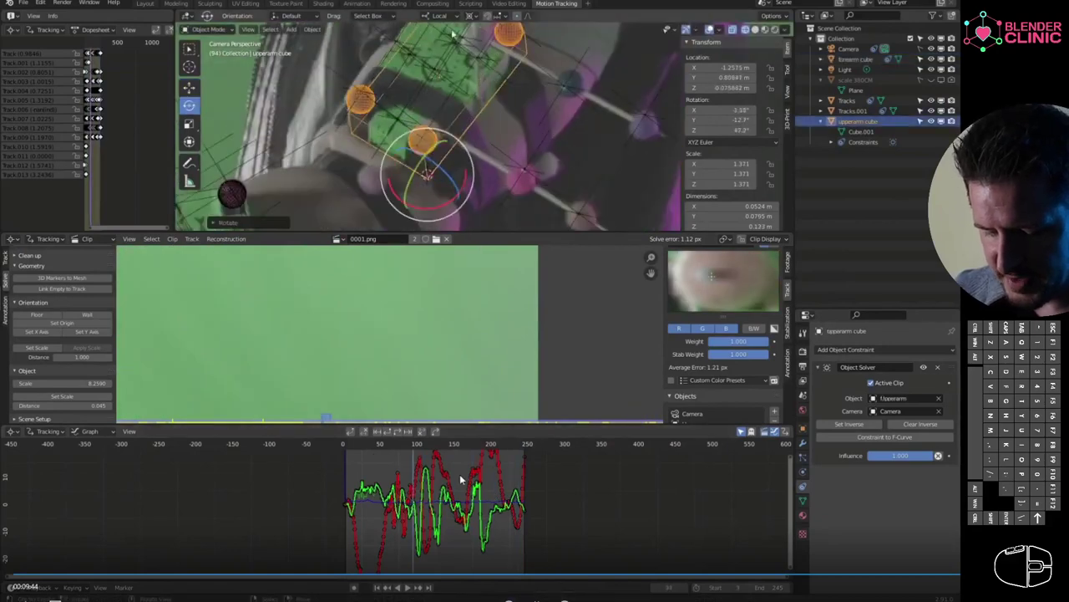
- Continue playback to the caption on calibrating object scale in the Object Solve panel
{"action": "left_click", "coordinate": [551, 505]}
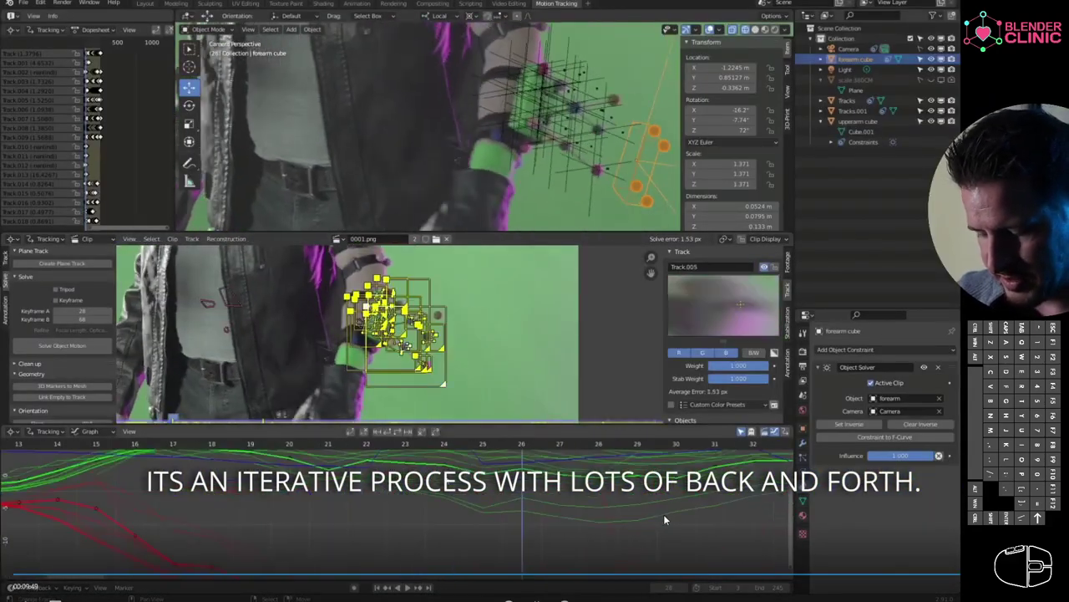
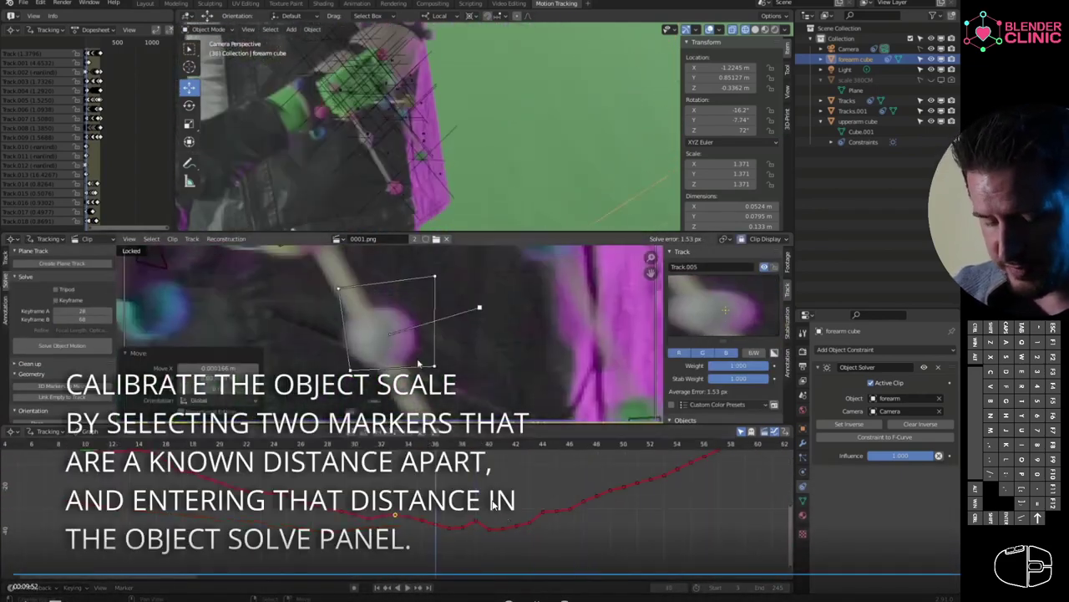
- Play past the object-scale calibration slide until the RIGGING title card
{"action": "left_click", "coordinate": [519, 487]}
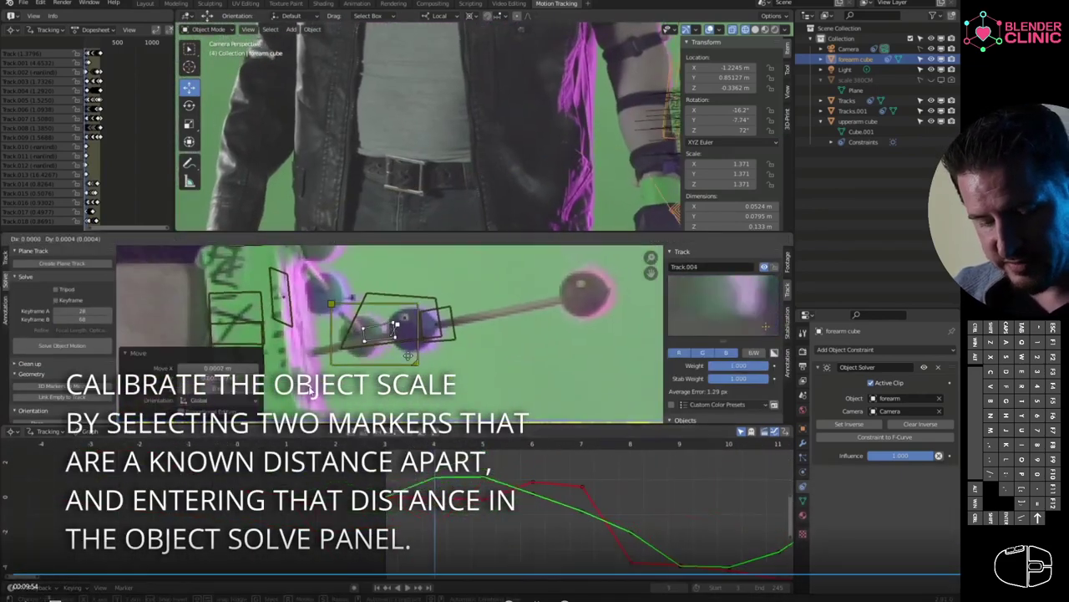
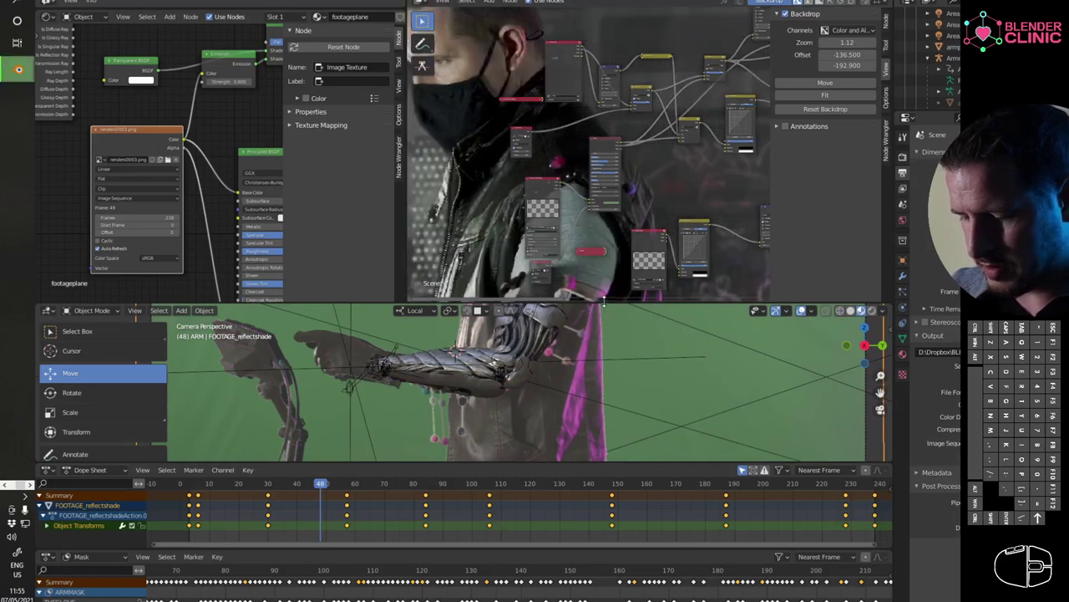
- Enlarge the 3D view, select WRIST TARGET and search for the 'bake' command
{"action": "left_click_drag", "start_coordinate": [541, 208], "coordinate": [485, 318]}
{"action": "left_click_drag", "start_coordinate": [325, 317], "coordinate": [337, 277]}
{"action": "left_click", "coordinate": [320, 227]}
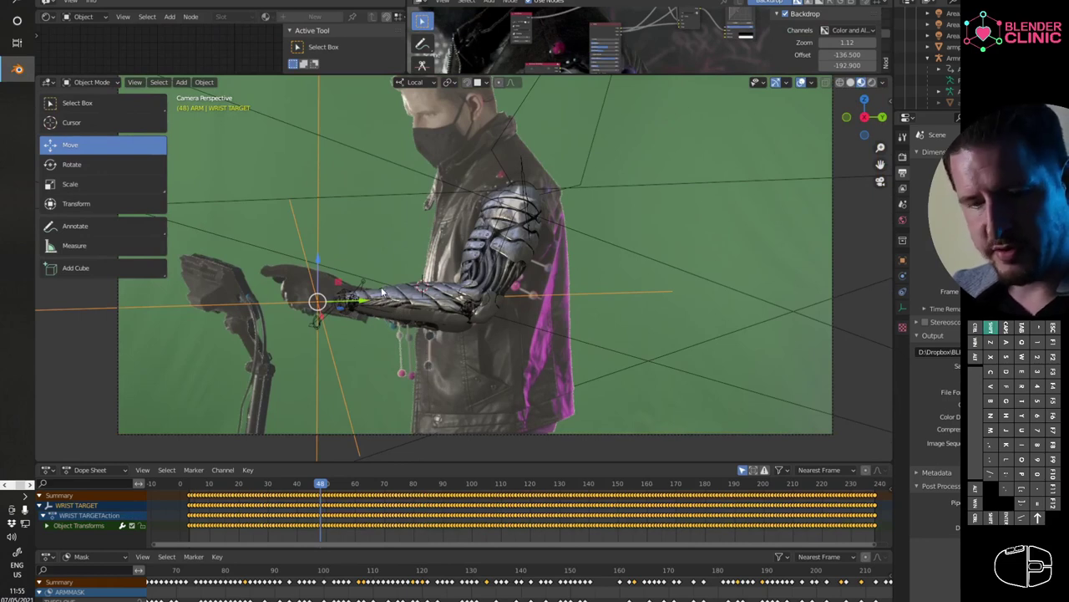
{"action": "key", "text": "space"}
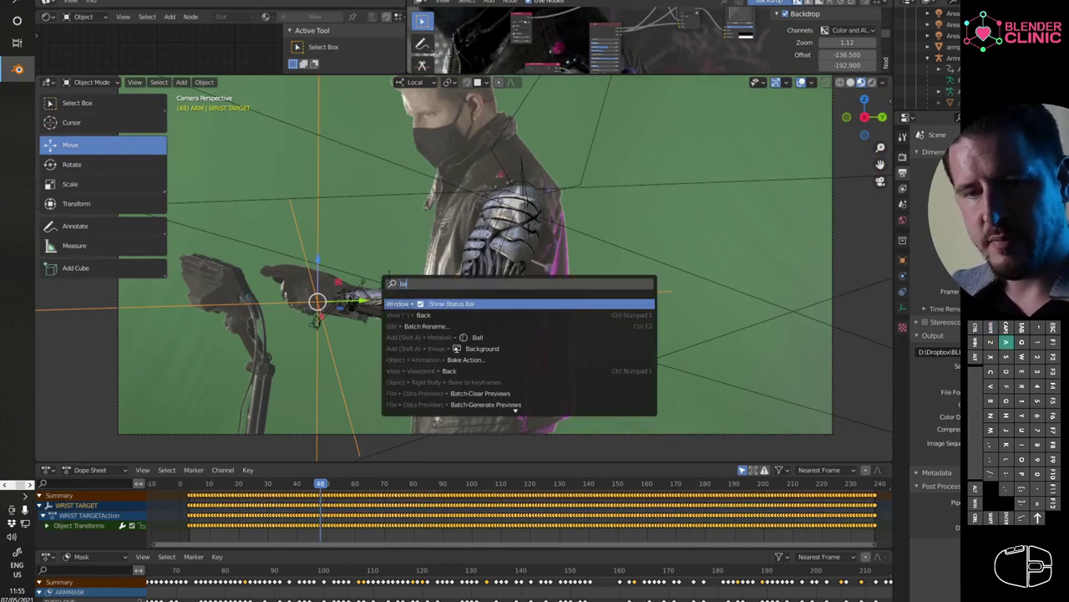
{"action": "key", "text": "e"}
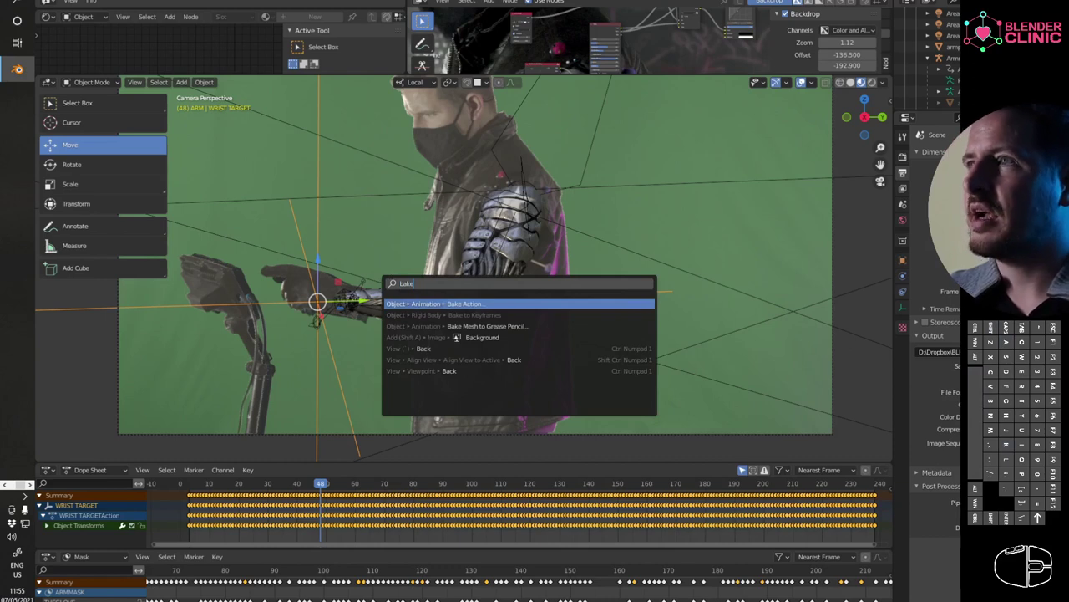
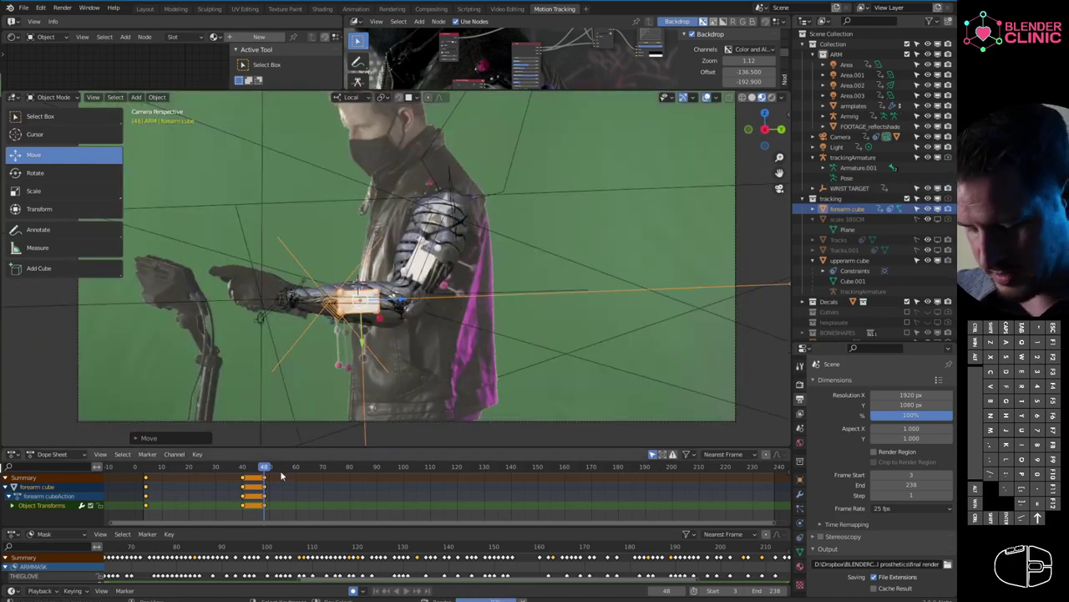
- Dismiss the search and play on to the forearm cube with its Dope Sheet keys and node backdrop
{"action": "key", "text": "Escape"}
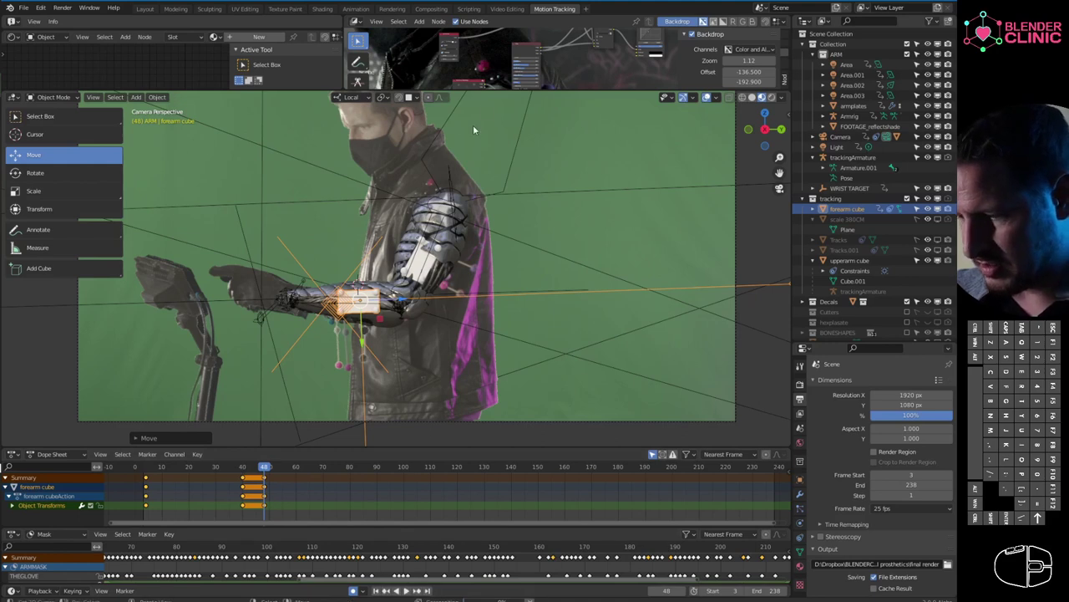
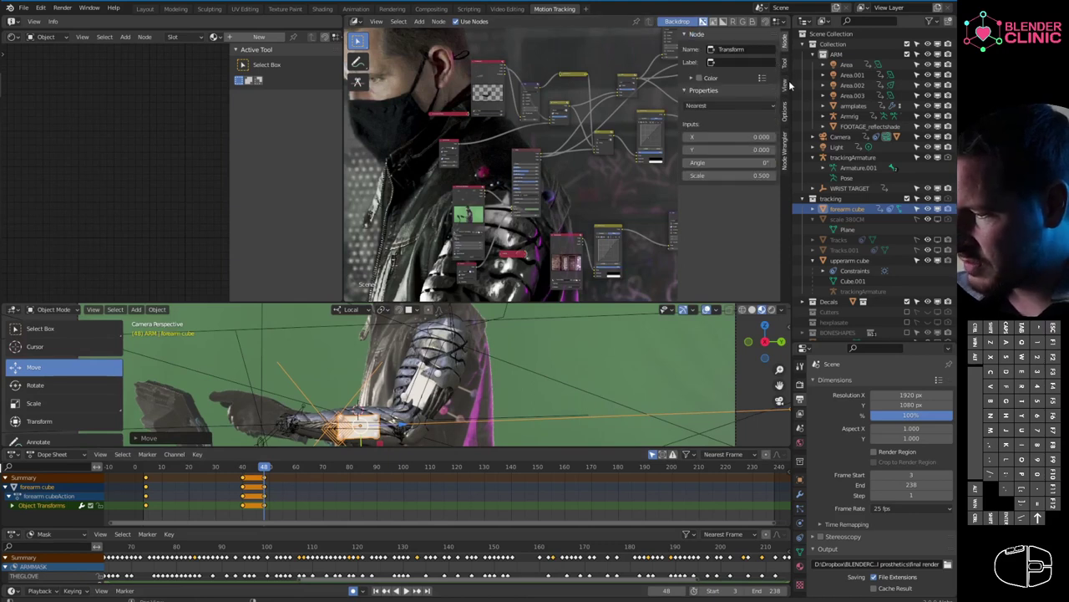
- Cycle the compositor sidebar through Node, View and Options to the performance settings at frame 5
{"action": "left_click", "coordinate": [790, 59]}
{"action": "left_click", "coordinate": [787, 76]}
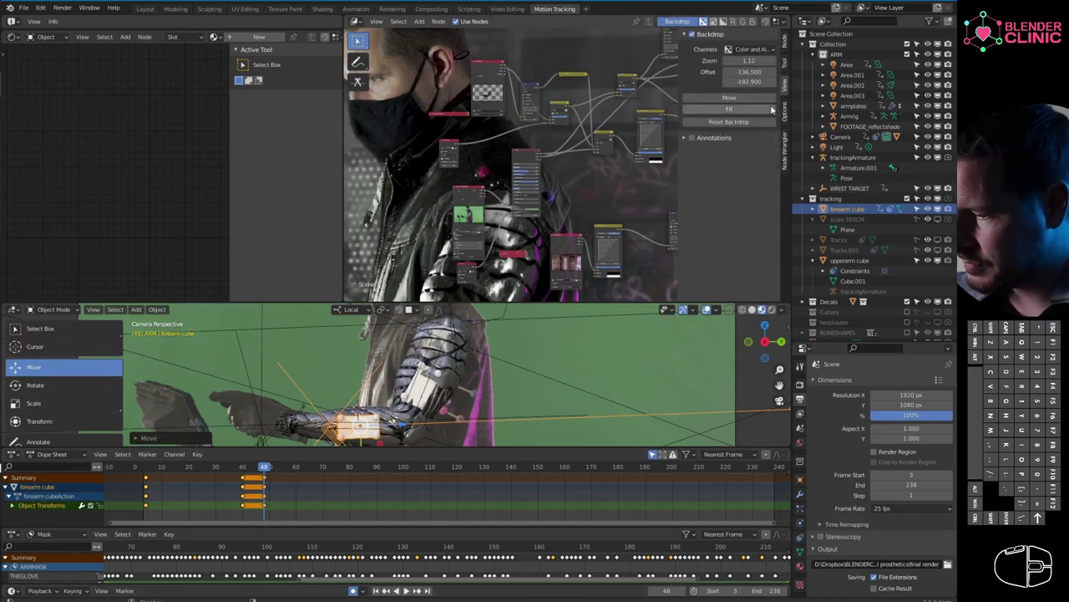
{"action": "double_click", "coordinate": [783, 107]}
{"action": "left_click", "coordinate": [731, 135]}
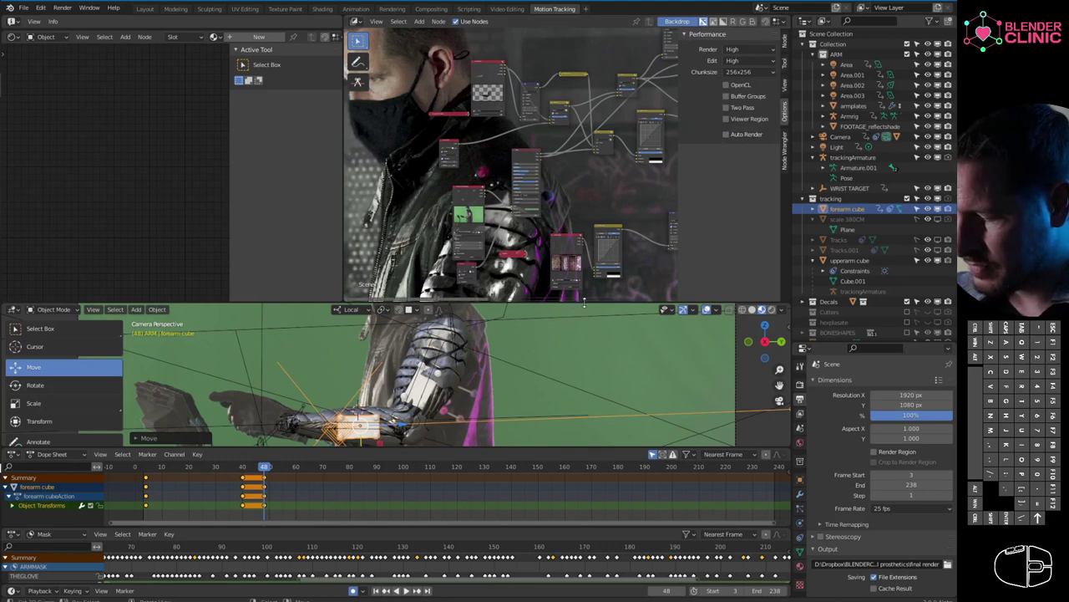
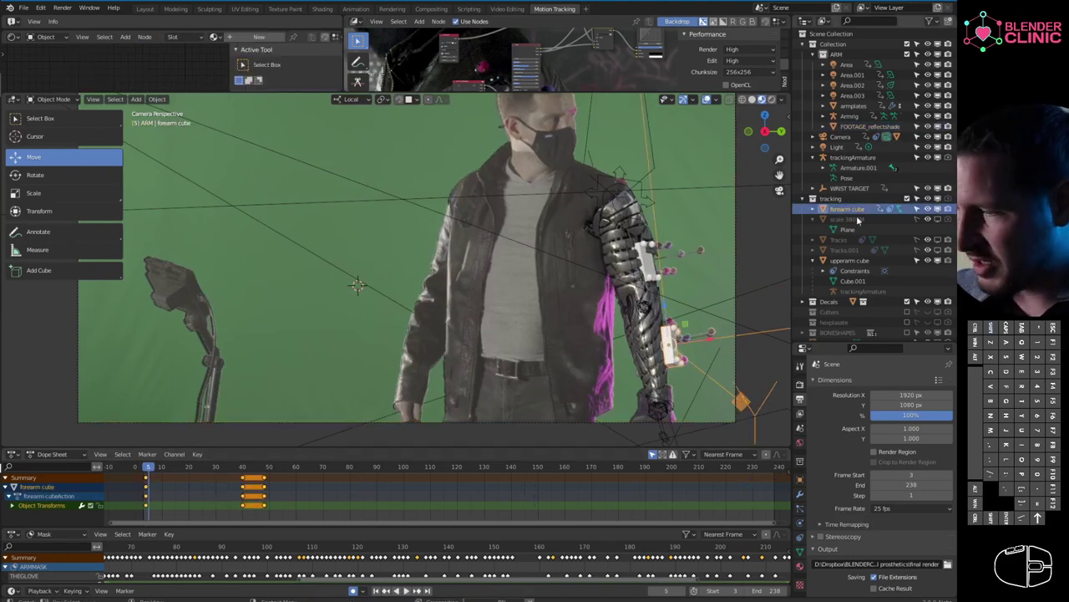
- Select the forearm cube and show its Object Solver constraint using the forearm track and camera
{"action": "left_click", "coordinate": [185, 465]}
{"action": "left_click", "coordinate": [214, 464]}
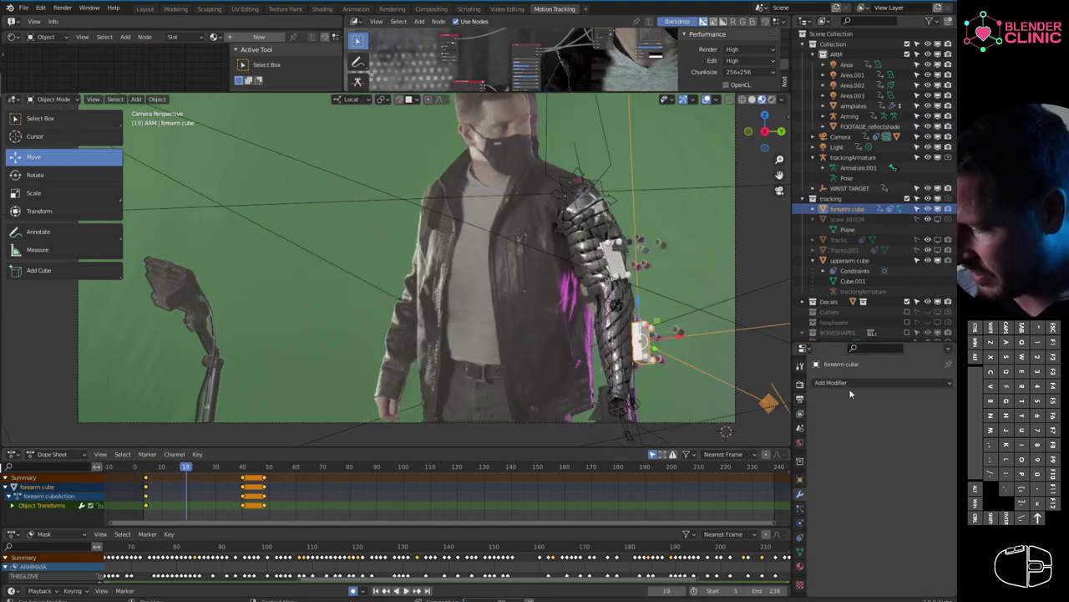
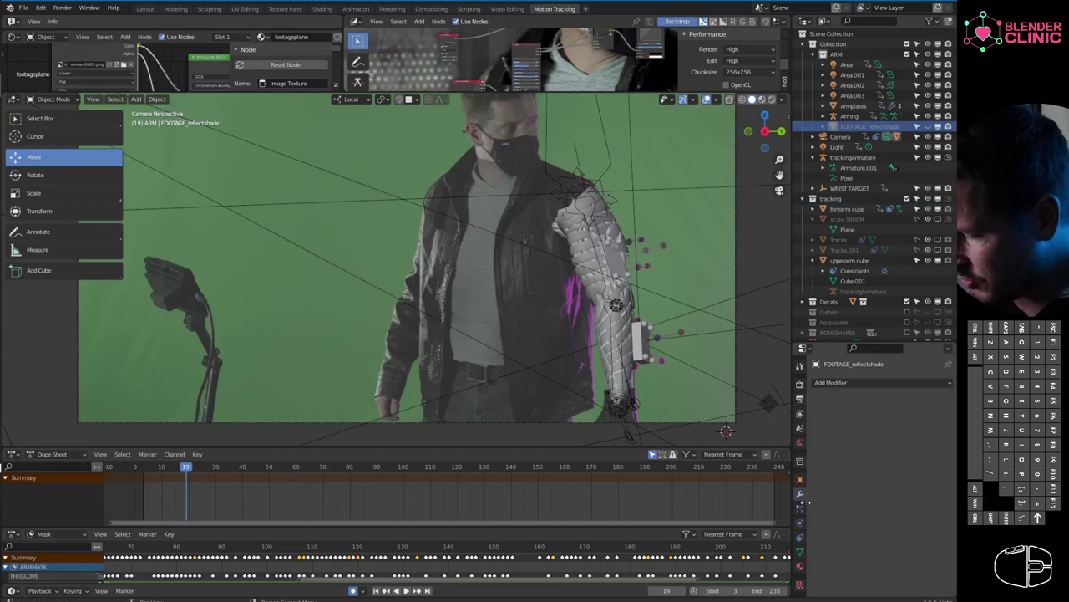
{"action": "right_click", "coordinate": [650, 358]}
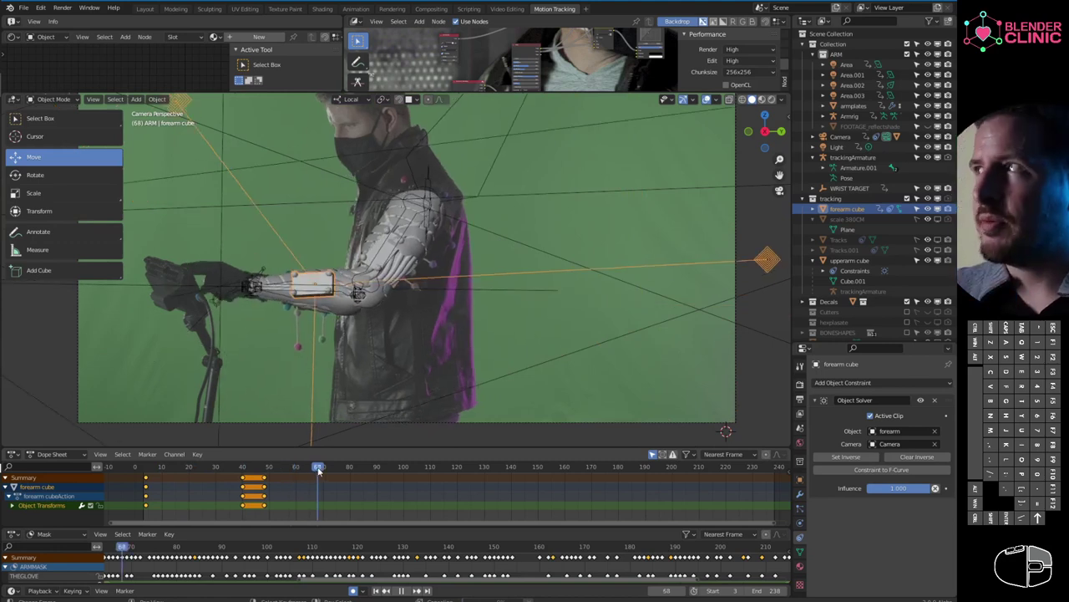
- Scrub to frame 115, select WRIST TARGET with its baked keyframes, then the Area light
{"action": "left_click_drag", "start_coordinate": [366, 466], "coordinate": [437, 468]}
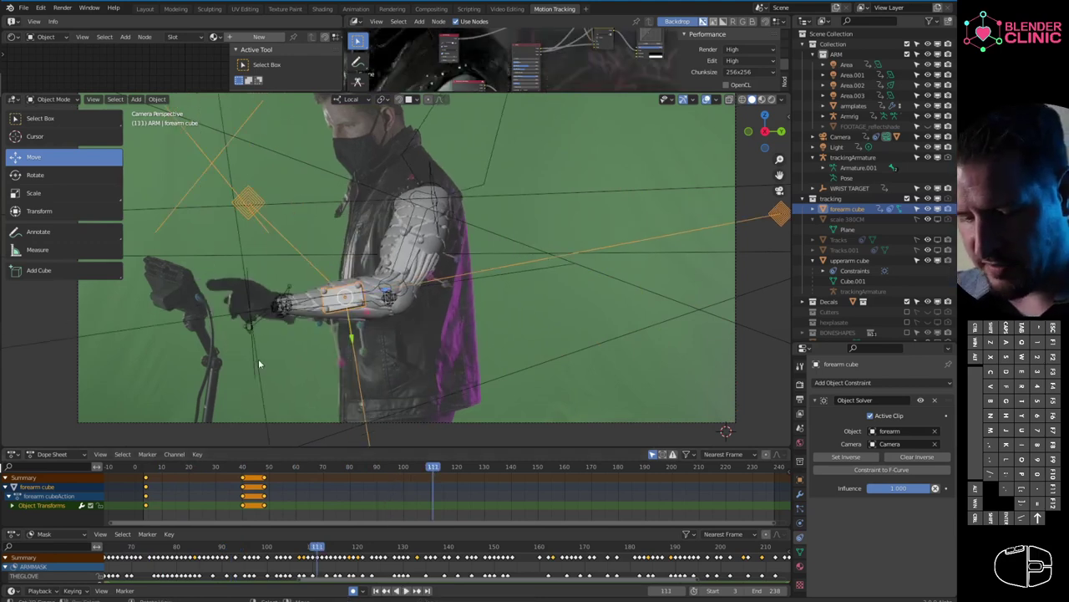
{"action": "left_click", "coordinate": [339, 307]}
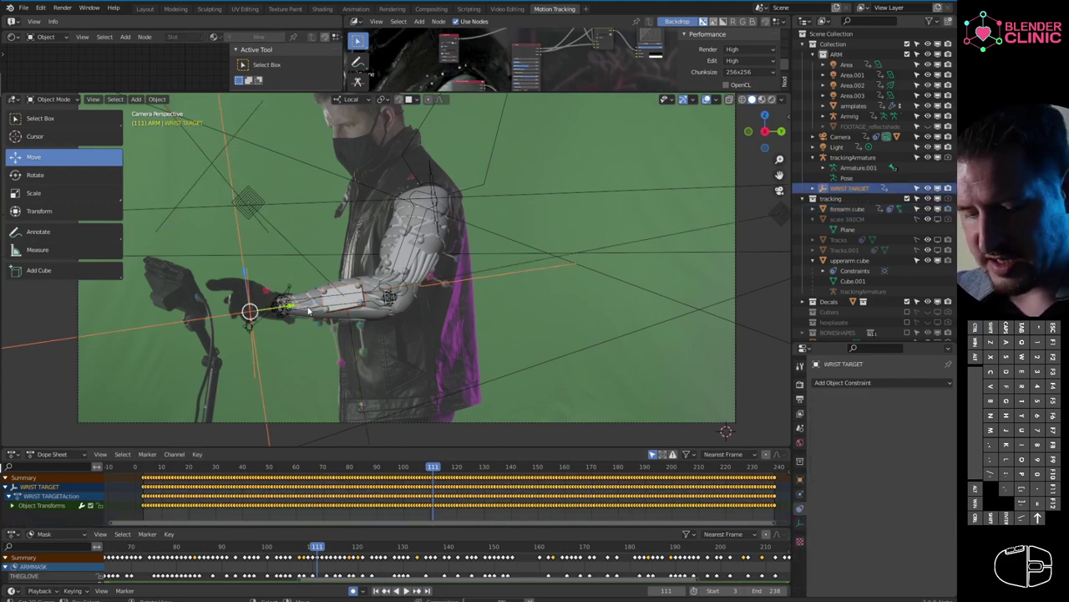
{"action": "left_click_drag", "start_coordinate": [165, 468], "coordinate": [447, 473]}
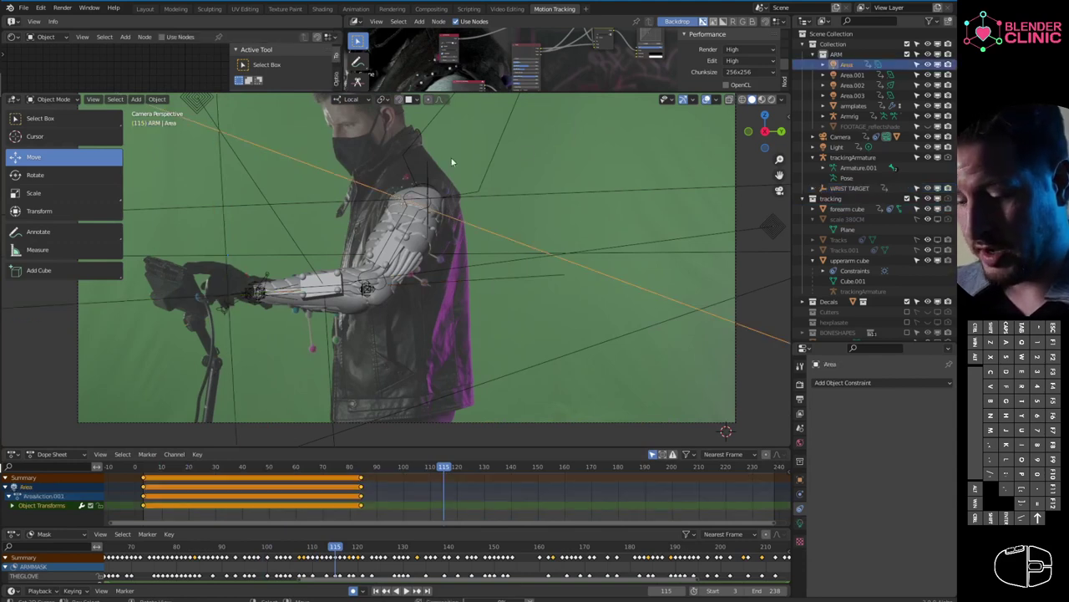
- Reselect WRIST TARGET and search the Bake Action command to key its tracked motion
{"action": "right_click", "coordinate": [227, 288]}
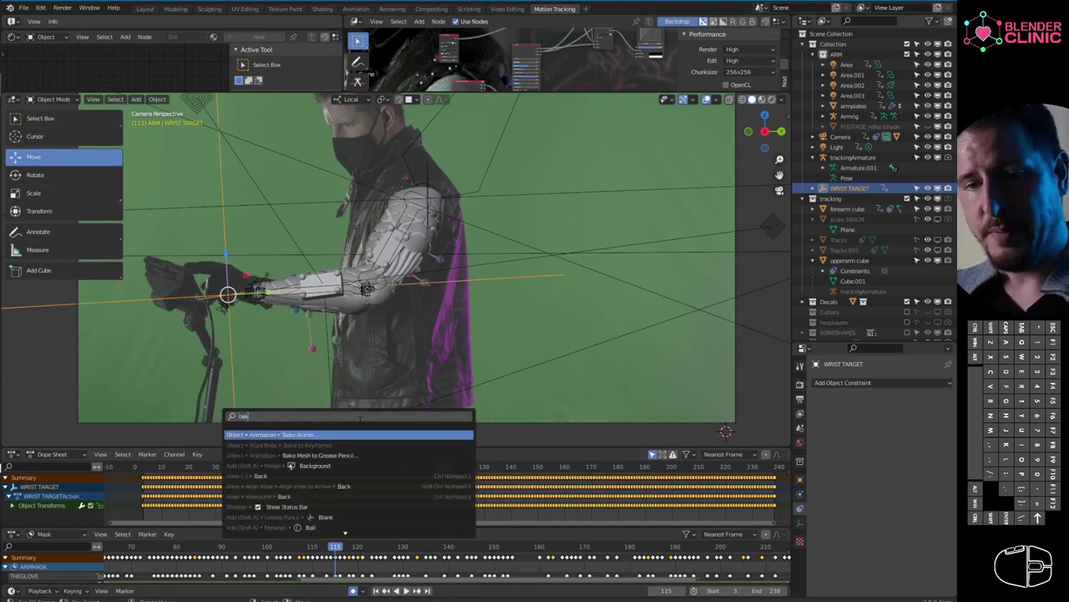
{"action": "key", "text": "e"}
{"action": "key", "text": "t"}
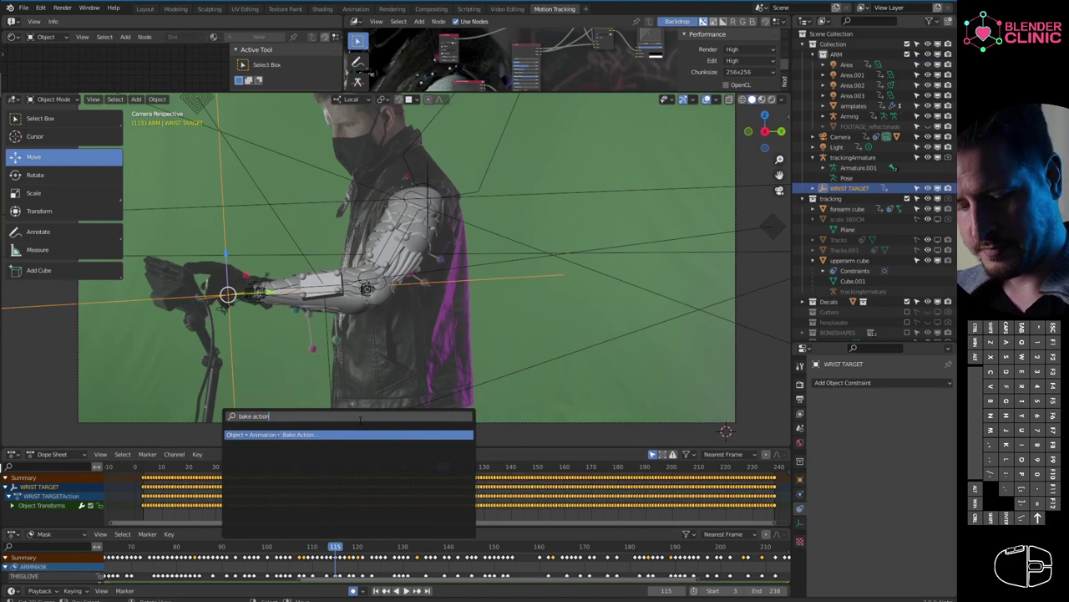
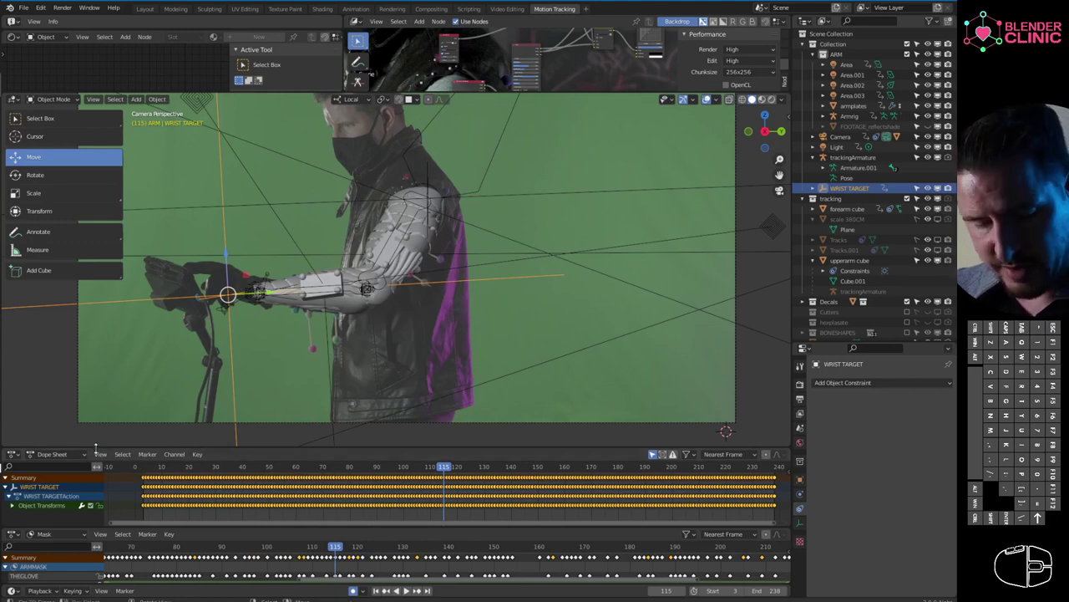
- Switch the Dope Sheet to the Graph Editor and zoom to WRIST TARGET's normalized X/Y Location curves
{"action": "left_click", "coordinate": [407, 586]}
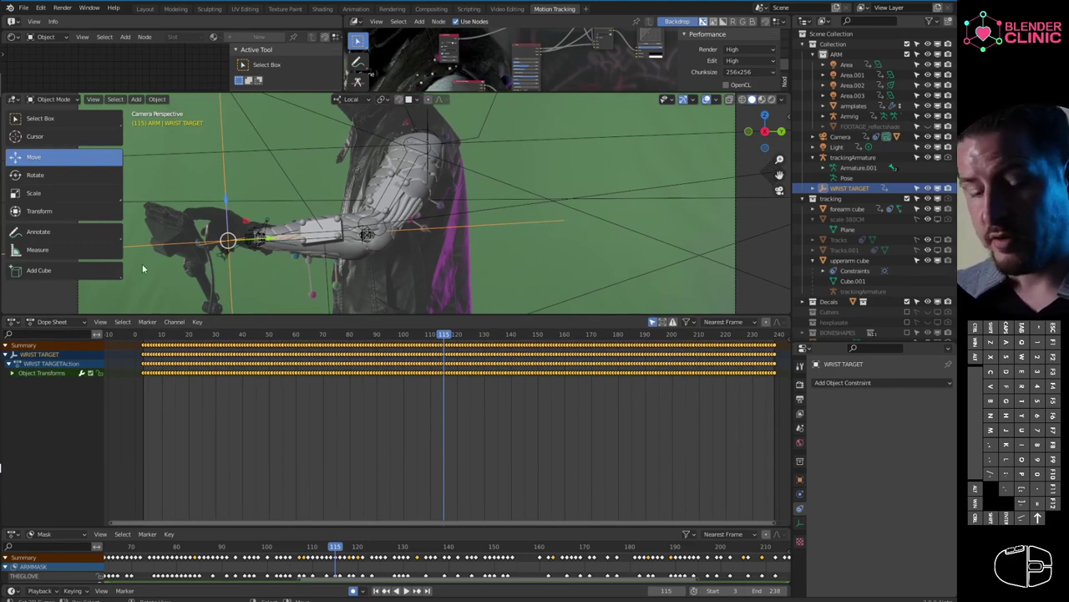
{"action": "left_click", "coordinate": [406, 586]}
{"action": "left_click", "coordinate": [406, 586]}
{"action": "left_click", "coordinate": [407, 585]}
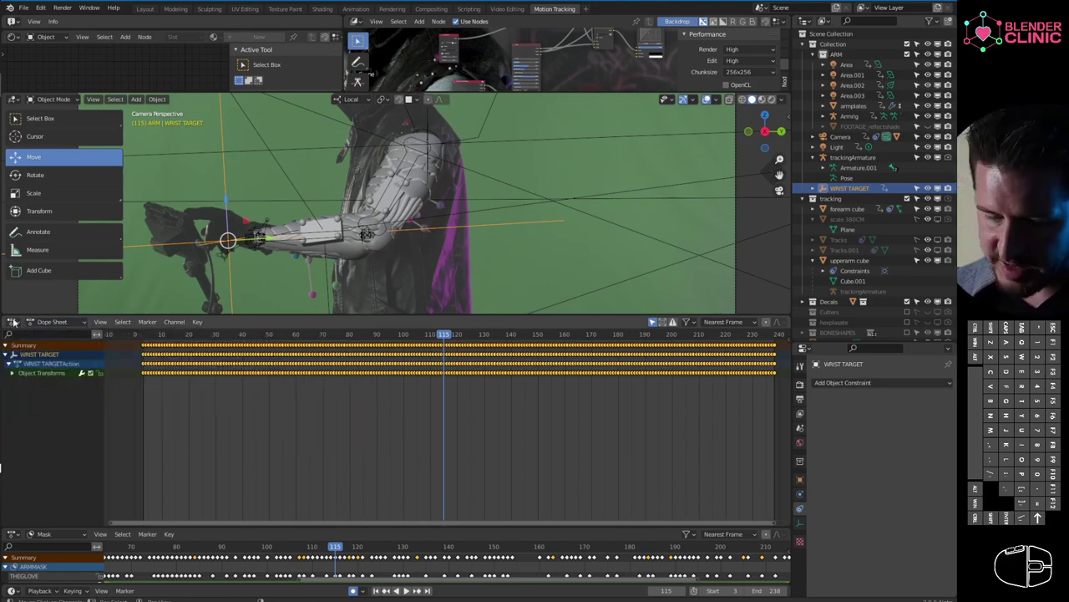
{"action": "left_click", "coordinate": [407, 585]}
{"action": "left_click", "coordinate": [407, 586]}
{"action": "middle_click", "coordinate": [407, 585]}
{"action": "middle_click", "coordinate": [407, 586]}
{"action": "middle_click", "coordinate": [407, 586]}
{"action": "middle_click", "coordinate": [406, 586]}
{"action": "middle_click", "coordinate": [407, 586]}
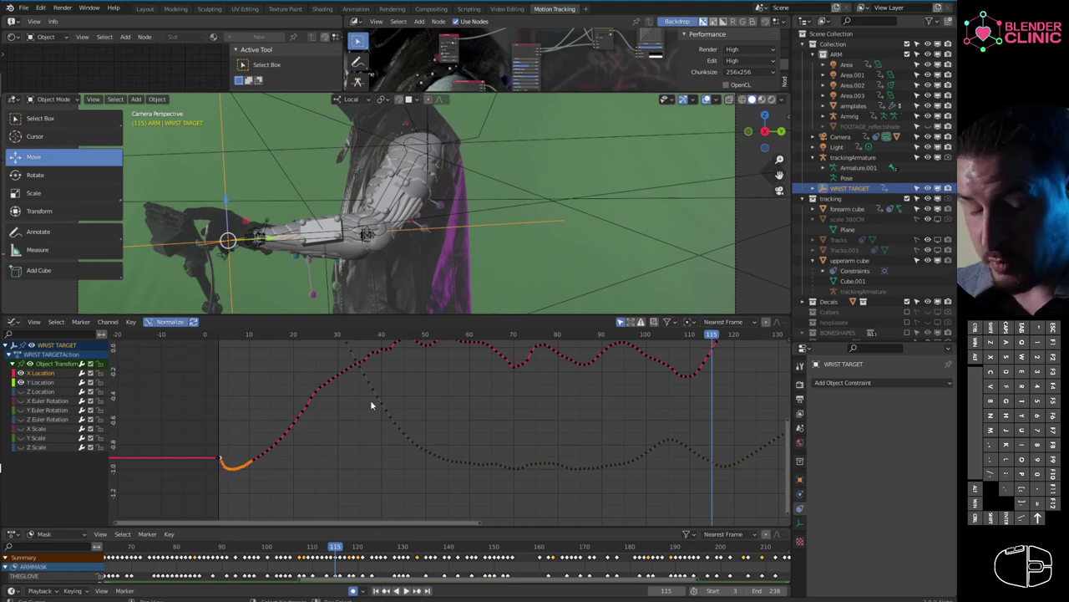
- Box-select the jittery keyframes at the start of the WRIST TARGET location curves
{"action": "left_click_drag", "start_coordinate": [407, 585], "coordinate": [263, 423]}
{"action": "left_click_drag", "start_coordinate": [302, 446], "coordinate": [129, 324]}
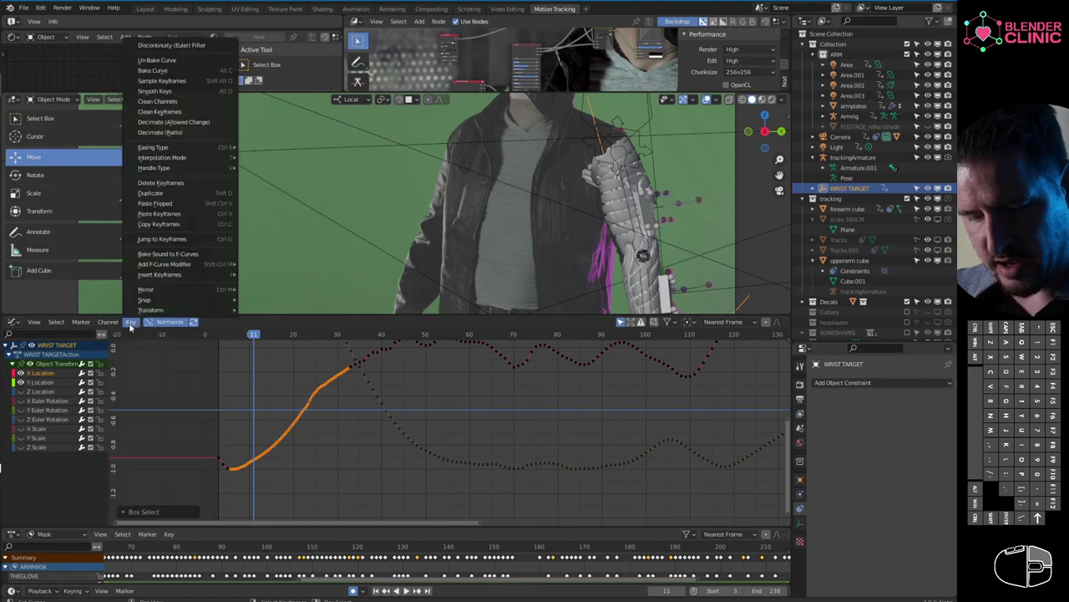
{"action": "left_click_drag", "start_coordinate": [170, 96], "coordinate": [241, 410]}
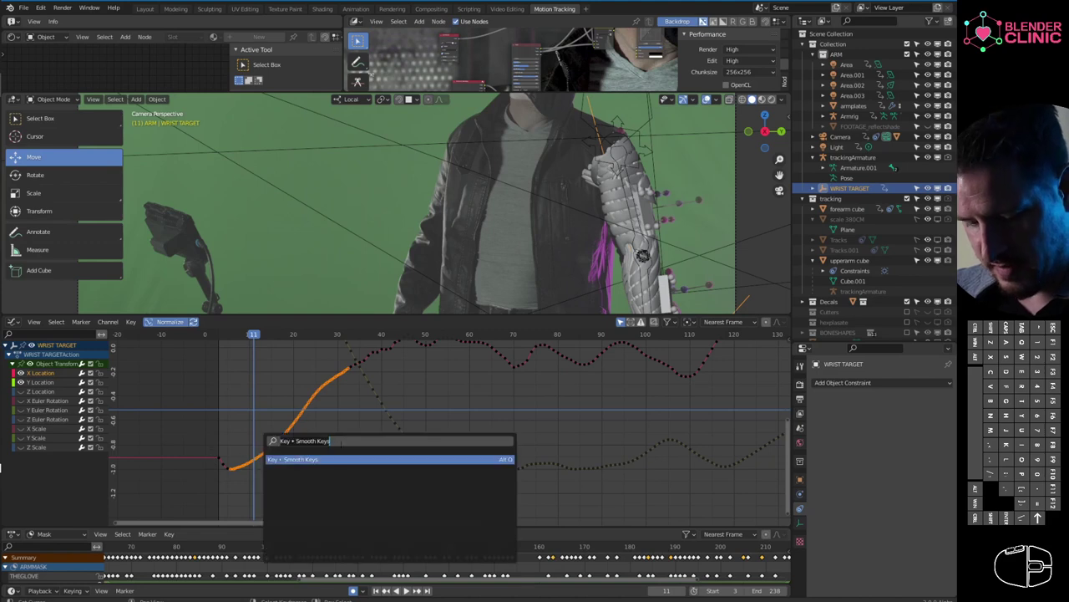
- Apply Smooth Keys repeatedly to the selected X location keyframes and play to frame 115
{"action": "key", "text": "space"}
{"action": "left_click", "coordinate": [344, 464]}
{"action": "key", "text": "ctrl+z"}
{"action": "key", "text": "ctrl+z"}
{"action": "key", "text": "ctrl+z"}
{"action": "key", "text": "ctrl+z"}
{"action": "key", "text": "ctrl+z"}
{"action": "middle_click", "coordinate": [403, 396]}
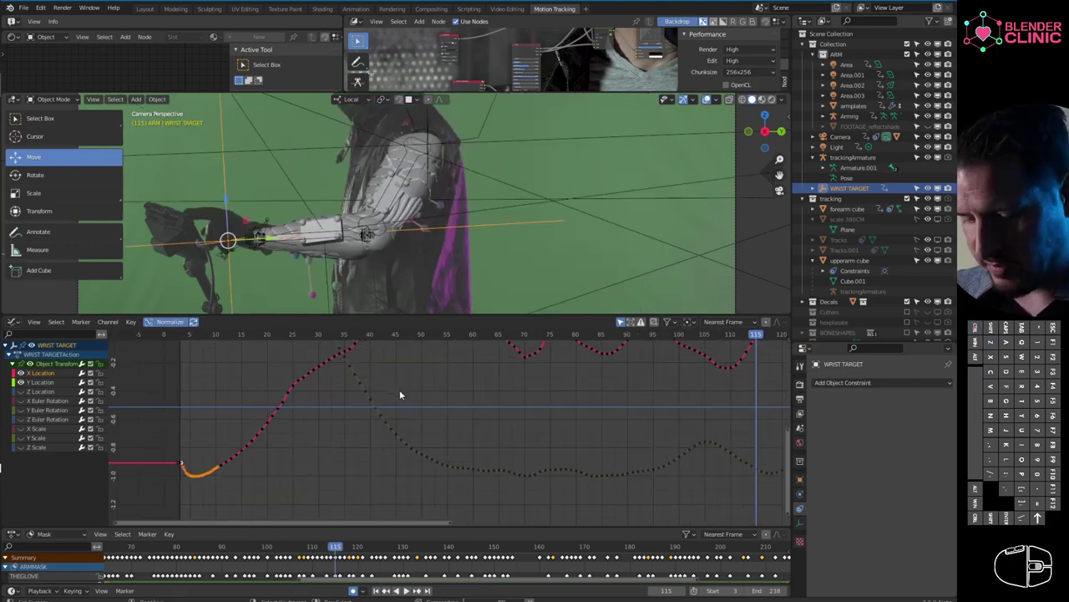
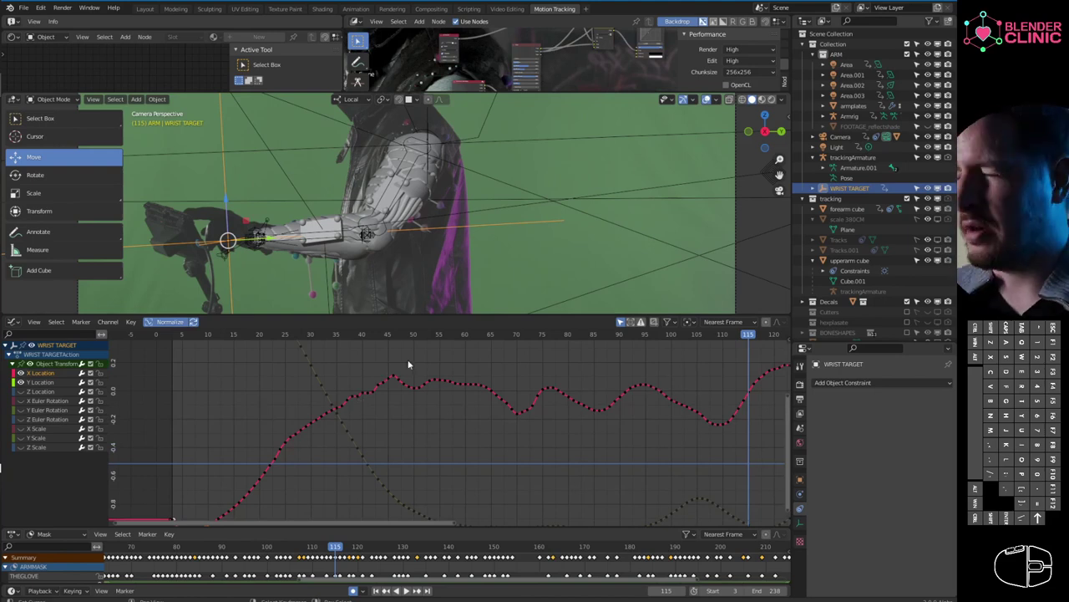
{"action": "left_click_drag", "start_coordinate": [384, 449], "coordinate": [305, 348]}
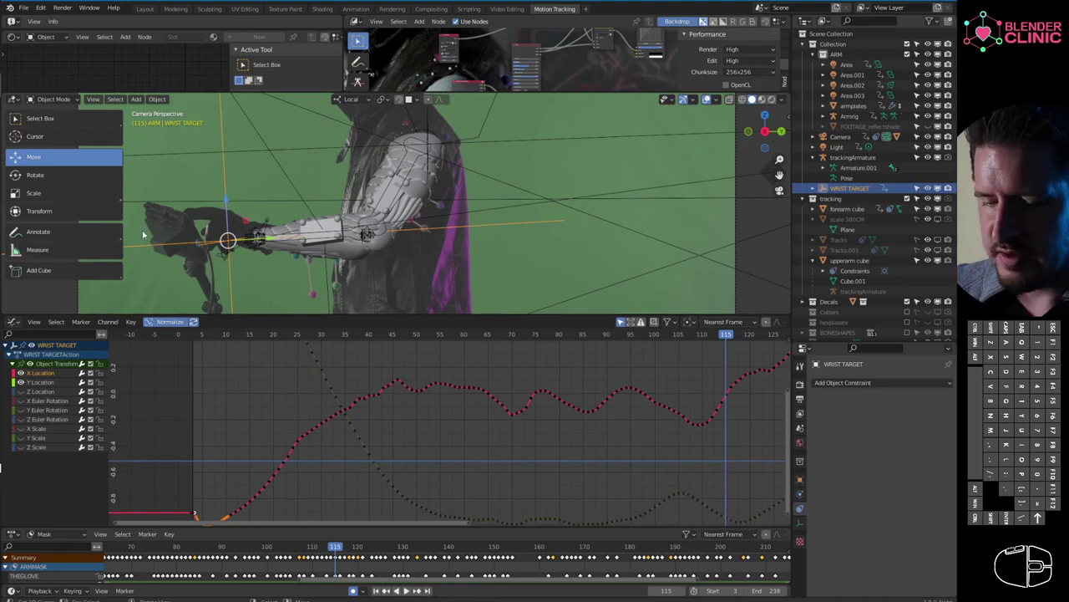
{"action": "middle_click", "coordinate": [14, 190]}
{"action": "middle_click", "coordinate": [14, 190]}
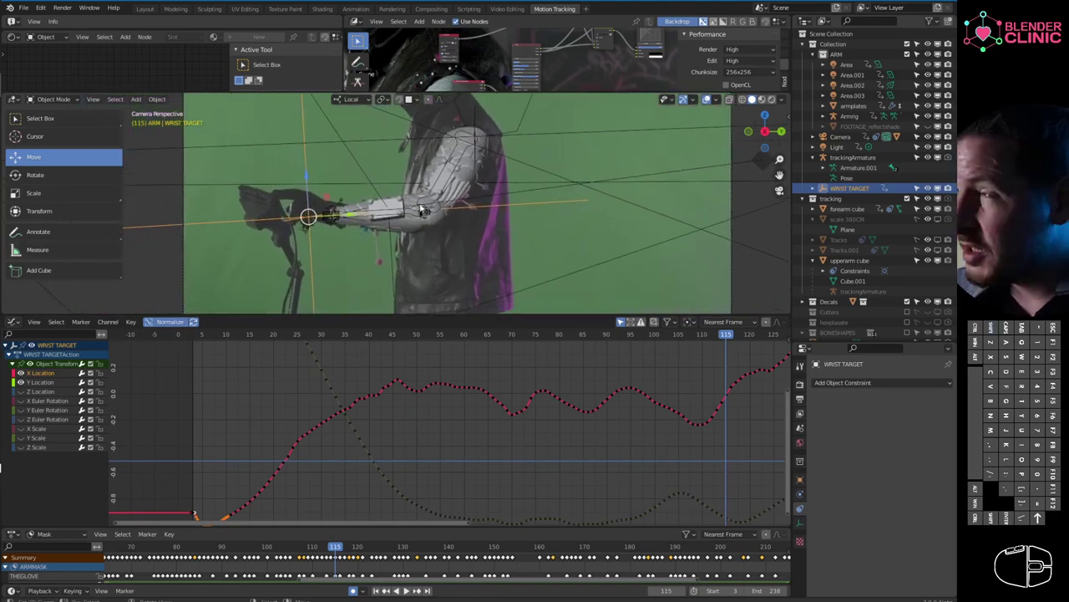
- Select the Armrig object so its bones highlight over the actor at frame 115
{"action": "right_click", "coordinate": [14, 191]}
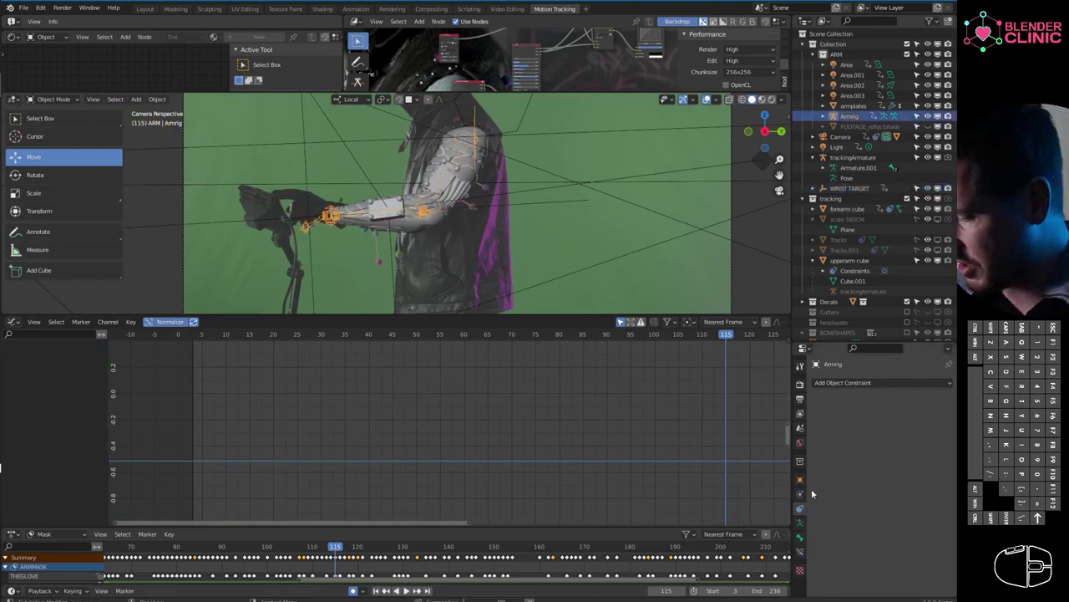
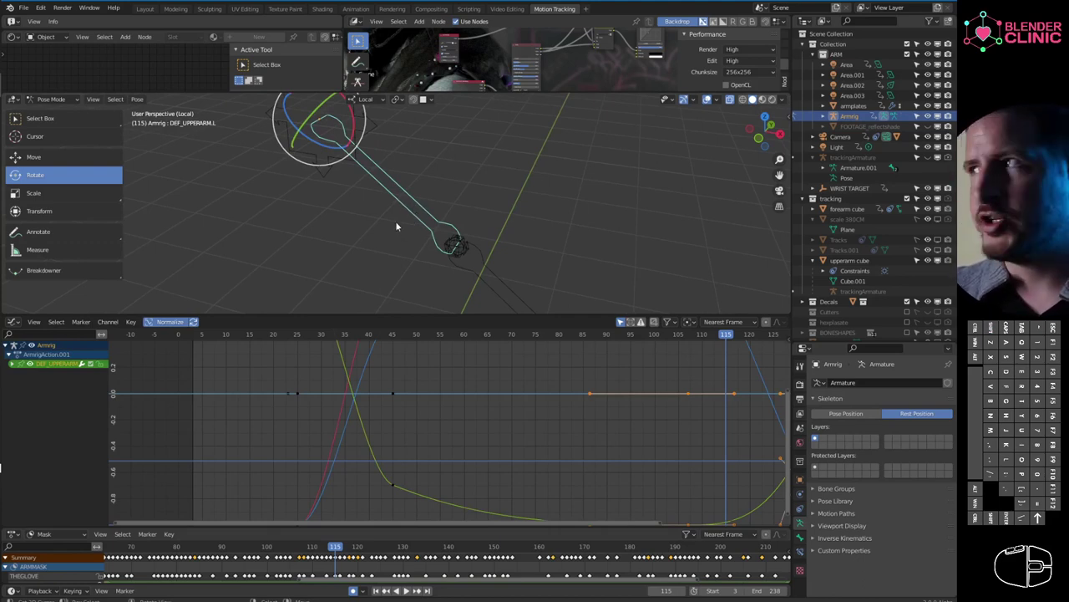
- Inspect the forearm, hand and root_shoulder bones and show root_shoulder's Child Of constraint to the tracking armature
{"action": "middle_click", "coordinate": [366, 196]}
{"action": "left_click_drag", "start_coordinate": [412, 195], "coordinate": [446, 225]}
{"action": "left_click_drag", "start_coordinate": [424, 224], "coordinate": [486, 250]}
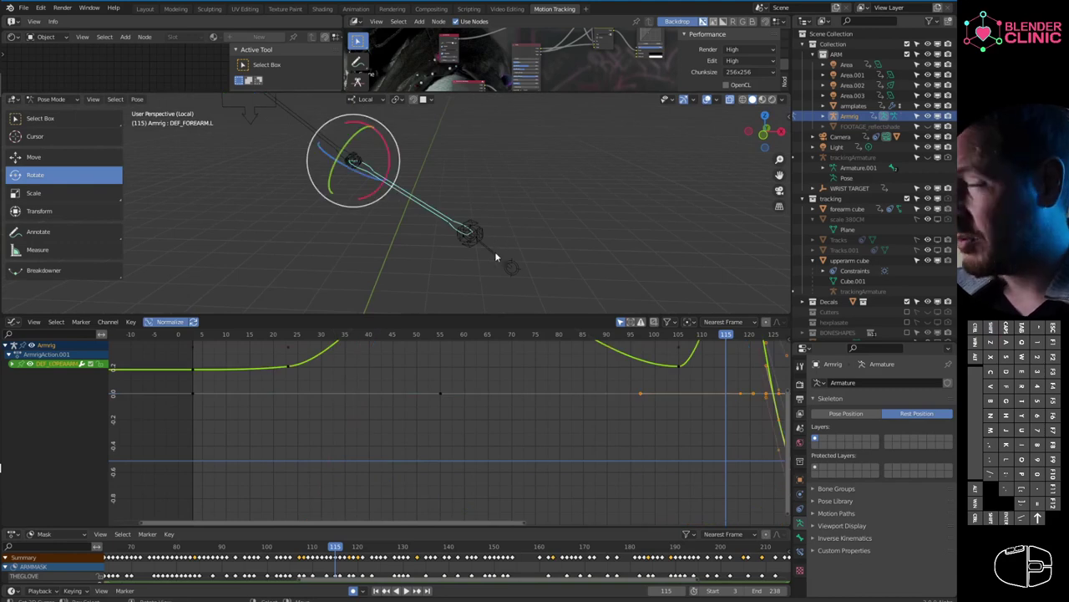
{"action": "left_click", "coordinate": [501, 252]}
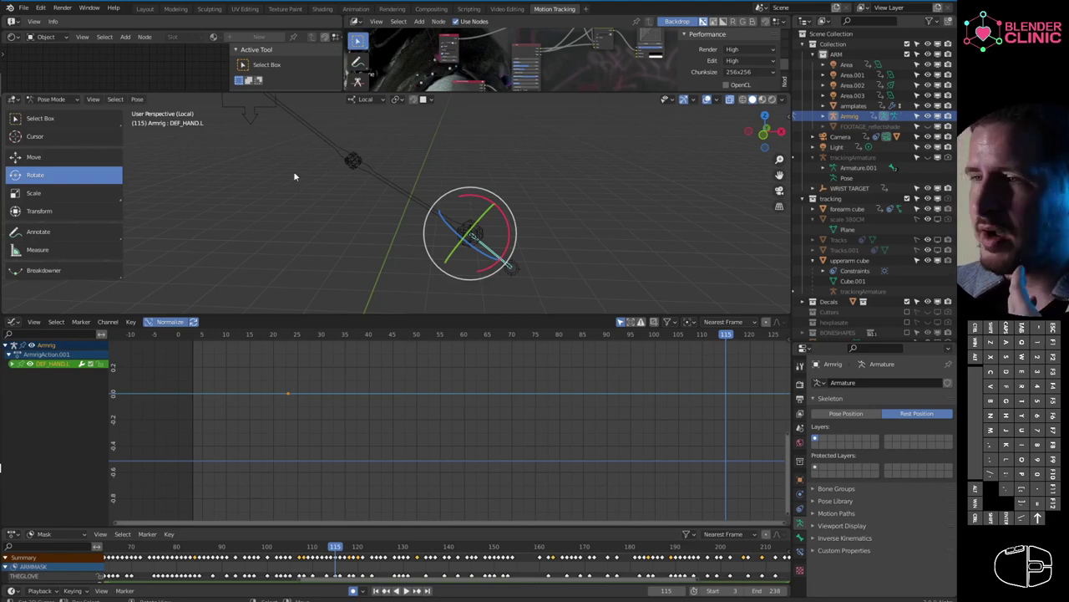
{"action": "left_click_drag", "start_coordinate": [260, 179], "coordinate": [267, 169]}
{"action": "left_click_drag", "start_coordinate": [333, 200], "coordinate": [265, 193]}
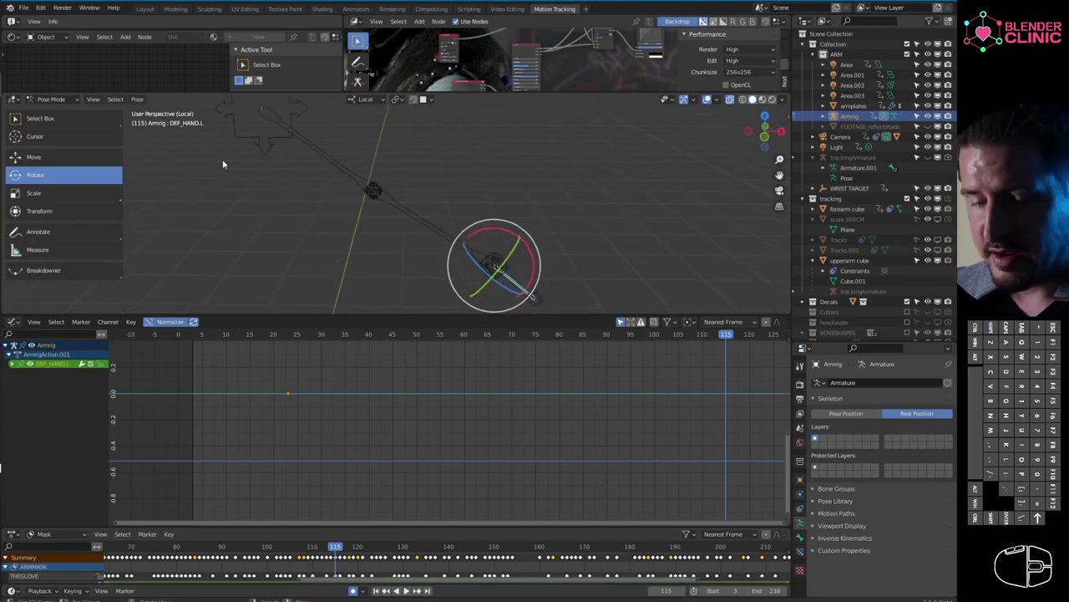
{"action": "left_click", "coordinate": [250, 140]}
{"action": "left_click_drag", "start_coordinate": [324, 208], "coordinate": [283, 185]}
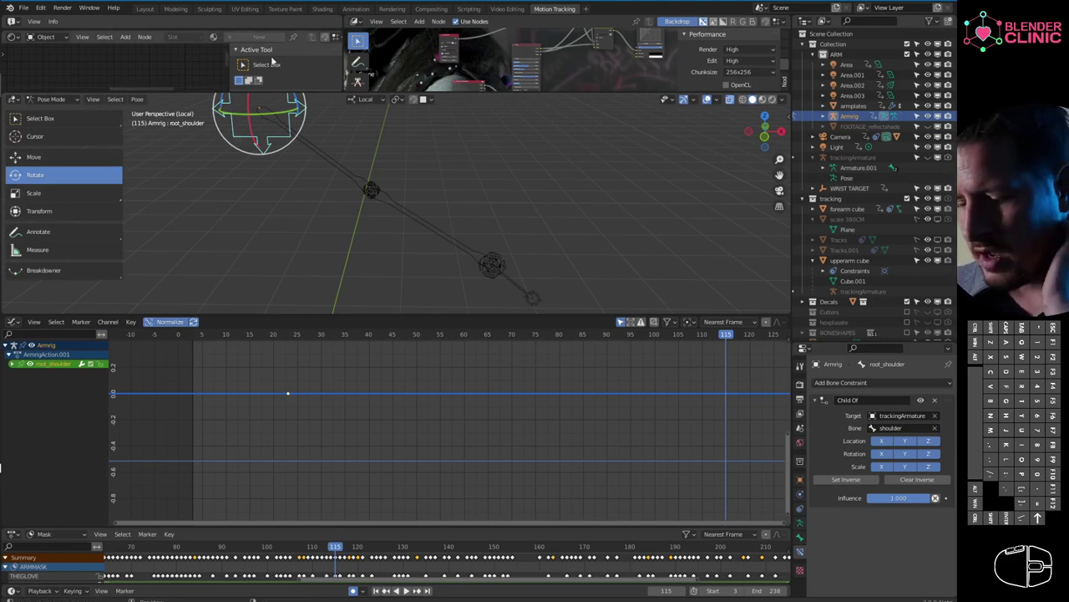
{"action": "right_click", "coordinate": [332, 165]}
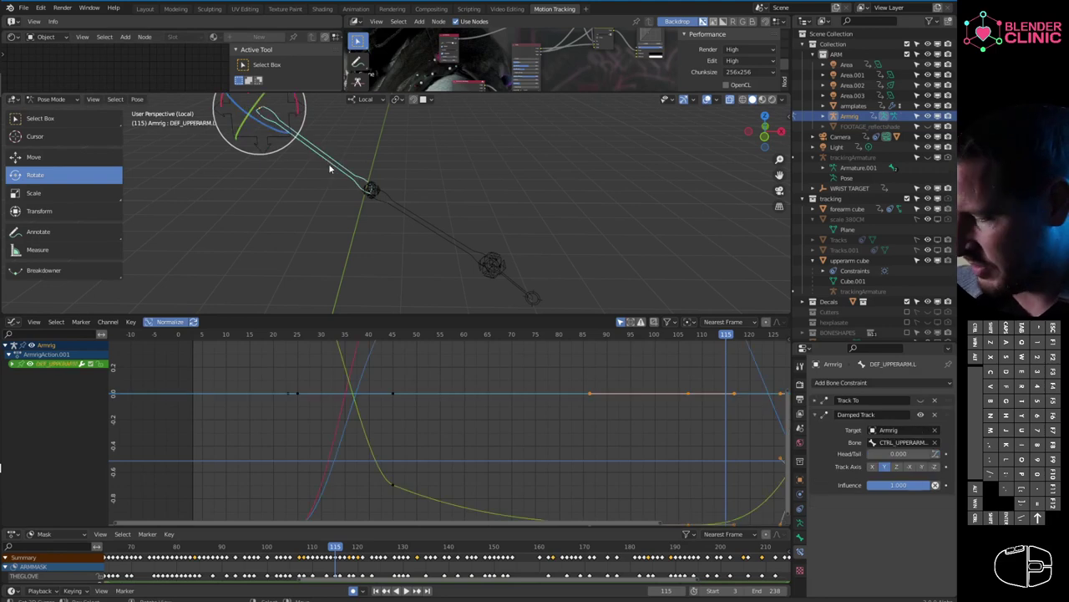
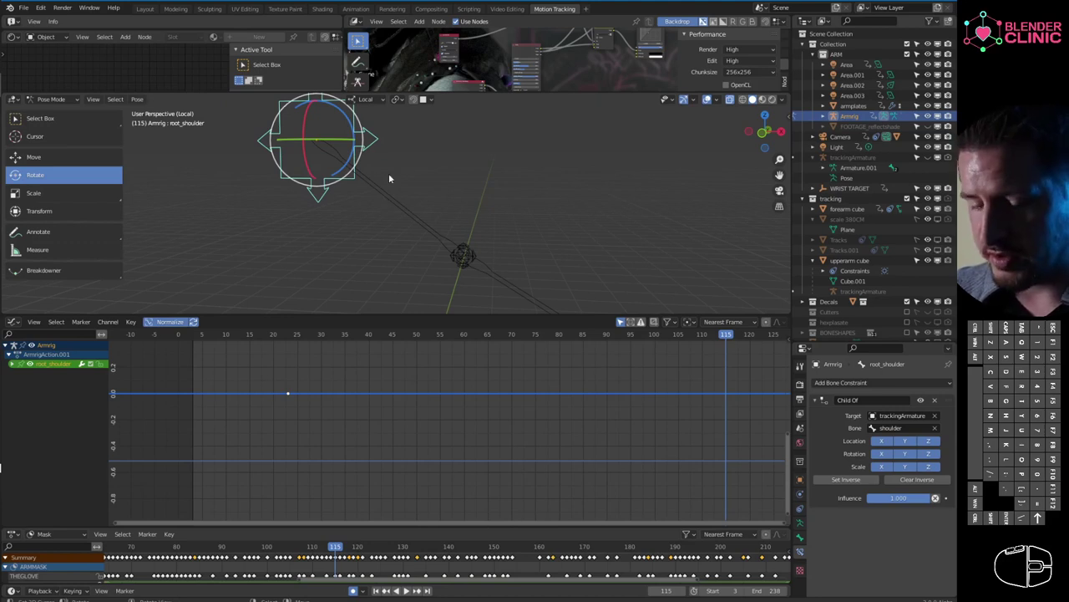
- Select arm rig bones in pose mode while orbiting the viewport around the armature
{"action": "right_click", "coordinate": [366, 180]}
{"action": "left_click_drag", "start_coordinate": [543, 270], "coordinate": [499, 185]}
{"action": "left_click_drag", "start_coordinate": [463, 189], "coordinate": [527, 205]}
{"action": "middle_click", "coordinate": [544, 208]}
{"action": "middle_click", "coordinate": [521, 211]}
{"action": "right_click", "coordinate": [452, 159]}
{"action": "left_click_drag", "start_coordinate": [470, 177], "coordinate": [524, 191]}
{"action": "middle_click", "coordinate": [488, 197]}
{"action": "right_click", "coordinate": [434, 163]}
{"action": "middle_click", "coordinate": [443, 188]}
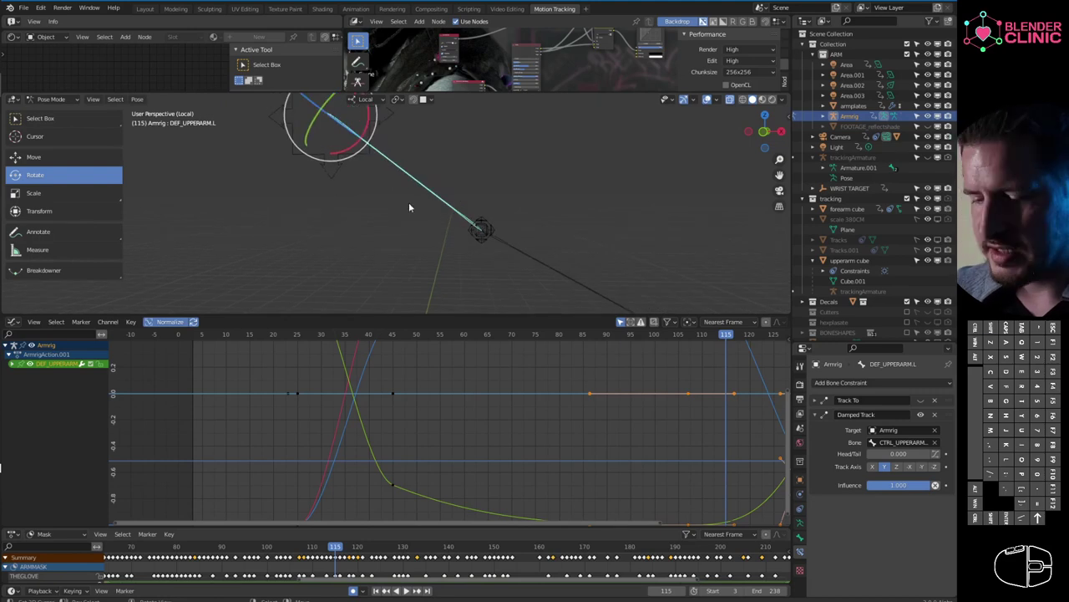
{"action": "middle_click", "coordinate": [515, 230]}
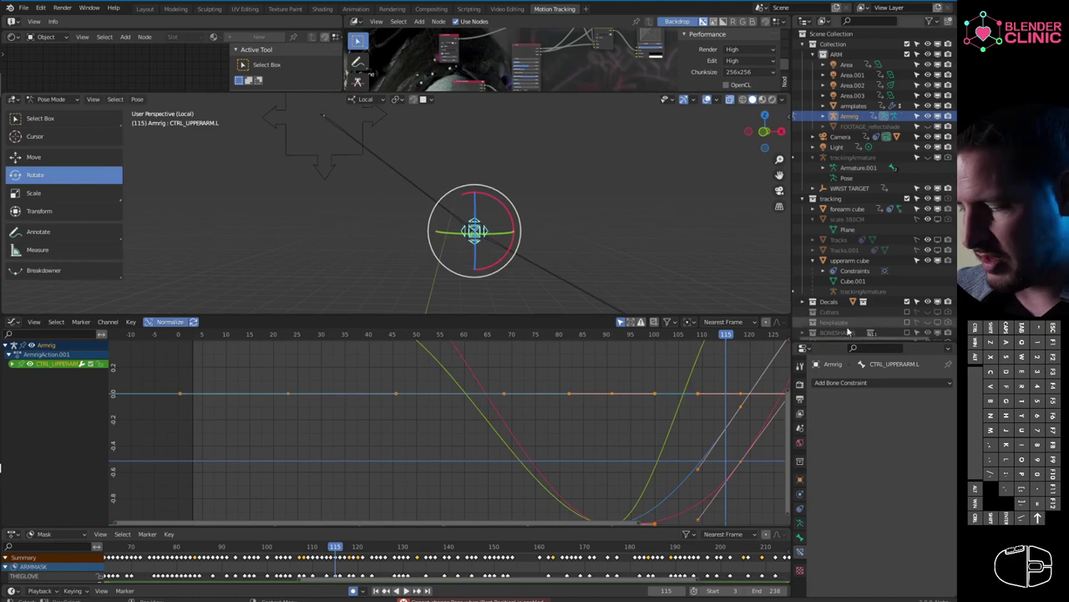
- Switch Properties to the Armature Data tab and select all bones so every bone channel shows in the Graph Editor
{"action": "left_click", "coordinate": [804, 520]}
{"action": "key", "text": "a"}
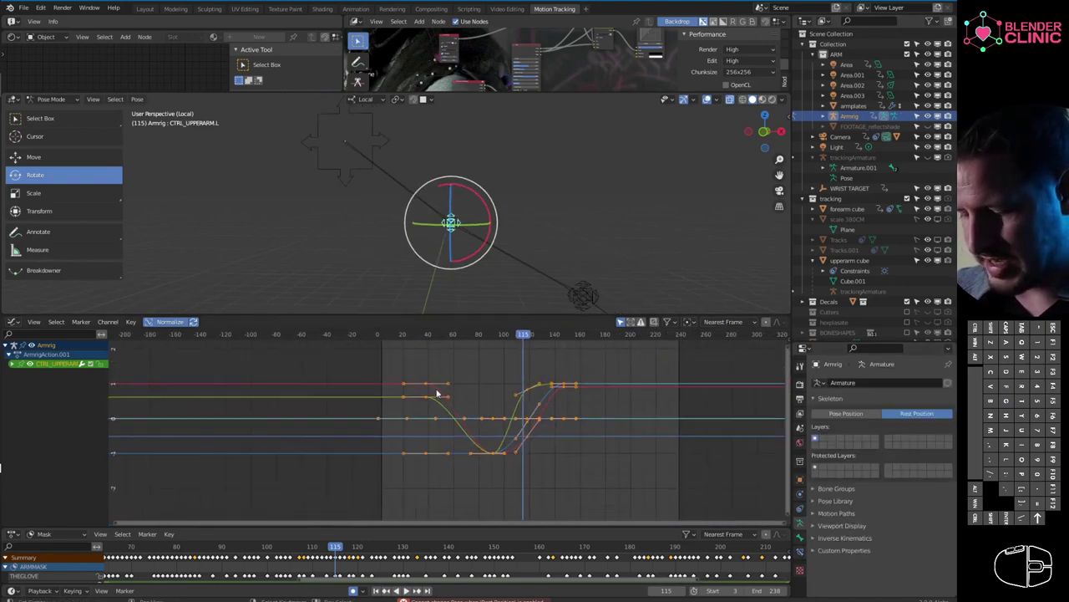
{"action": "key", "text": "a"}
{"action": "key", "text": "a"}
{"action": "left_click", "coordinate": [475, 411]}
{"action": "left_click", "coordinate": [391, 337]}
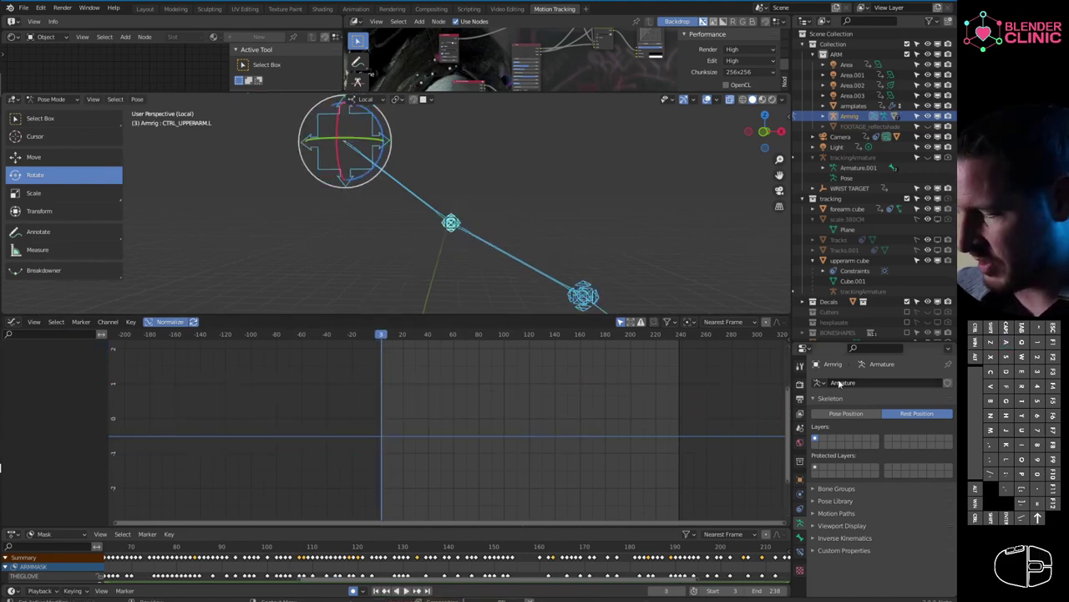
{"action": "left_click", "coordinate": [864, 406]}
{"action": "left_click", "coordinate": [846, 412]}
- Clear all bone location, rotation and scale (Alt+G/R/S) to show the rig in rest pose
{"action": "key", "text": "alt+g"}
{"action": "key", "text": "alt+r"}
{"action": "key", "text": "alt+s"}
{"action": "middle_click", "coordinate": [521, 262]}
{"action": "left_click_drag", "start_coordinate": [452, 270], "coordinate": [527, 274]}
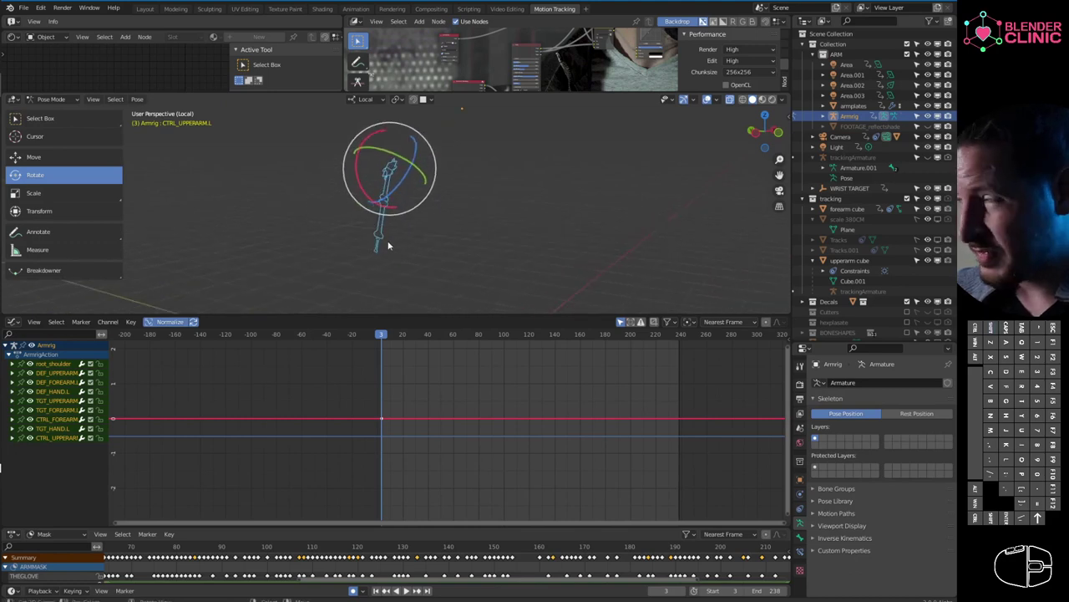
{"action": "left_click_drag", "start_coordinate": [369, 252], "coordinate": [485, 252]}
{"action": "left_click_drag", "start_coordinate": [428, 233], "coordinate": [459, 226]}
{"action": "middle_click", "coordinate": [445, 236]}
{"action": "middle_click", "coordinate": [425, 260]}
- Undo the cleared transforms, leaving CTRL_UPPERARM.L selected with all bone curves displayed at frame 115
{"action": "key", "text": "a"}
{"action": "middle_click", "coordinate": [483, 239]}
{"action": "key", "text": "ctrl+z"}
{"action": "key", "text": "ctrl+z"}
{"action": "key", "text": "ctrl+z"}
{"action": "key", "text": "ctrl+z"}
{"action": "middle_click", "coordinate": [484, 197]}
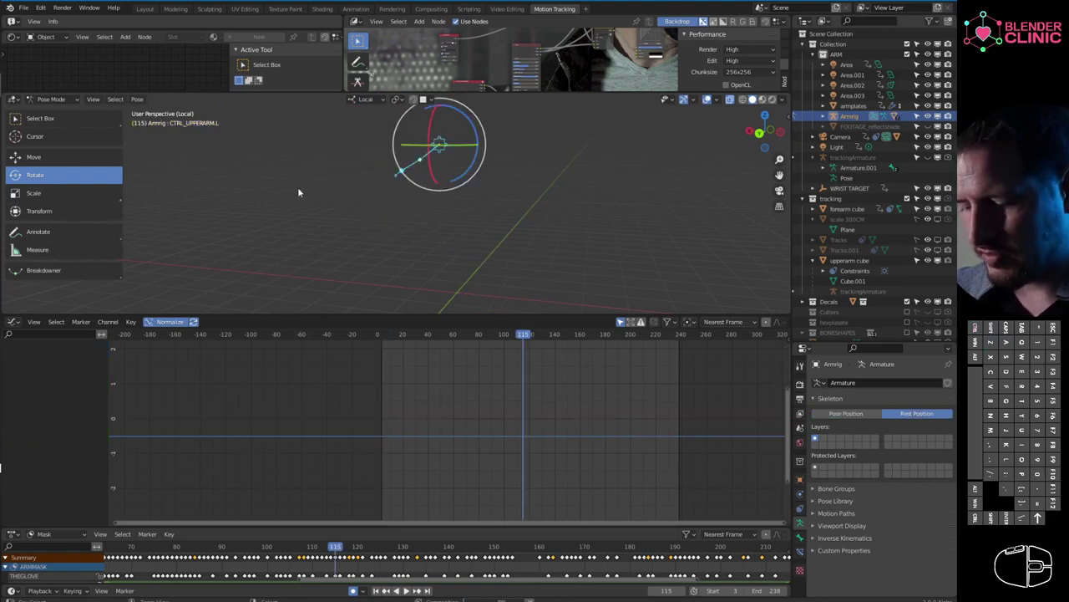
{"action": "middle_click", "coordinate": [357, 189]}
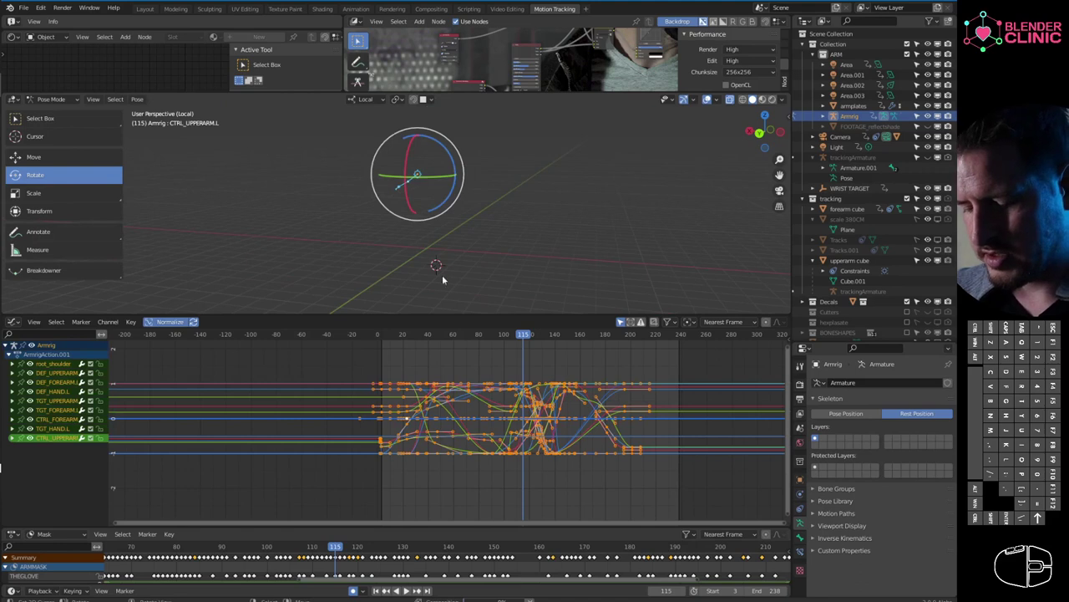
{"action": "left_click_drag", "start_coordinate": [391, 241], "coordinate": [427, 235]}
{"action": "left_click_drag", "start_coordinate": [233, 215], "coordinate": [355, 236]}
{"action": "left_click_drag", "start_coordinate": [376, 237], "coordinate": [424, 221]}
{"action": "middle_click", "coordinate": [392, 228]}
{"action": "left_click_drag", "start_coordinate": [369, 208], "coordinate": [369, 239]}
{"action": "middle_click", "coordinate": [380, 218]}
{"action": "left_click_drag", "start_coordinate": [403, 192], "coordinate": [410, 214]}
{"action": "middle_click", "coordinate": [400, 221]}
{"action": "middle_click", "coordinate": [358, 208]}
{"action": "middle_click", "coordinate": [464, 203]}
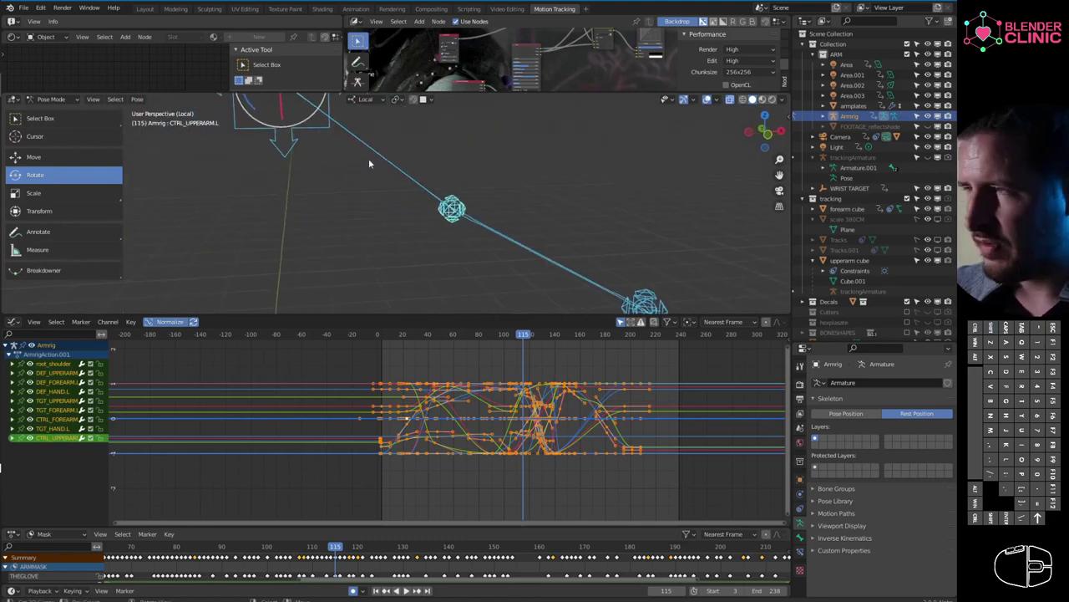
{"action": "middle_click", "coordinate": [402, 176]}
{"action": "middle_click", "coordinate": [426, 181]}
{"action": "left_click_drag", "start_coordinate": [428, 182], "coordinate": [309, 102]}
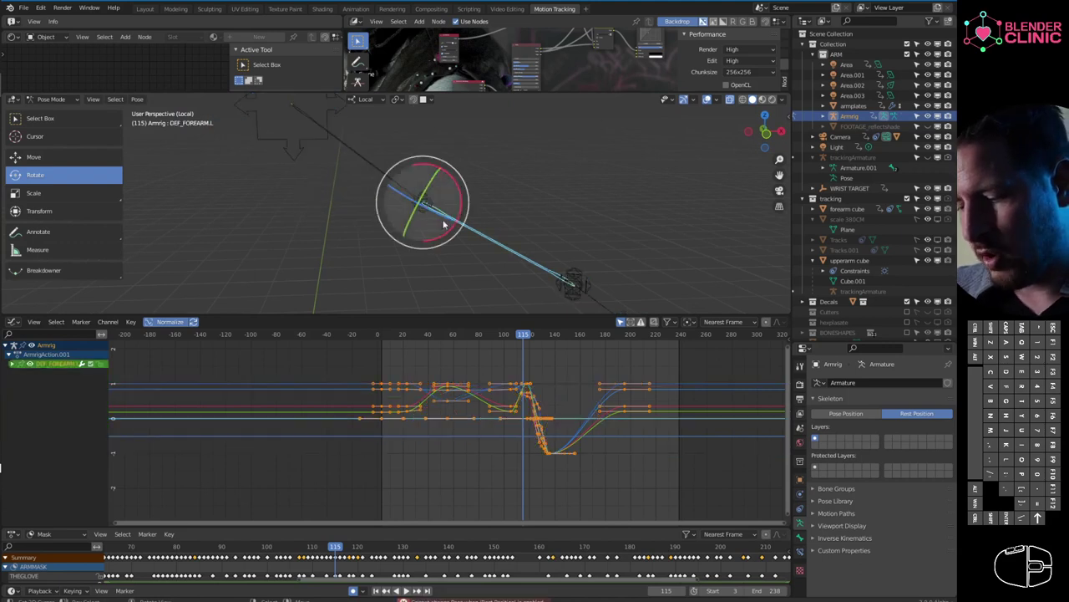
{"action": "right_click", "coordinate": [432, 195]}
{"action": "left_click", "coordinate": [438, 200]}
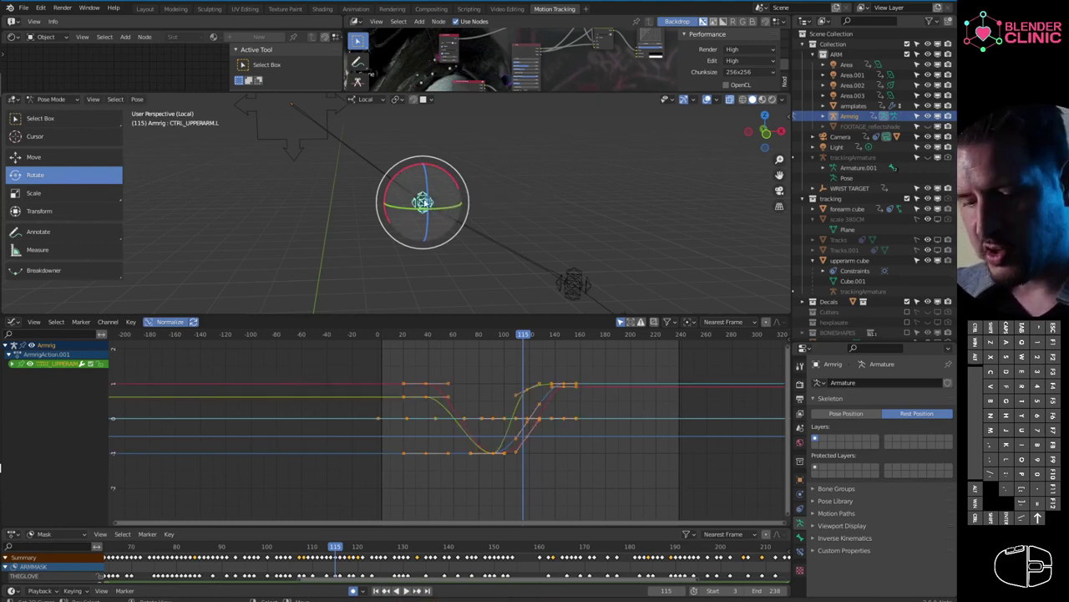
{"action": "left_click", "coordinate": [432, 194]}
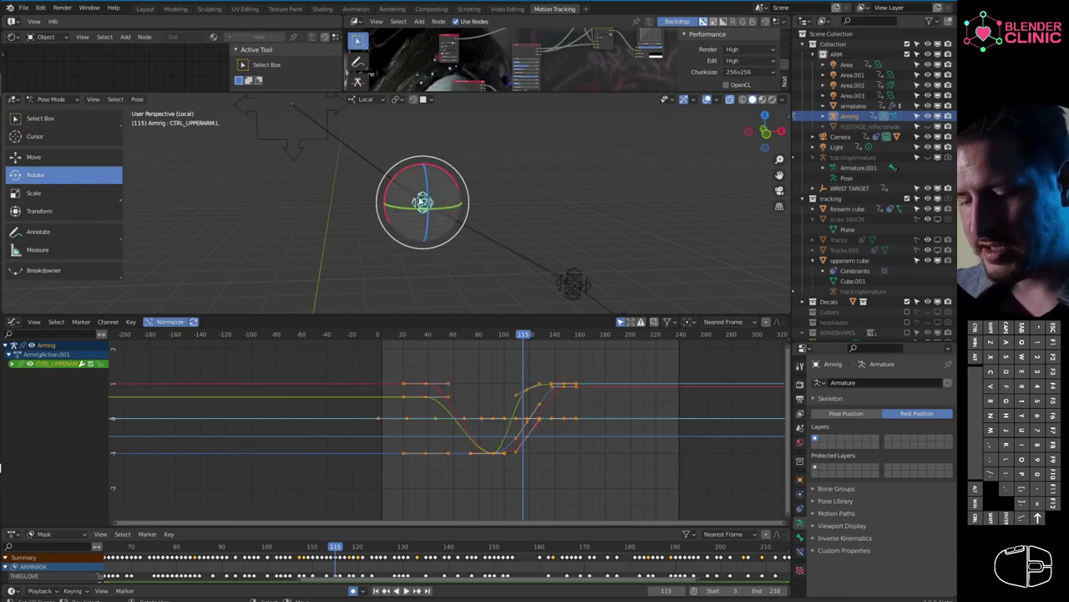
{"action": "right_click", "coordinate": [429, 194]}
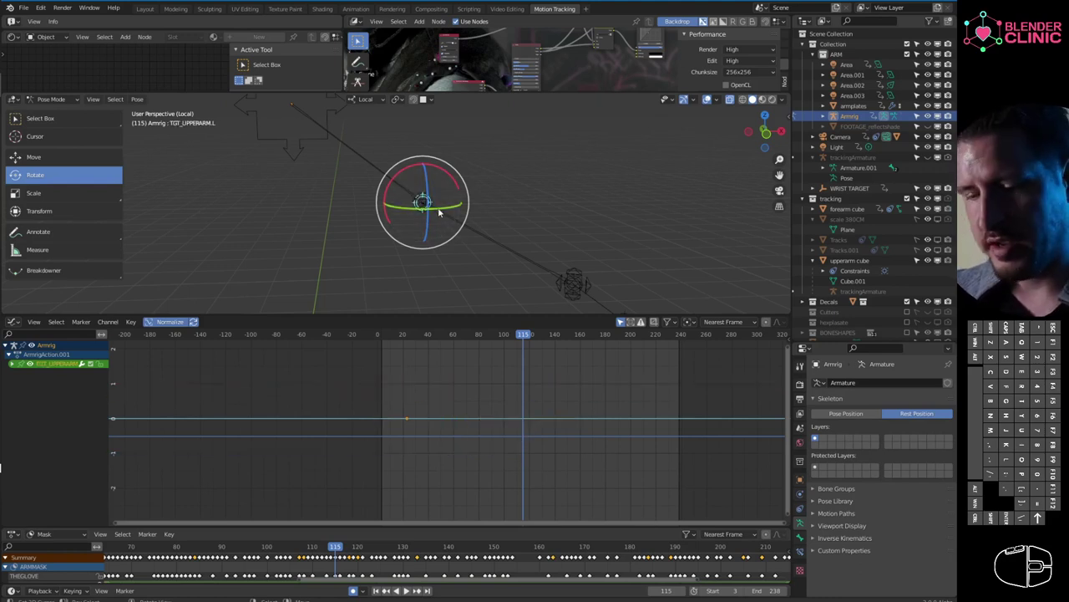
{"action": "left_click", "coordinate": [376, 166]}
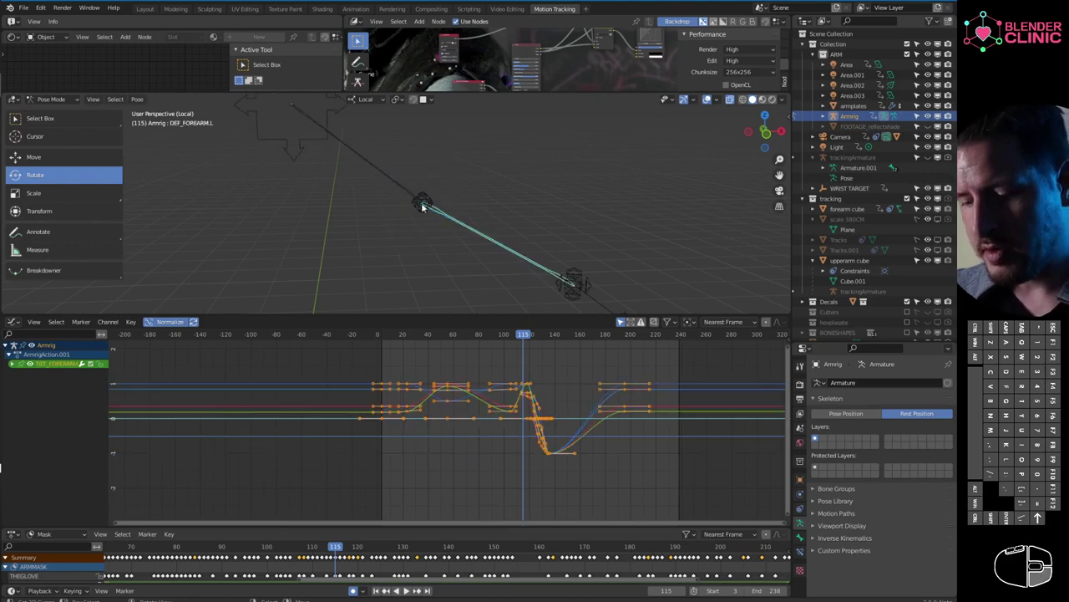
{"action": "left_click", "coordinate": [419, 209]}
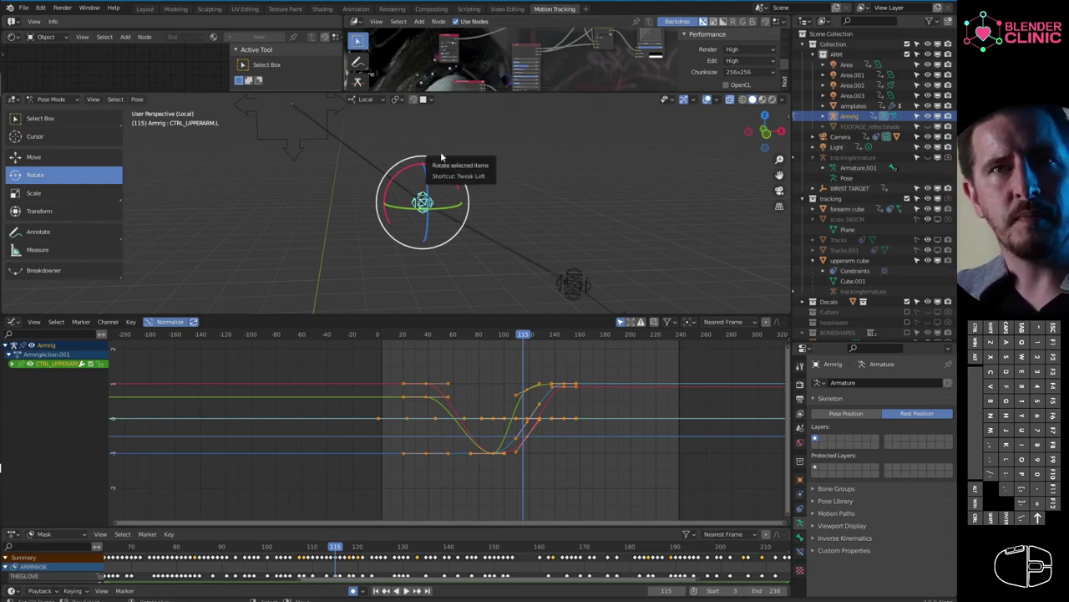
{"action": "right_click", "coordinate": [496, 244]}
{"action": "middle_click", "coordinate": [559, 226]}
{"action": "middle_click", "coordinate": [536, 240]}
{"action": "right_click", "coordinate": [467, 219]}
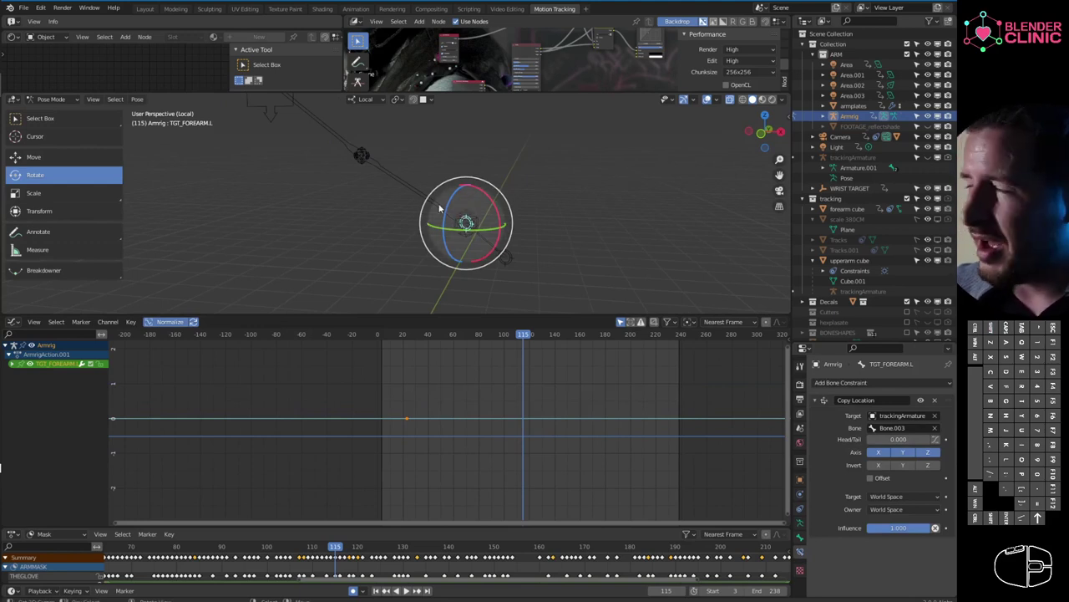
{"action": "middle_click", "coordinate": [524, 193]}
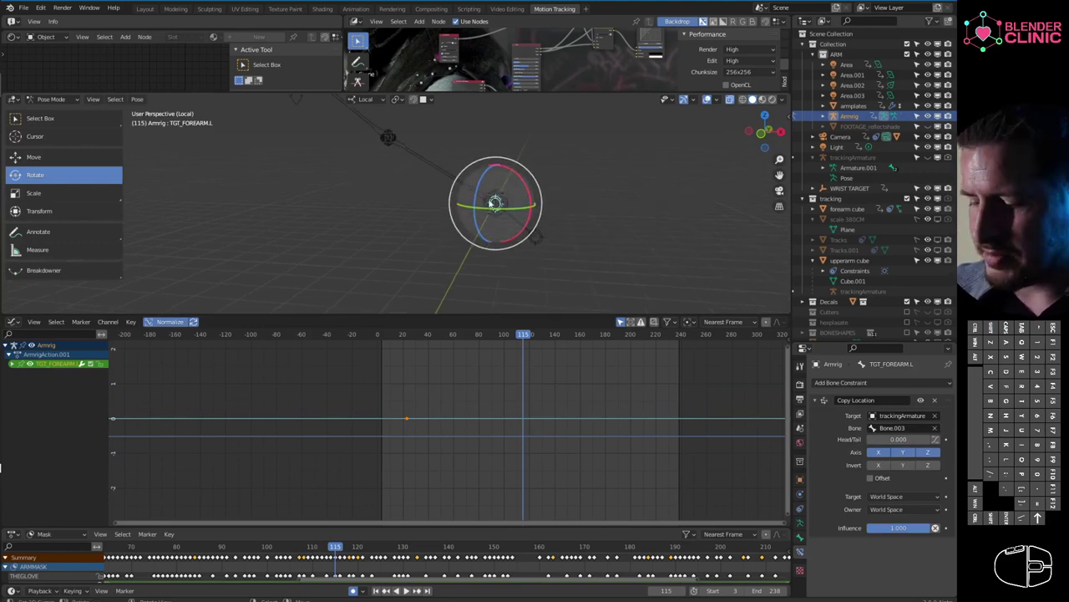
{"action": "right_click", "coordinate": [513, 188]}
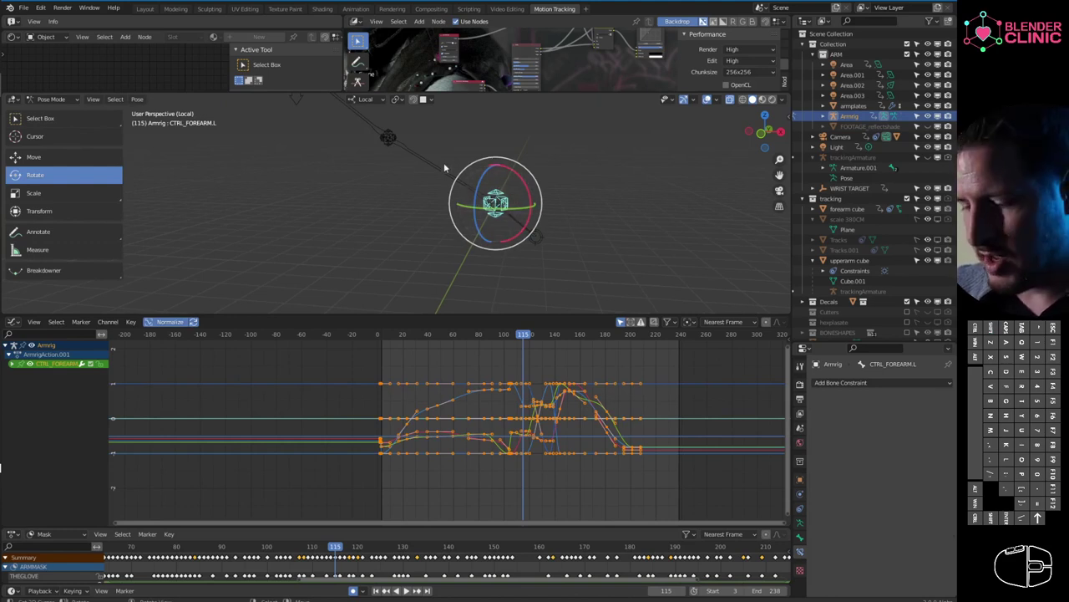
{"action": "middle_click", "coordinate": [455, 141]}
{"action": "left_click_drag", "start_coordinate": [295, 121], "coordinate": [381, 160]}
{"action": "key", "text": "Escape"}
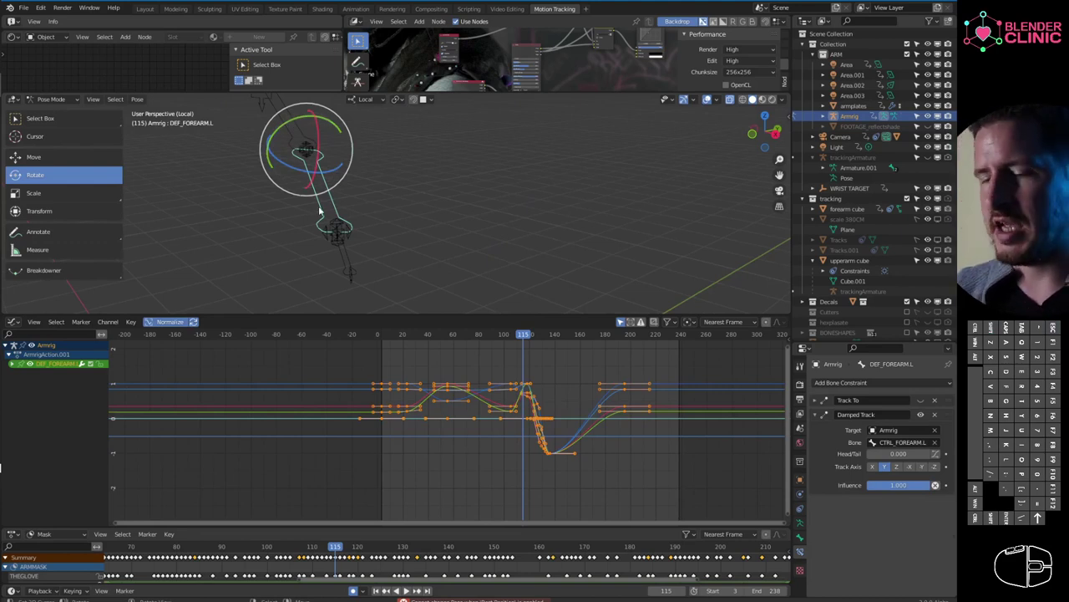
{"action": "middle_click", "coordinate": [378, 253]}
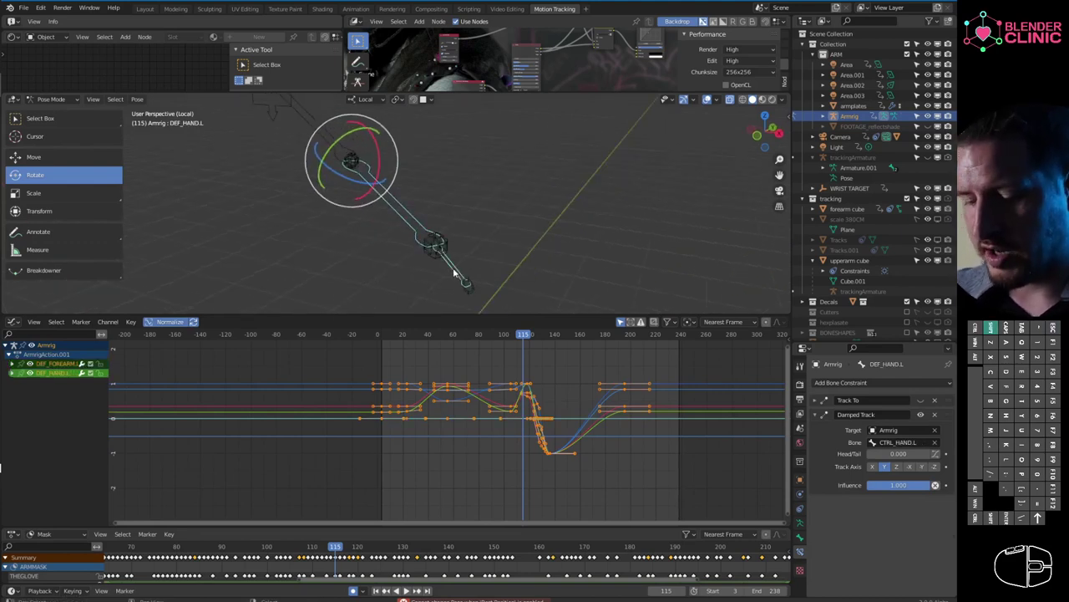
{"action": "left_click_drag", "start_coordinate": [302, 218], "coordinate": [349, 284]}
{"action": "middle_click", "coordinate": [329, 247]}
{"action": "middle_click", "coordinate": [385, 220]}
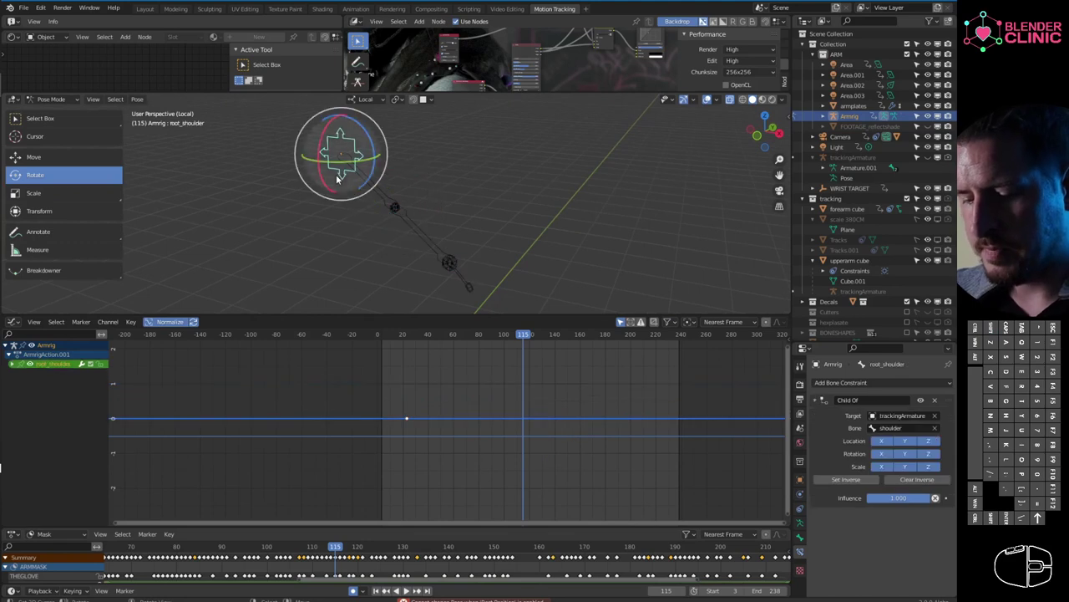
{"action": "key", "text": "Tab"}
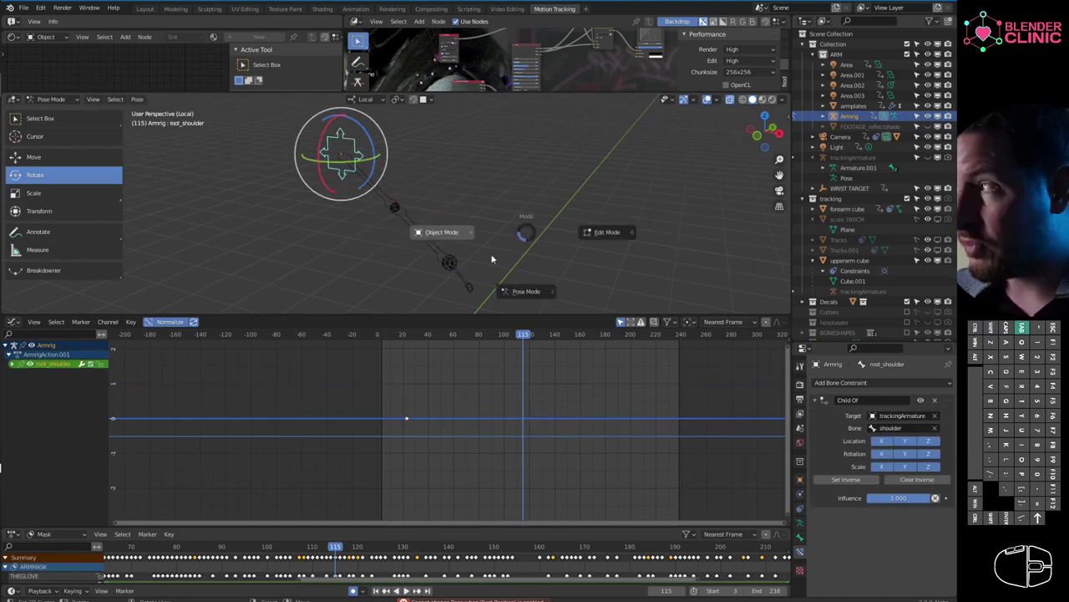
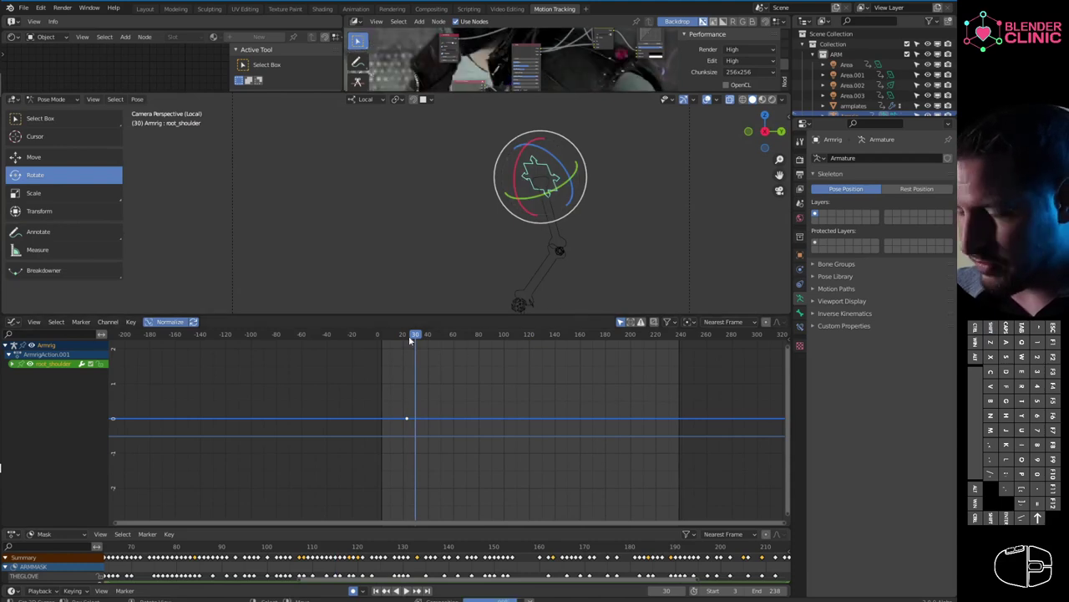
- Stop at frame 124 and select CTRL_UPPERARM.L to show its rotation curves through the camera view
{"action": "left_click", "coordinate": [817, 135]}
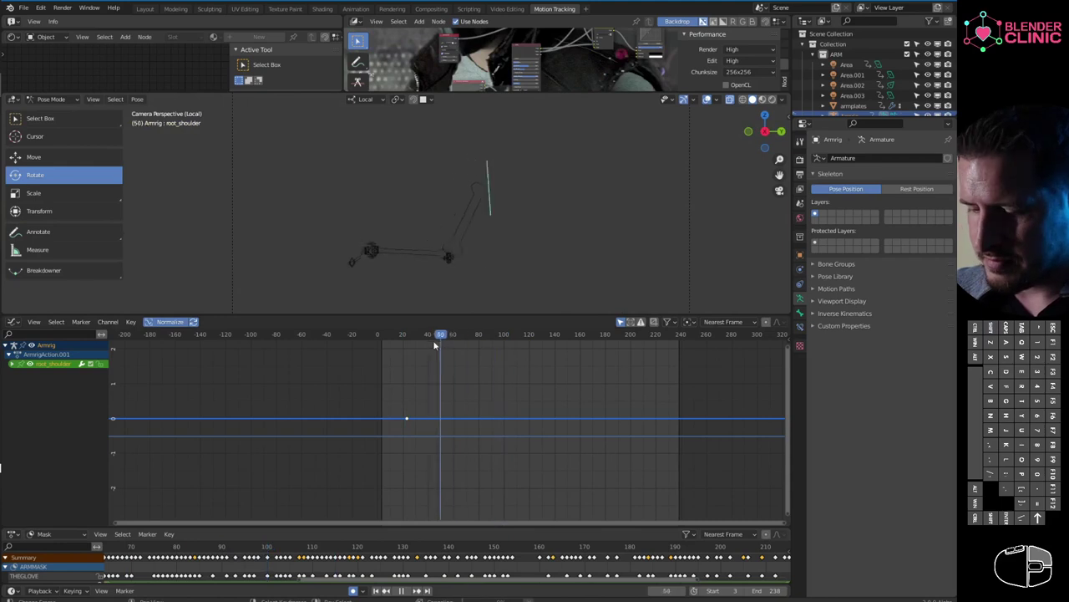
{"action": "left_click", "coordinate": [817, 134]}
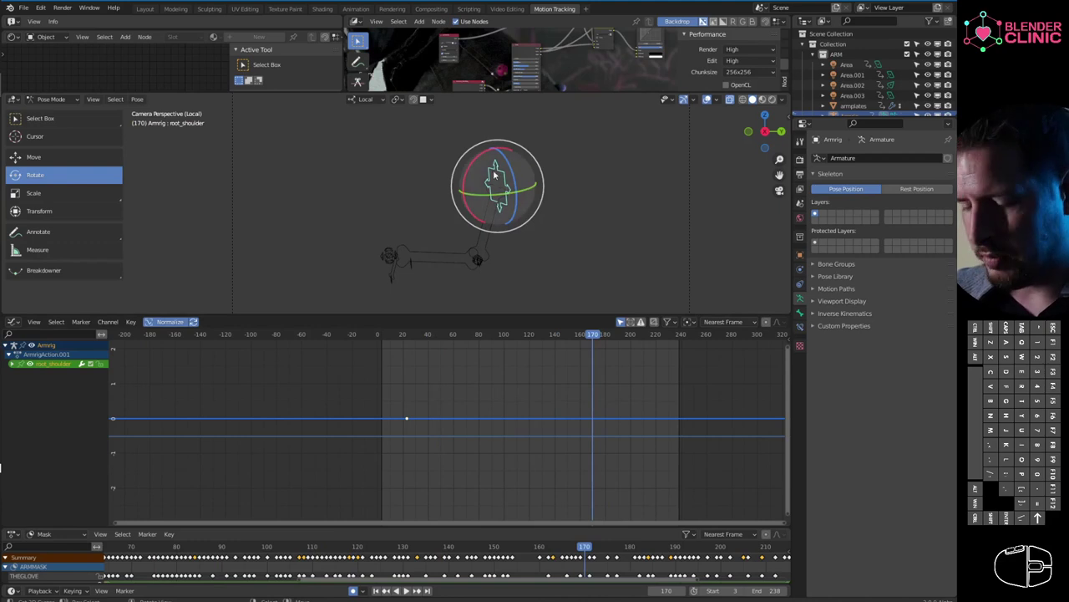
{"action": "left_click", "coordinate": [817, 134]}
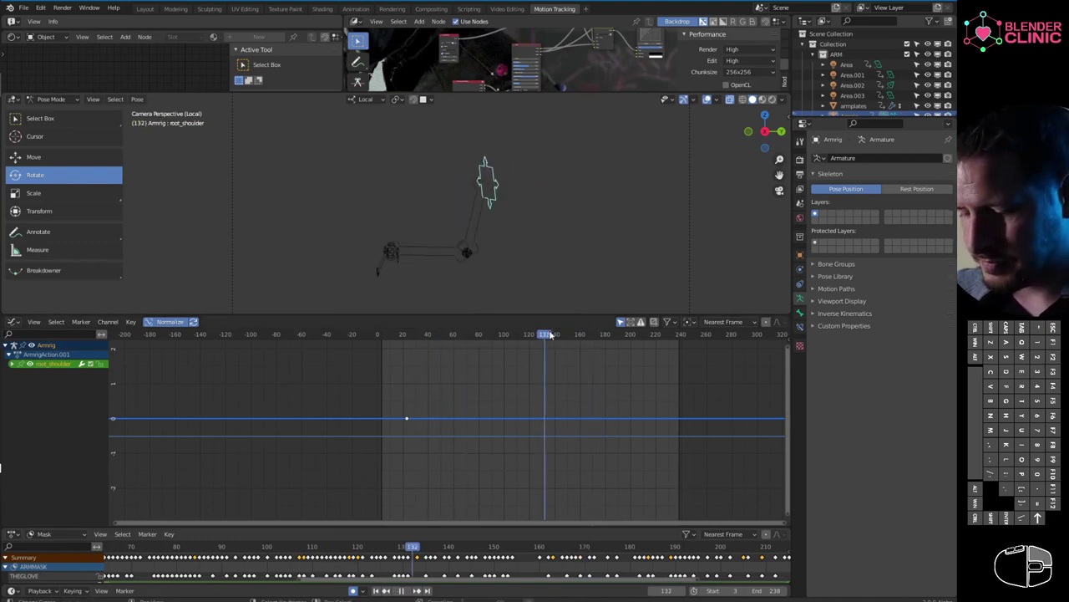
{"action": "right_click", "coordinate": [817, 134]}
{"action": "middle_click", "coordinate": [817, 134]}
{"action": "middle_click", "coordinate": [817, 134]}
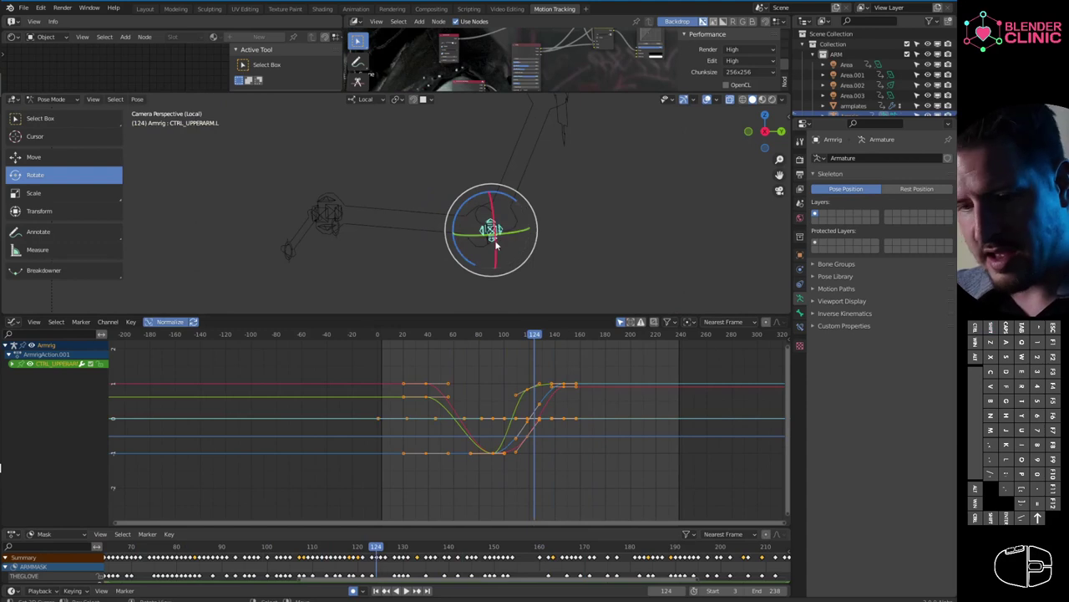
{"action": "left_click", "coordinate": [817, 135]}
{"action": "key", "text": "g"}
{"action": "left_click", "coordinate": [817, 134]}
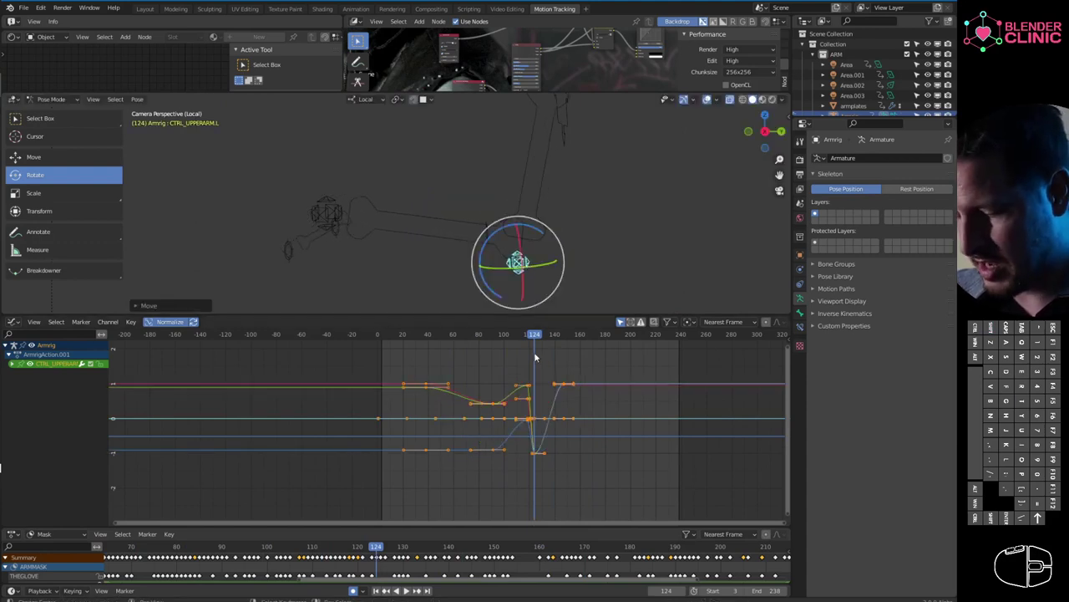
{"action": "left_click", "coordinate": [817, 135]}
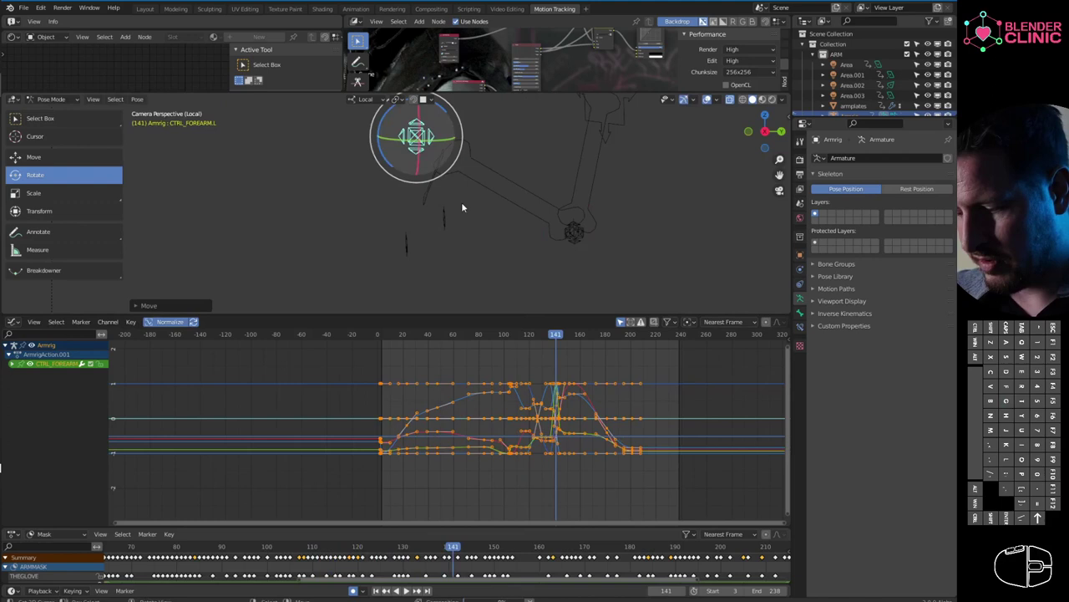
{"action": "left_click", "coordinate": [817, 134]}
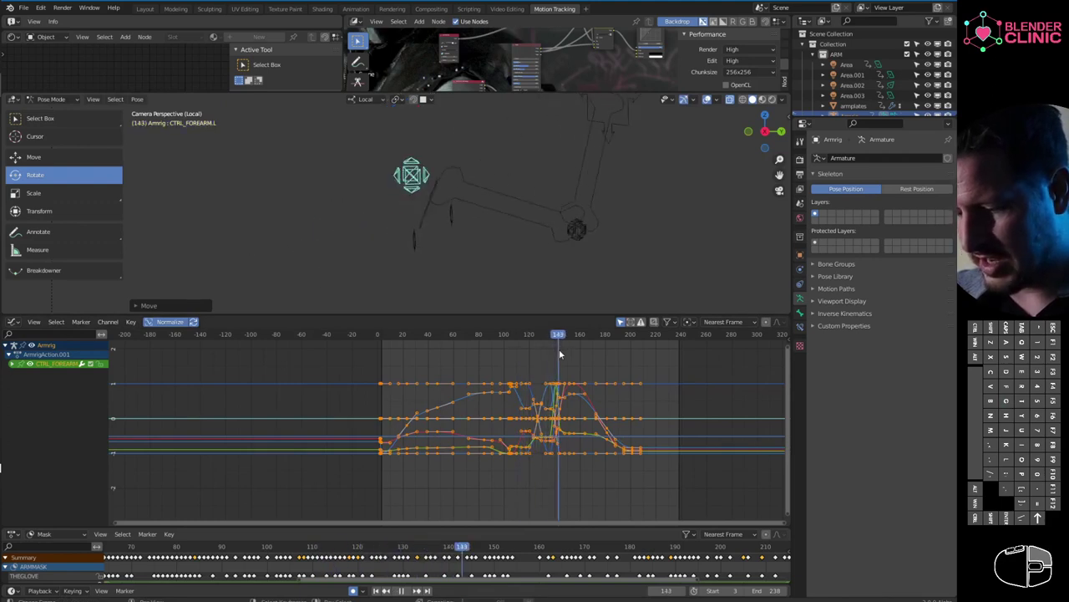
{"action": "key", "text": "ctrl+z"}
{"action": "key", "text": "ctrl+z"}
{"action": "key", "text": "ctrl+z"}
{"action": "key", "text": "ctrl+z"}
{"action": "key", "text": "ctrl+z"}
{"action": "key", "text": "ctrl+z"}
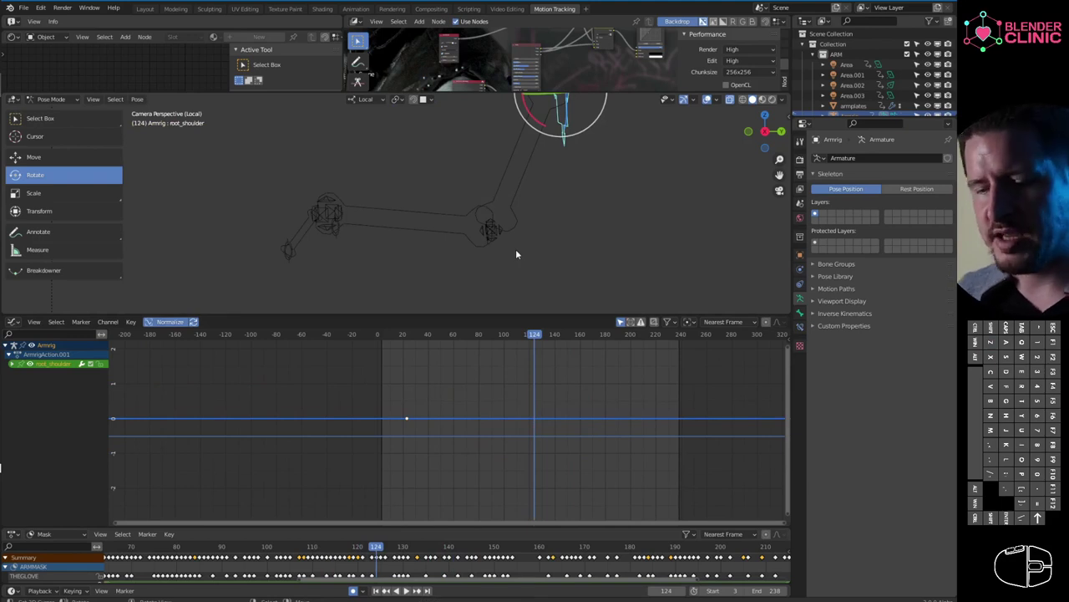
{"action": "right_click", "coordinate": [817, 135]}
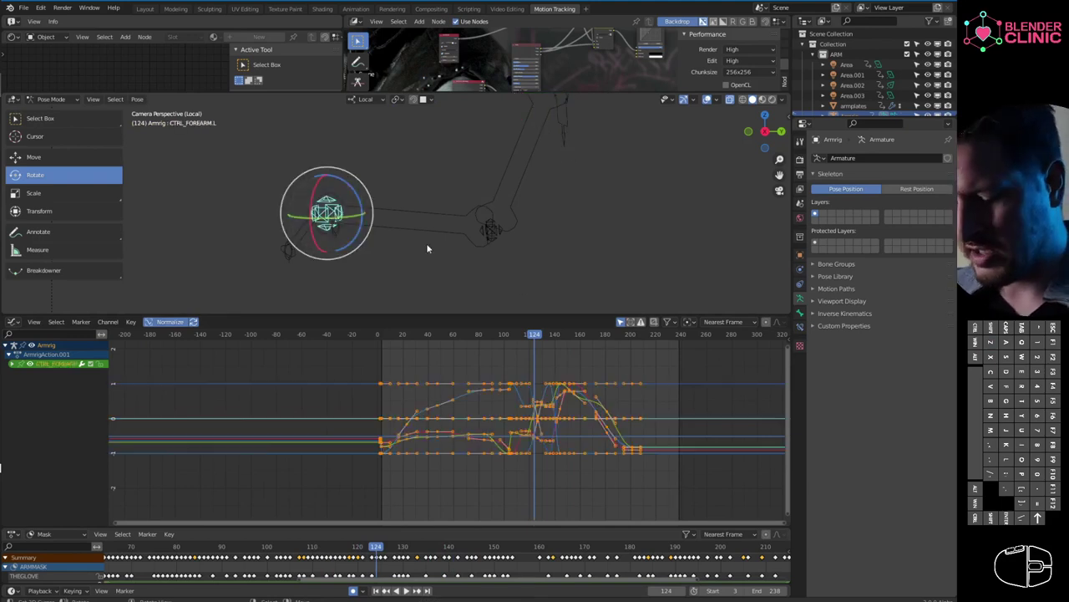
{"action": "middle_click", "coordinate": [817, 135]}
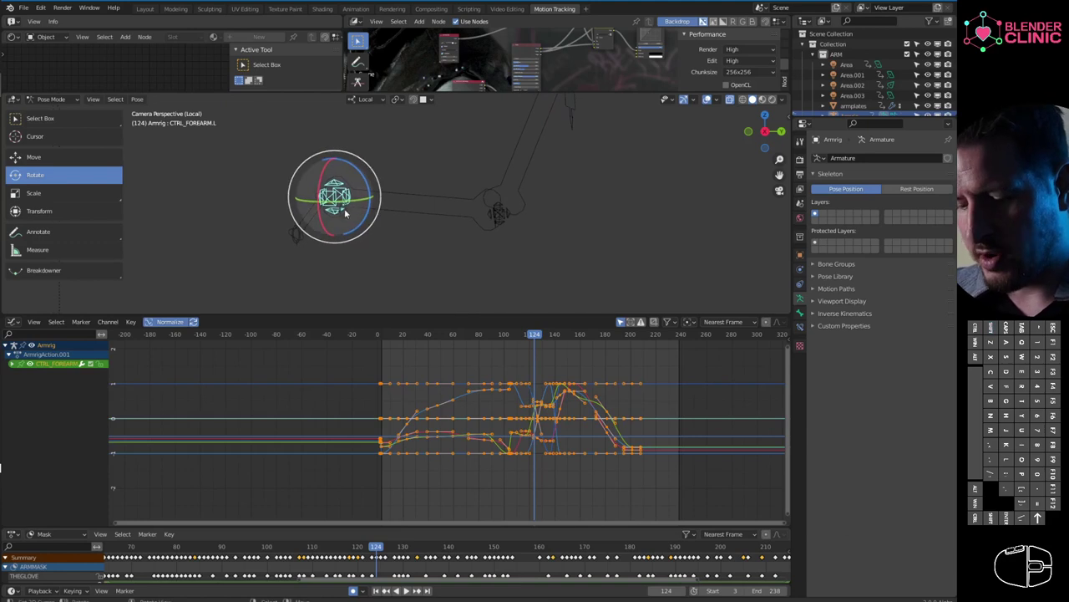
{"action": "middle_click", "coordinate": [817, 134]}
{"action": "right_click", "coordinate": [817, 134]}
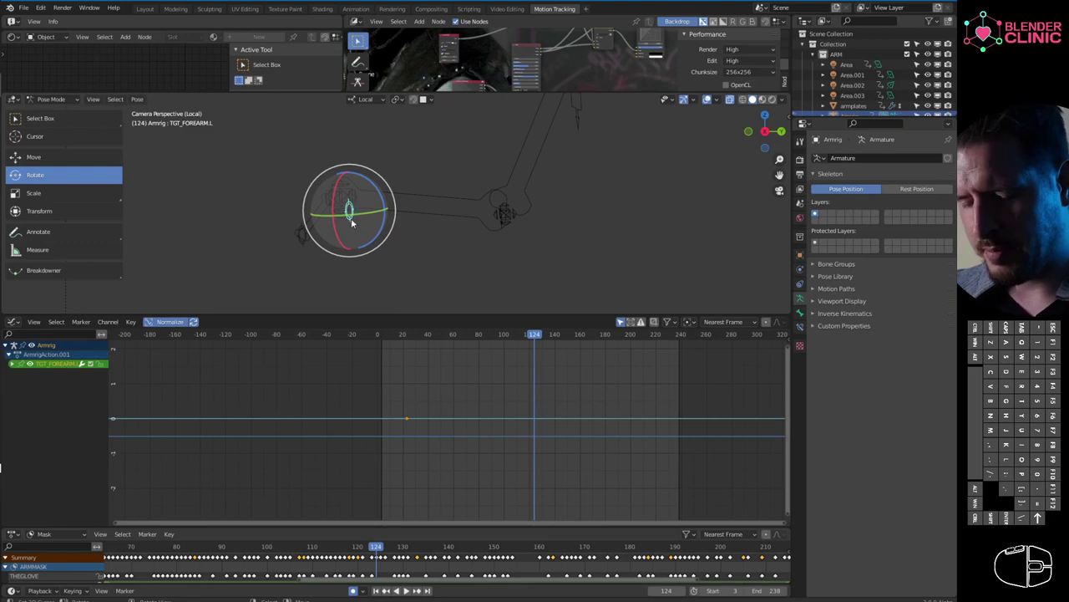
{"action": "right_click", "coordinate": [817, 135]}
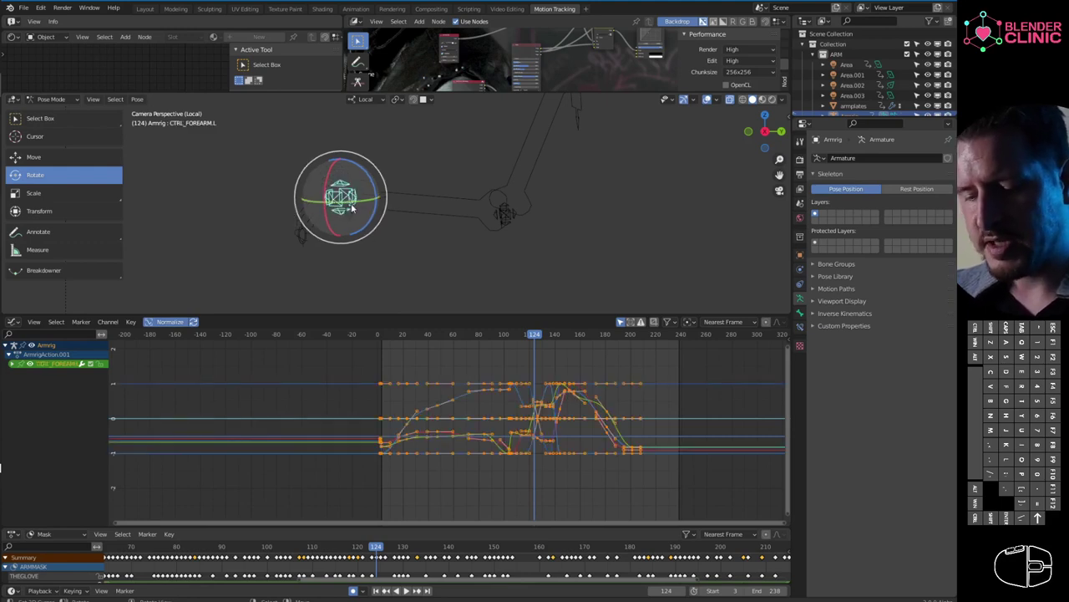
{"action": "right_click", "coordinate": [817, 134]}
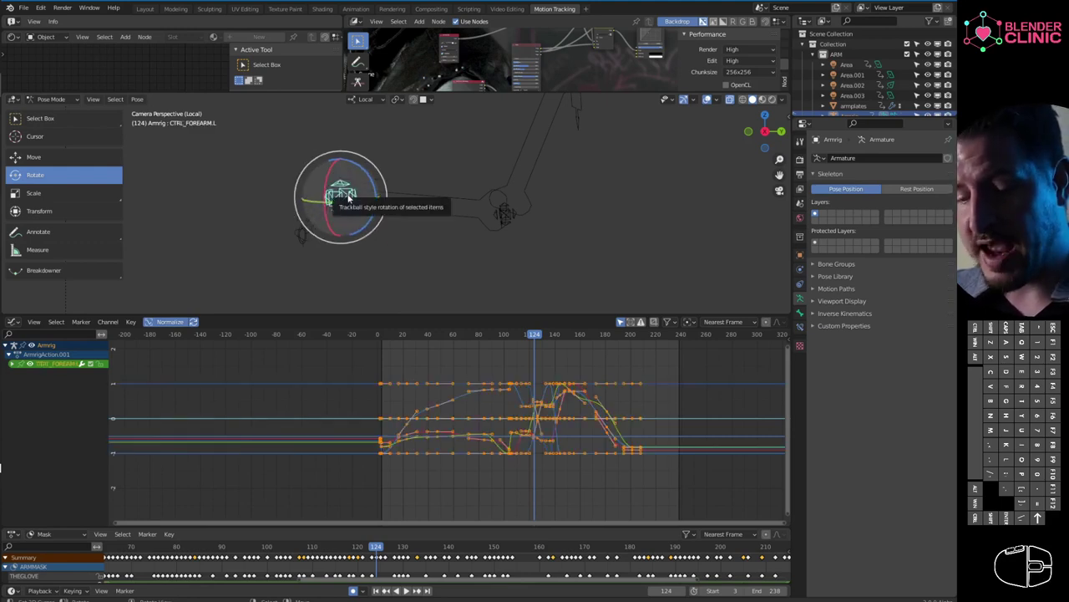
{"action": "key", "text": "g"}
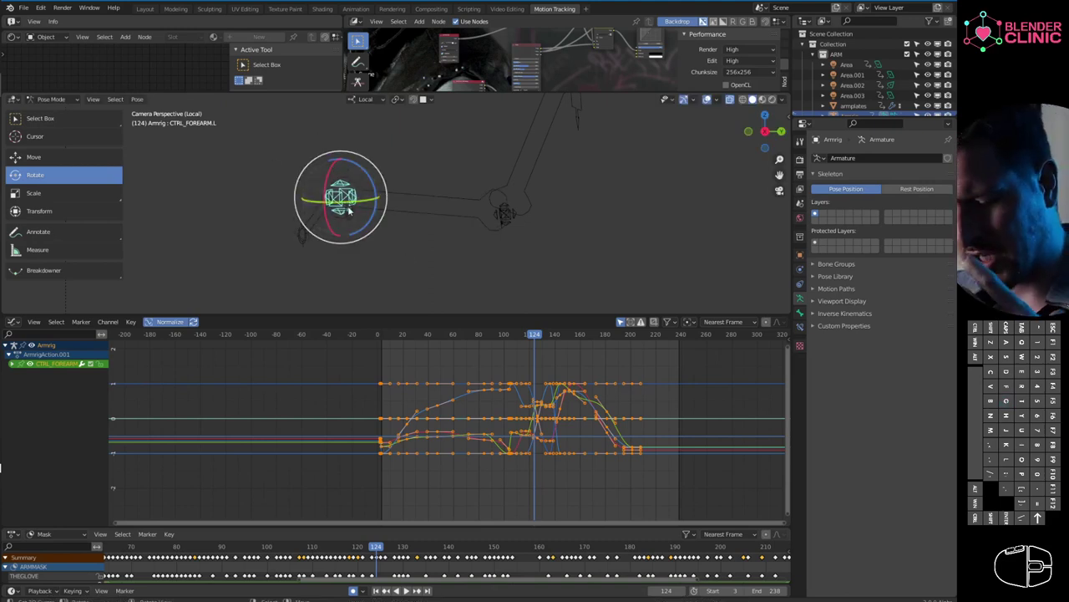
{"action": "left_click", "coordinate": [817, 135]}
{"action": "left_click", "coordinate": [817, 134]}
{"action": "key", "text": "Escape"}
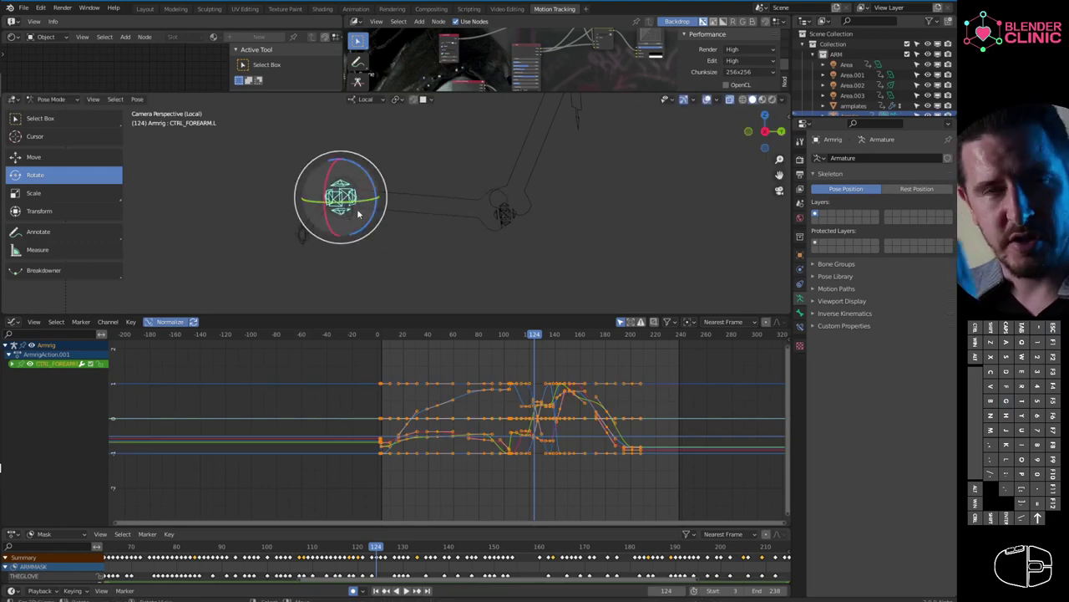
{"action": "middle_click", "coordinate": [817, 134]}
{"action": "middle_click", "coordinate": [817, 134]}
{"action": "middle_click", "coordinate": [818, 134]}
{"action": "right_click", "coordinate": [817, 134]}
{"action": "right_click", "coordinate": [817, 135]}
{"action": "right_click", "coordinate": [817, 134]}
{"action": "right_click", "coordinate": [817, 134]}
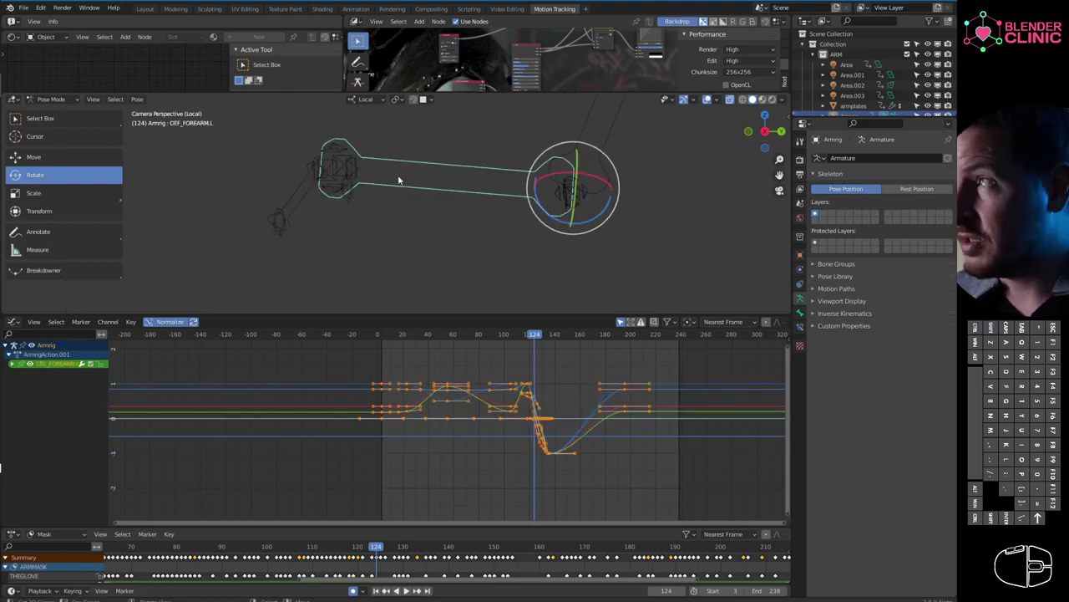
- Reselect the CTRL_FOREARM.L control bone, start a grab move and cancel it
{"action": "right_click", "coordinate": [817, 135]}
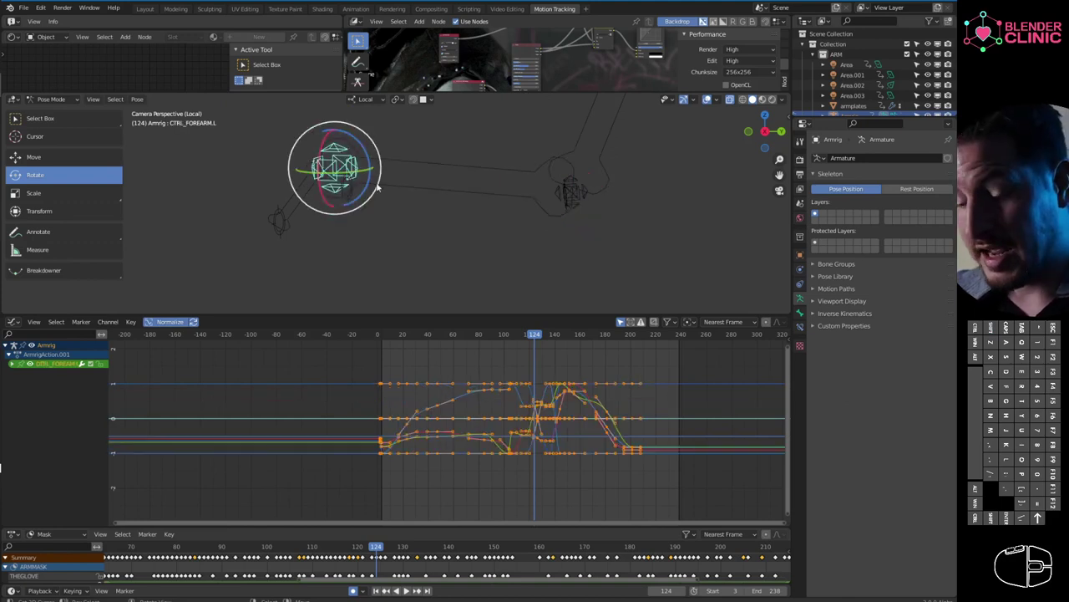
{"action": "key", "text": "g"}
{"action": "key", "text": "Escape"}
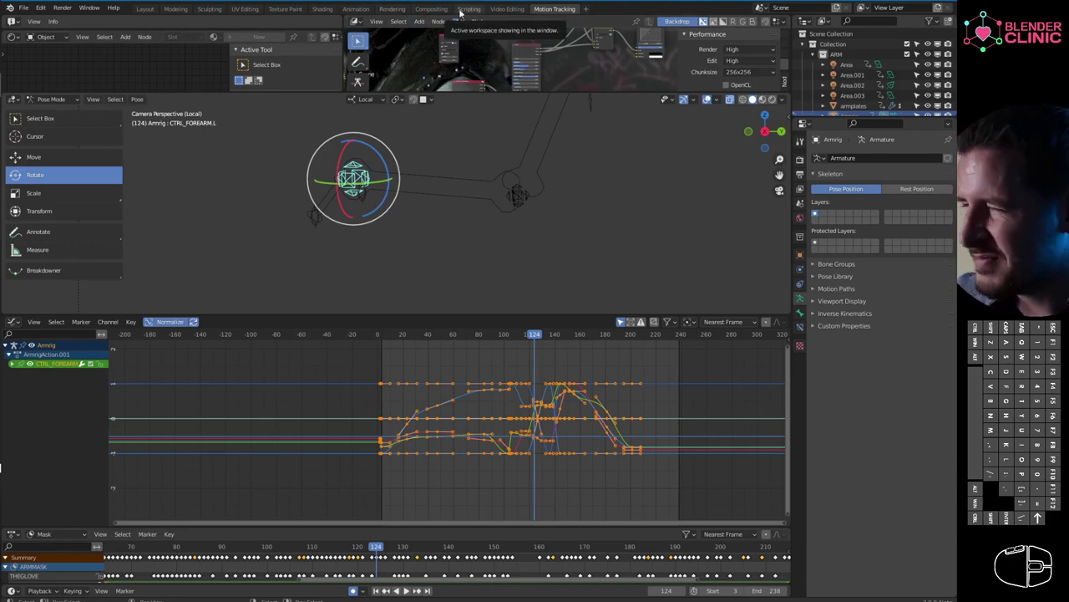
- Reframe the rig through the scene camera over the green-screen footage and clear the bone selection
{"action": "middle_click", "coordinate": [452, 206]}
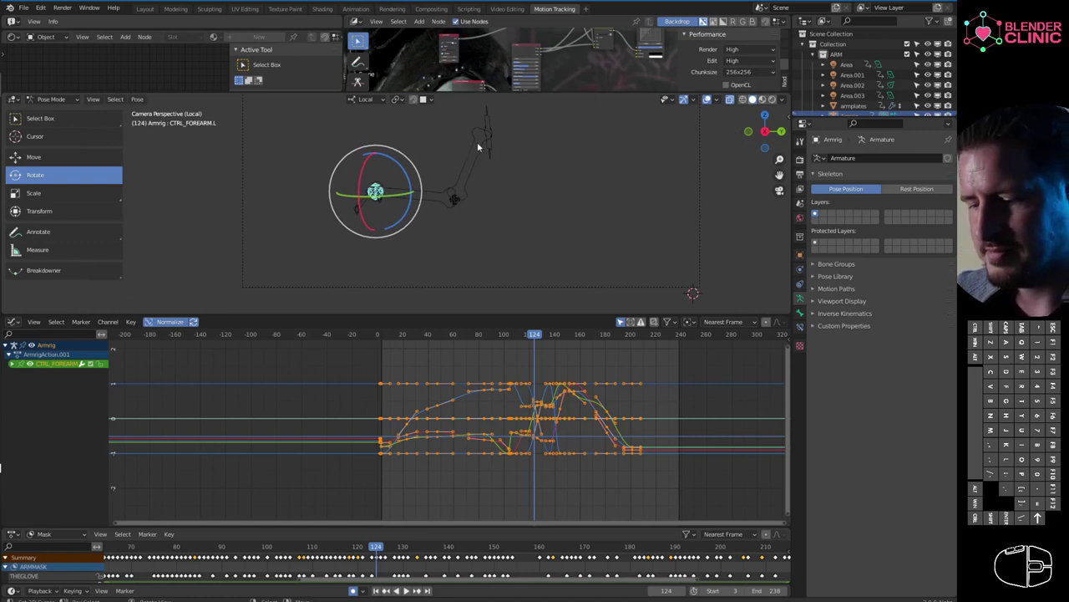
{"action": "middle_click", "coordinate": [494, 170]}
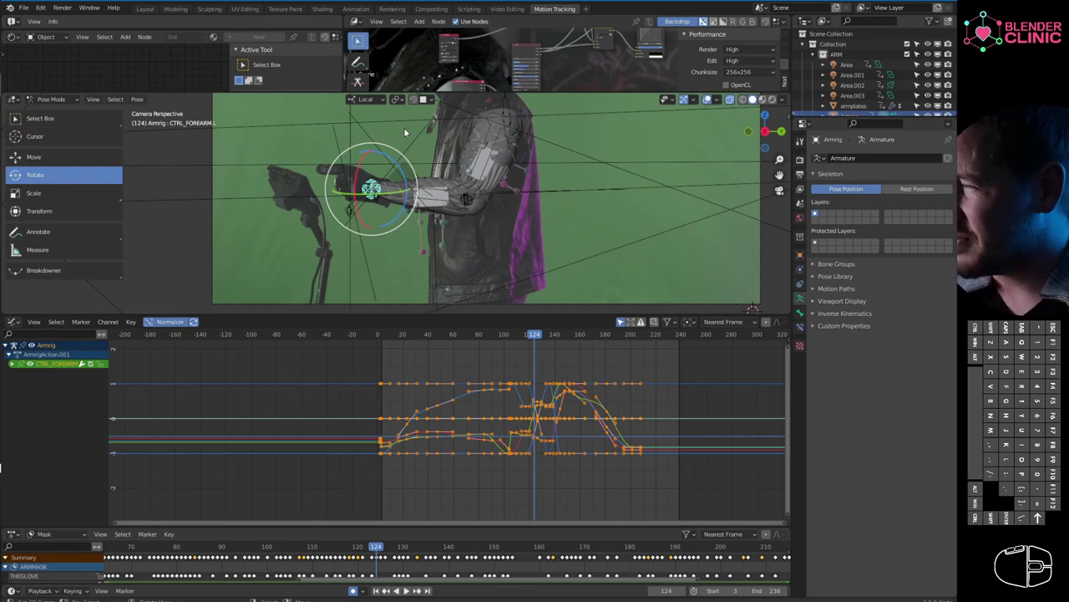
{"action": "left_click_drag", "start_coordinate": [412, 152], "coordinate": [515, 154]}
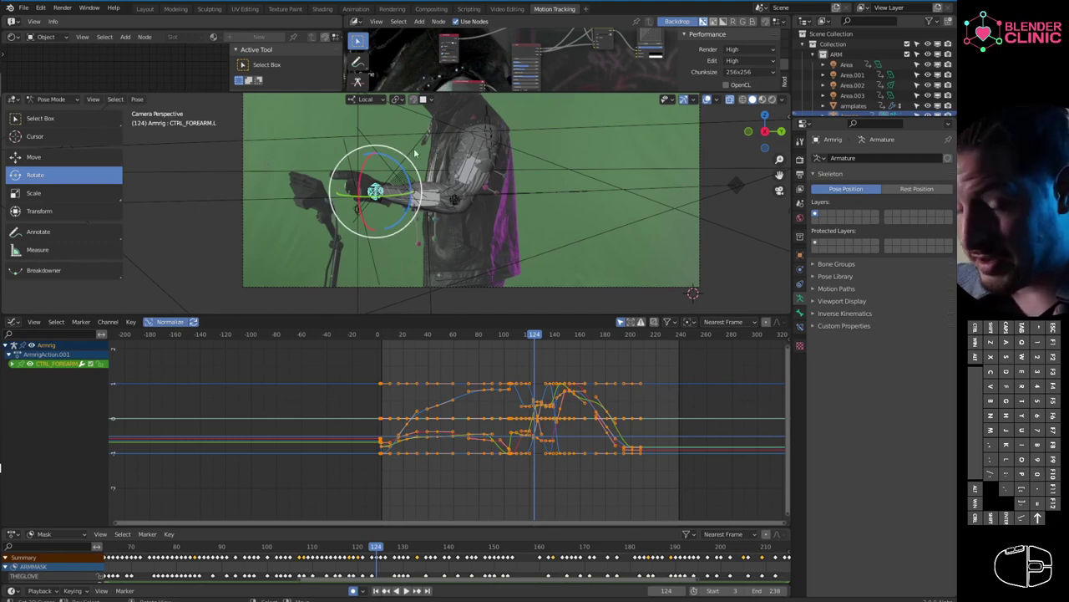
{"action": "right_click", "coordinate": [480, 185]}
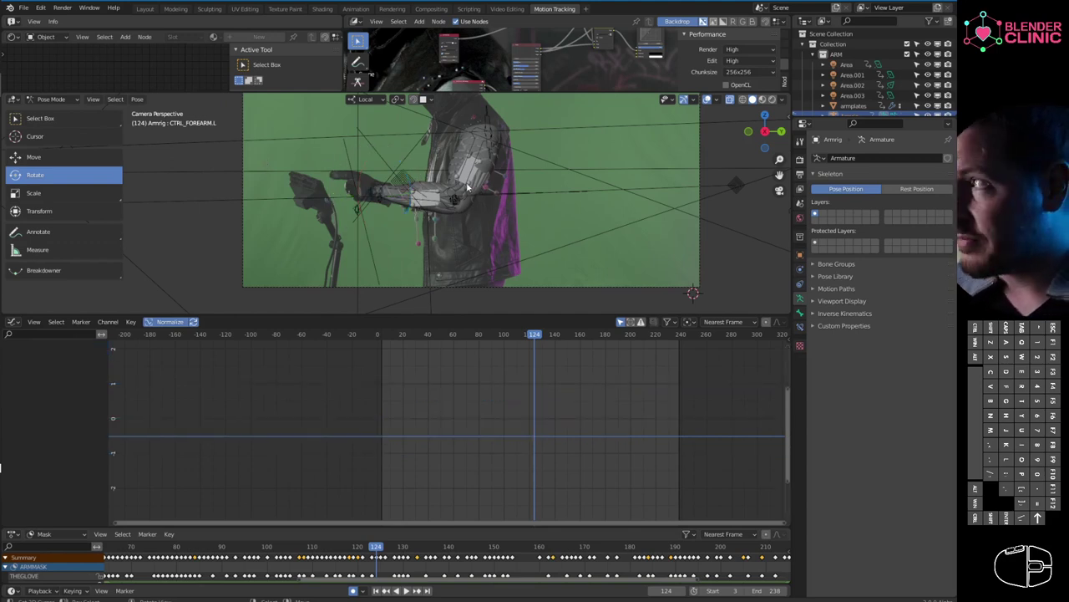
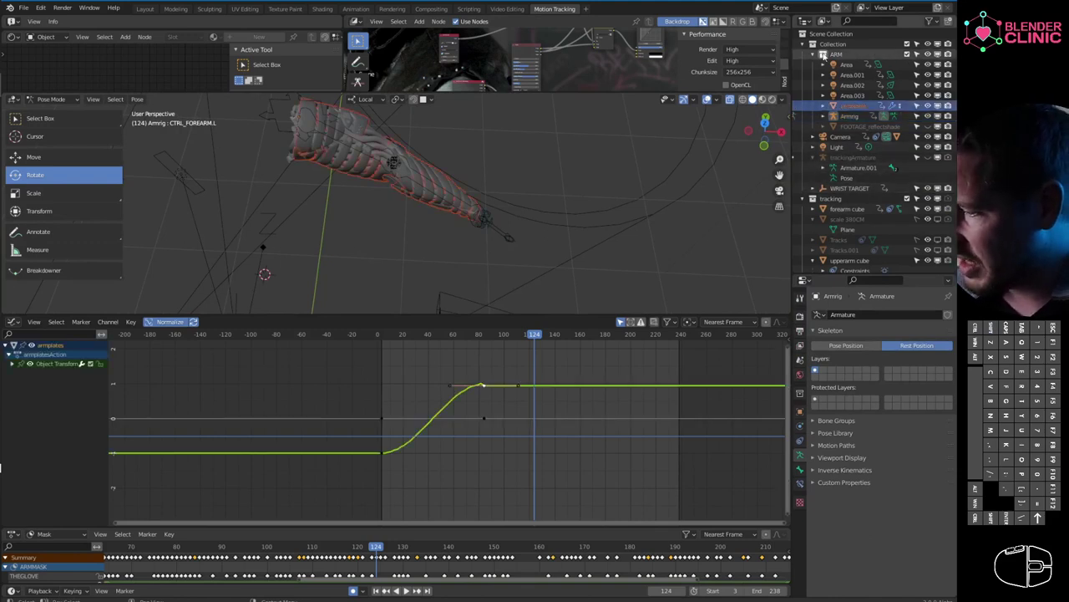
- Expand Outliner entries to reach armplates and show its rising Object Transform curve in the Graph Editor
{"action": "double_click", "coordinate": [709, 93]}
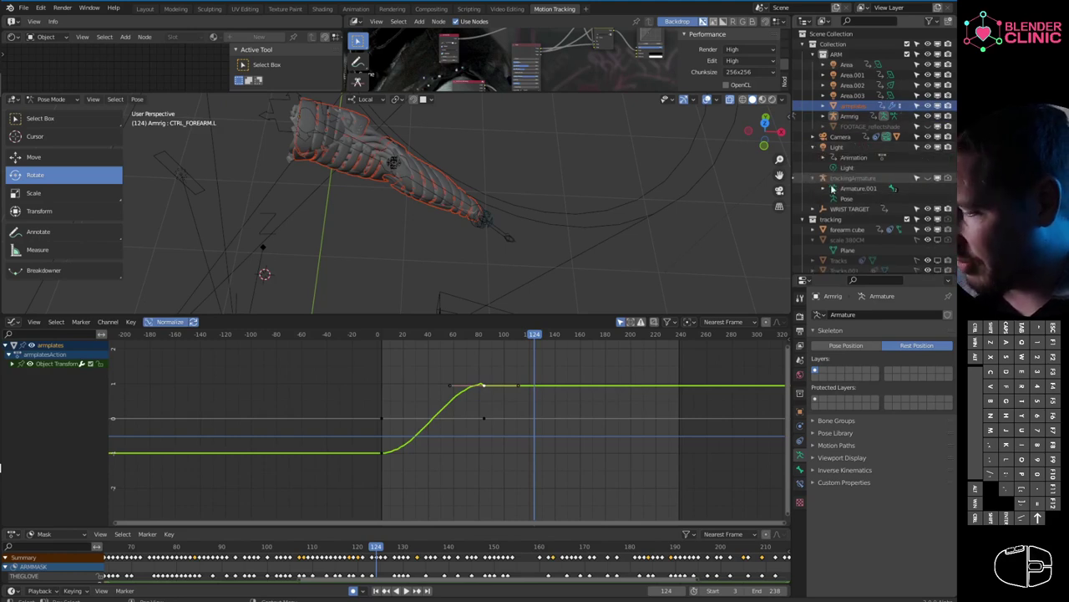
{"action": "left_click", "coordinate": [804, 222]}
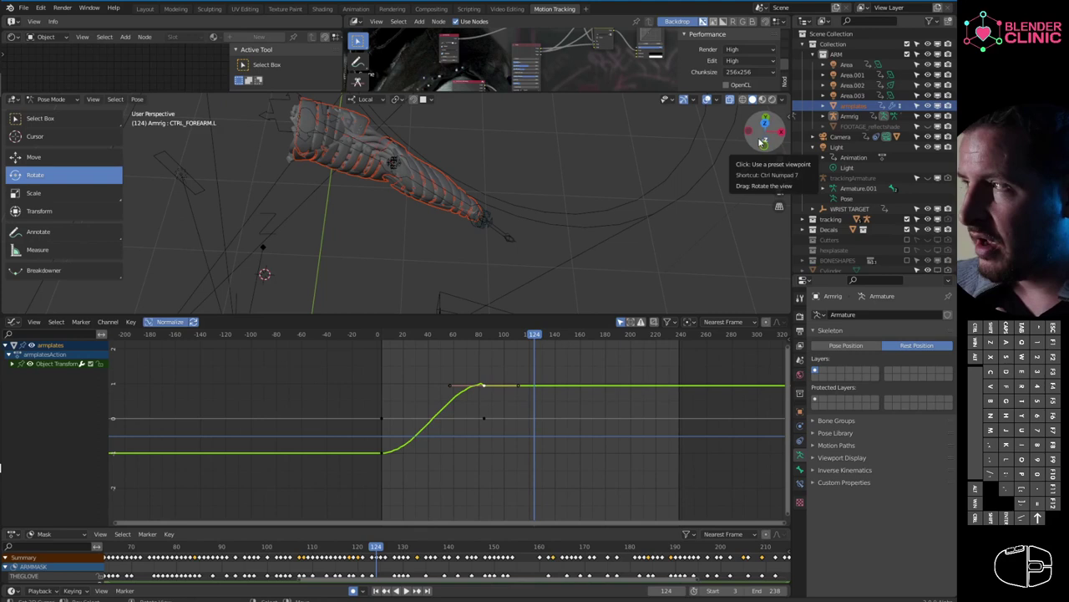
{"action": "middle_click", "coordinate": [855, 102]}
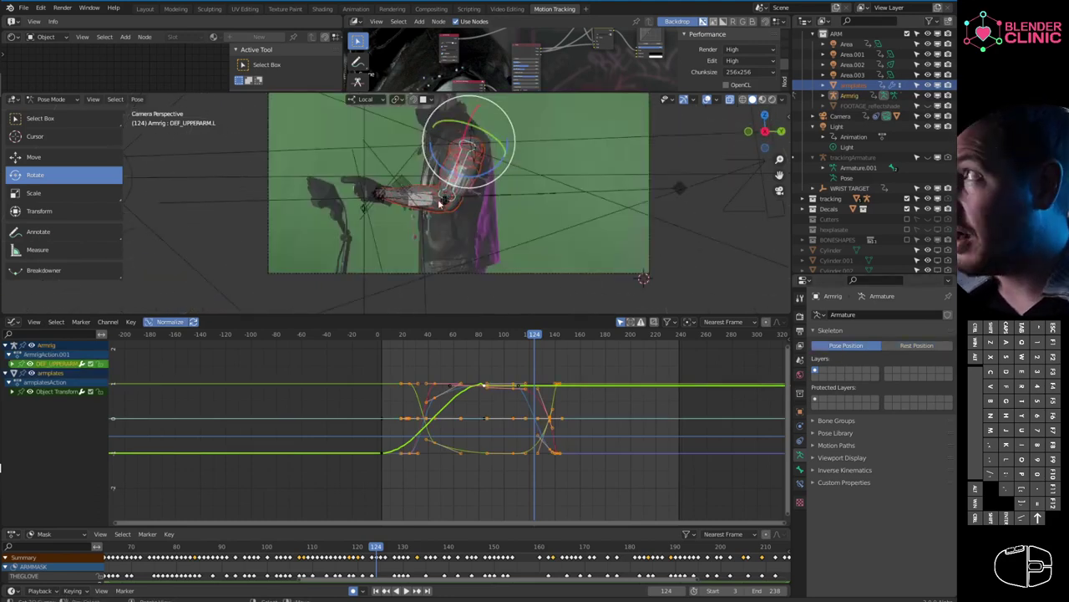
- Switch the arm armature to Rest Position with DEF_UPPERARM.L still active at frame 124
{"action": "middle_click", "coordinate": [710, 93]}
{"action": "middle_click", "coordinate": [709, 93]}
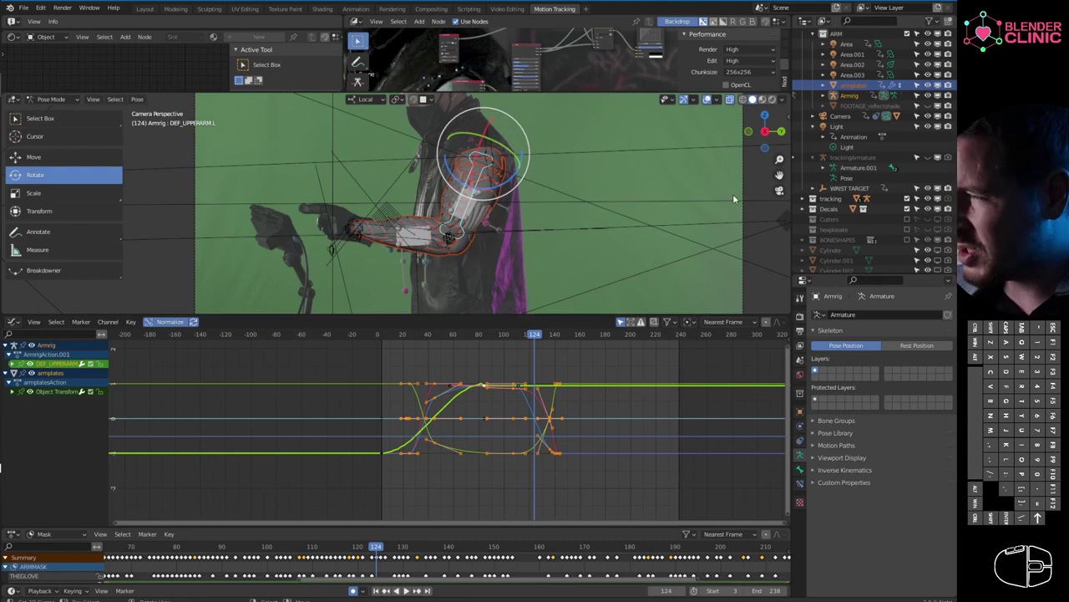
{"action": "scroll", "scroll_direction": "up", "scroll_amount": 3}
{"action": "left_click", "coordinate": [910, 342]}
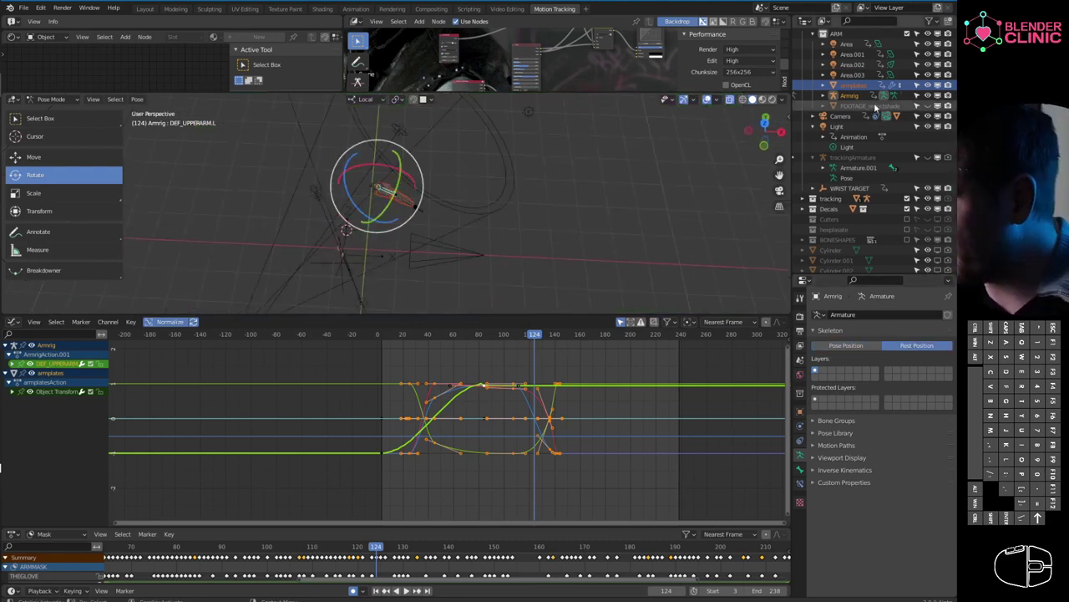
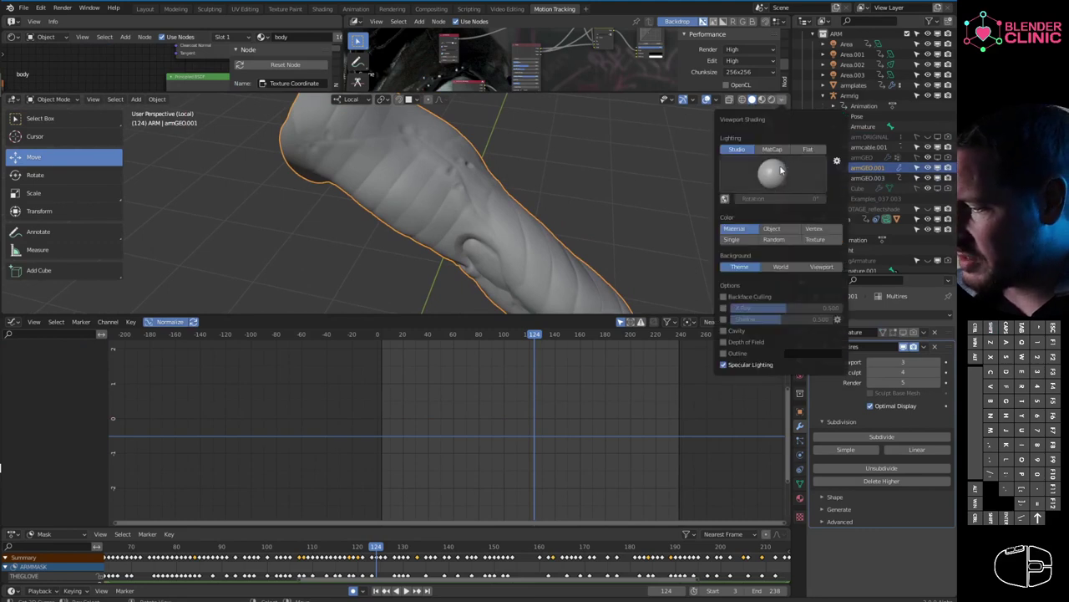
- Shade the isolated armGEO.001 with MatCap lighting using the reddish clay matcap
{"action": "left_click", "coordinate": [781, 152]}
{"action": "left_click", "coordinate": [778, 174]}
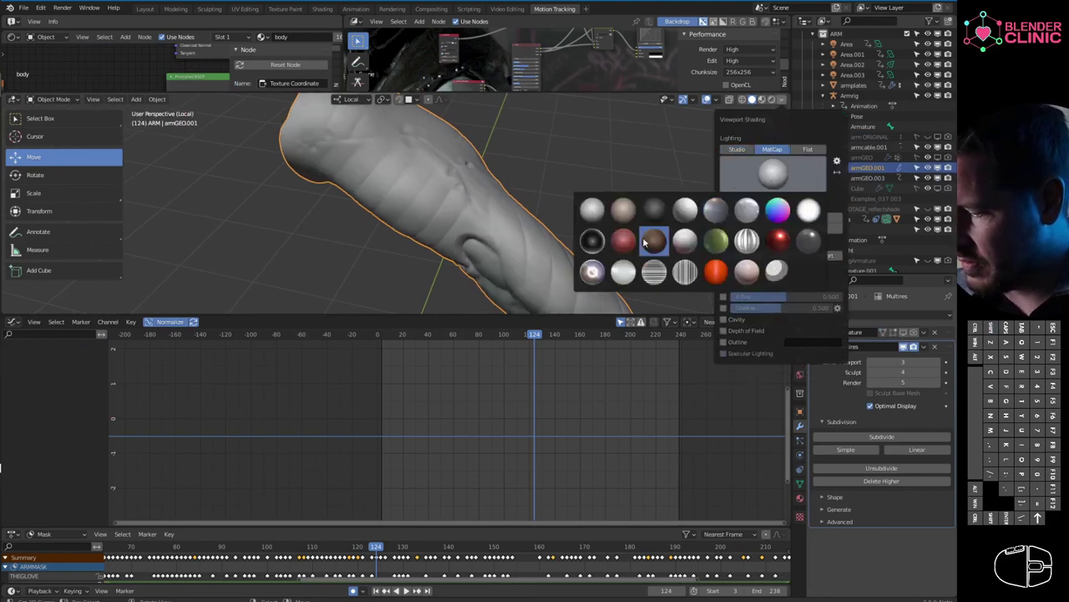
{"action": "left_click", "coordinate": [630, 240]}
{"action": "left_click_drag", "start_coordinate": [535, 209], "coordinate": [532, 224]}
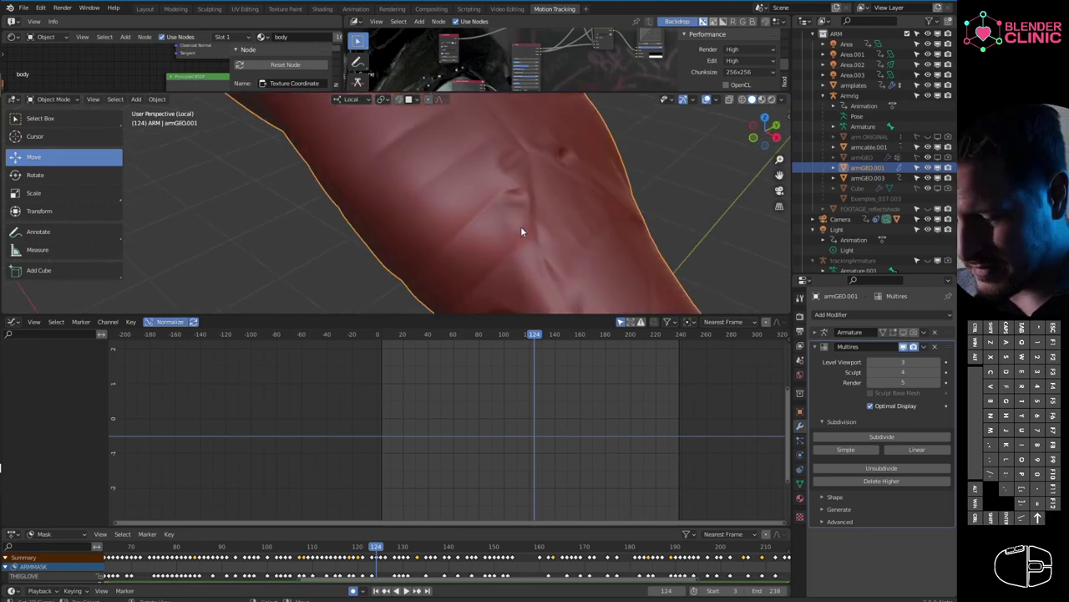
{"action": "middle_click", "coordinate": [529, 229]}
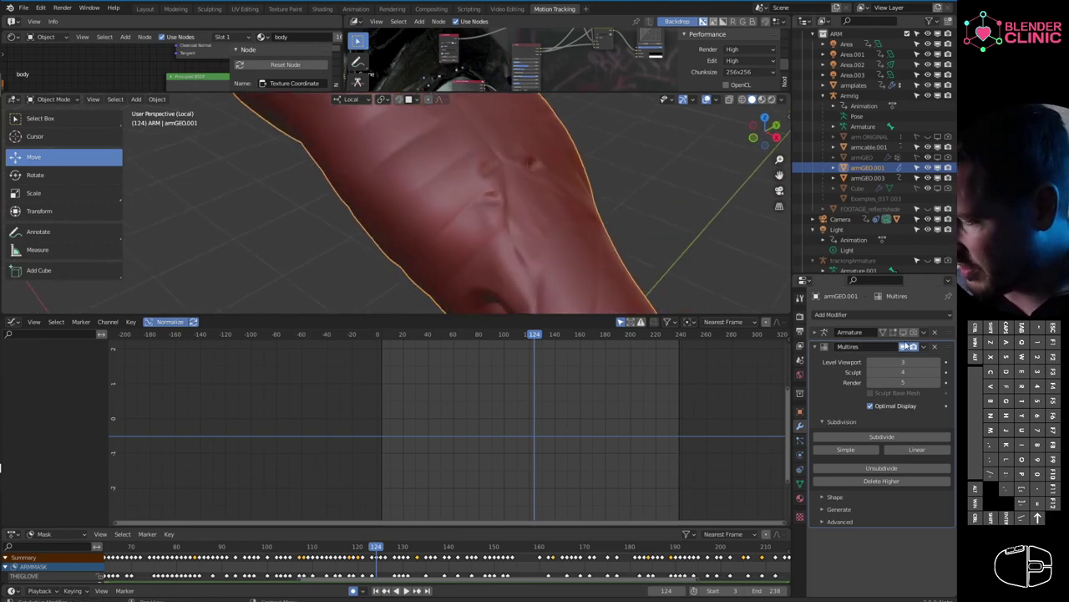
- Raise the Multires viewport level to 5 and orbit to inspect the sculpted detail over the whole arm
{"action": "left_click", "coordinate": [942, 359]}
{"action": "left_click", "coordinate": [941, 359]}
{"action": "left_click_drag", "start_coordinate": [437, 198], "coordinate": [438, 214]}
{"action": "middle_click", "coordinate": [437, 222]}
{"action": "left_click_drag", "start_coordinate": [508, 176], "coordinate": [514, 202]}
{"action": "left_click_drag", "start_coordinate": [501, 230], "coordinate": [474, 181]}
{"action": "middle_click", "coordinate": [479, 208]}
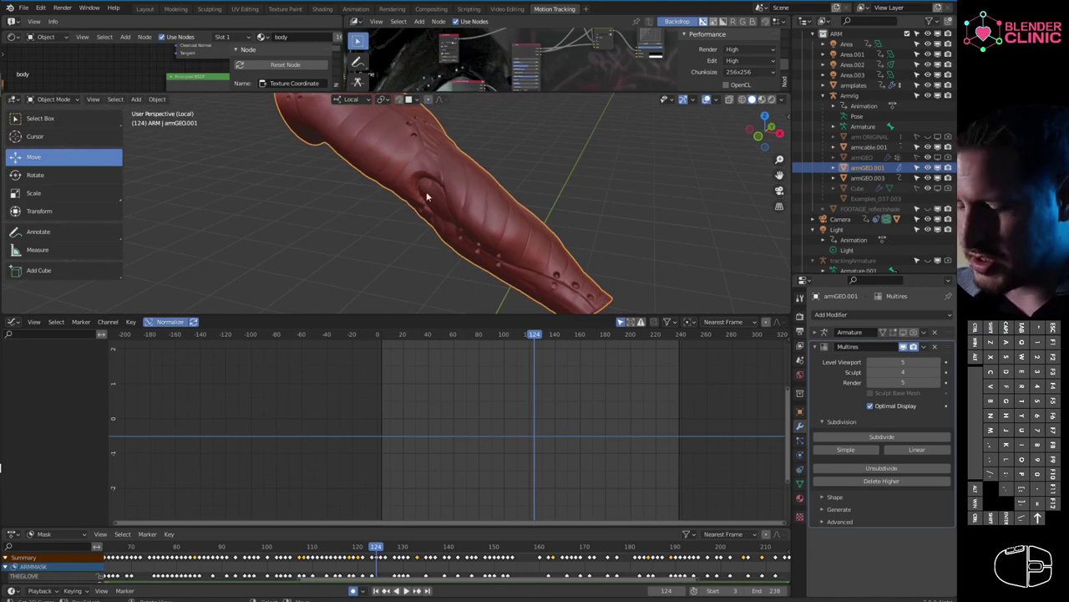
{"action": "middle_click", "coordinate": [450, 200]}
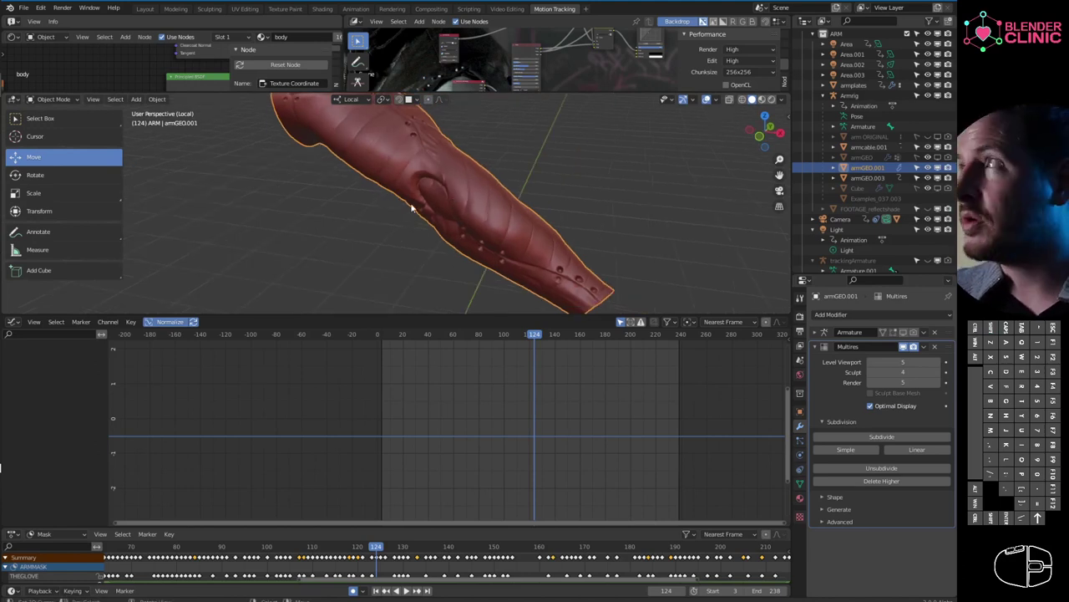
{"action": "left_click_drag", "start_coordinate": [494, 206], "coordinate": [504, 211]}
{"action": "left_click_drag", "start_coordinate": [471, 204], "coordinate": [477, 216]}
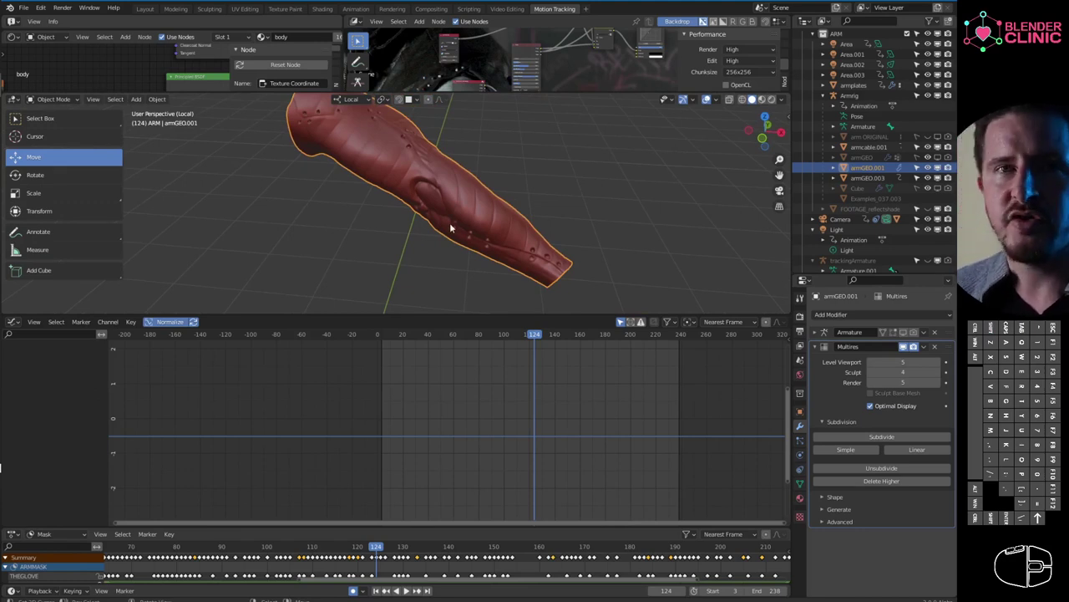
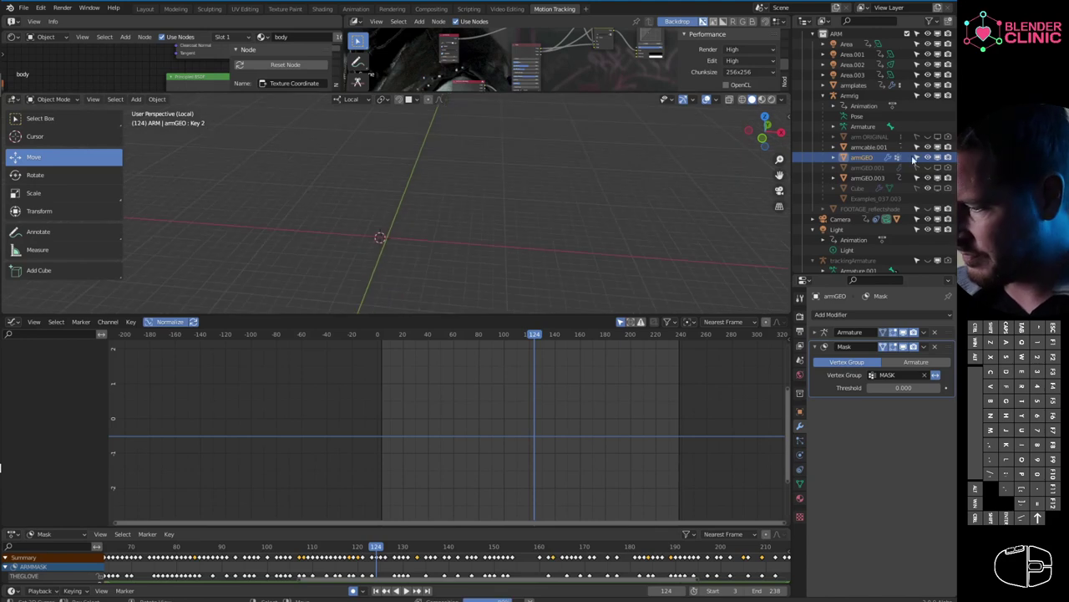
- Hide the armGEO and armcable.001 meshes in the Outliner and select the armGEO.003 plates mesh
{"action": "left_click", "coordinate": [927, 157]}
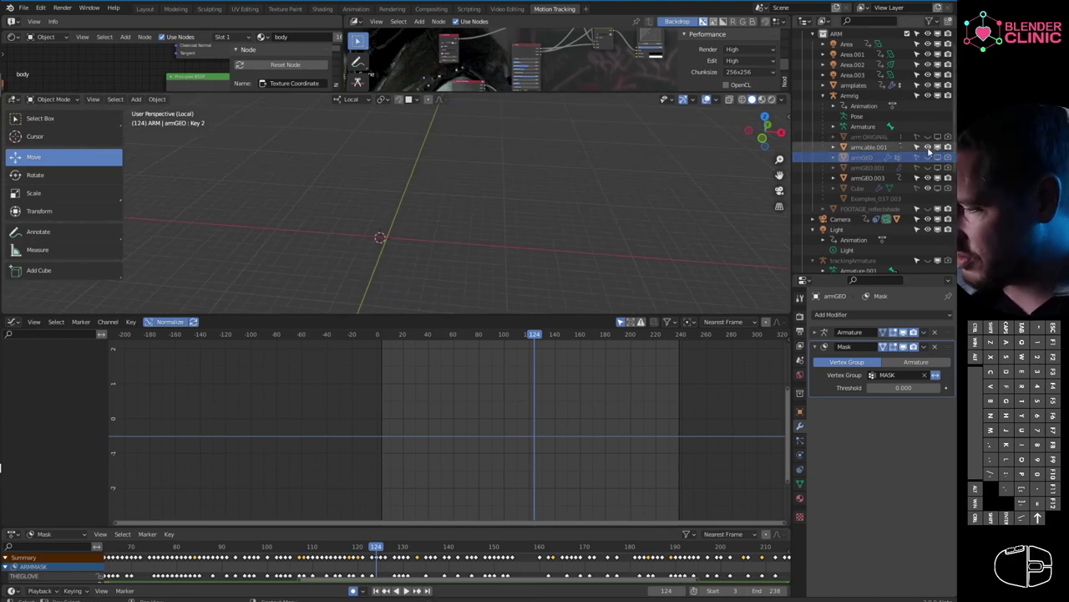
{"action": "left_click_drag", "start_coordinate": [871, 85], "coordinate": [710, 94]}
{"action": "middle_click", "coordinate": [709, 93]}
{"action": "key", "text": "Tab"}
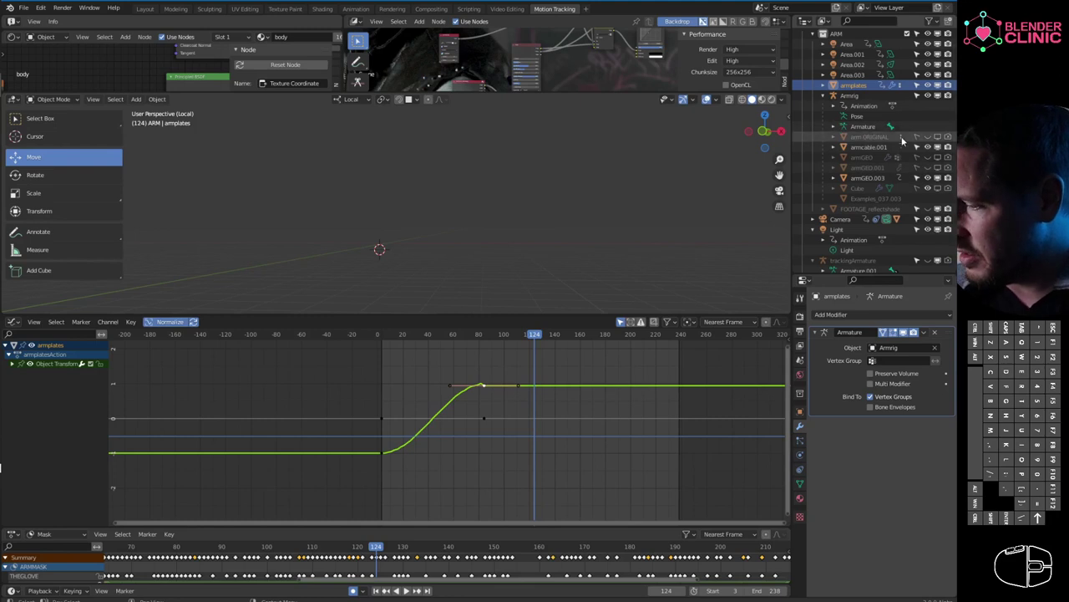
{"action": "left_click_drag", "start_coordinate": [924, 149], "coordinate": [951, 147]}
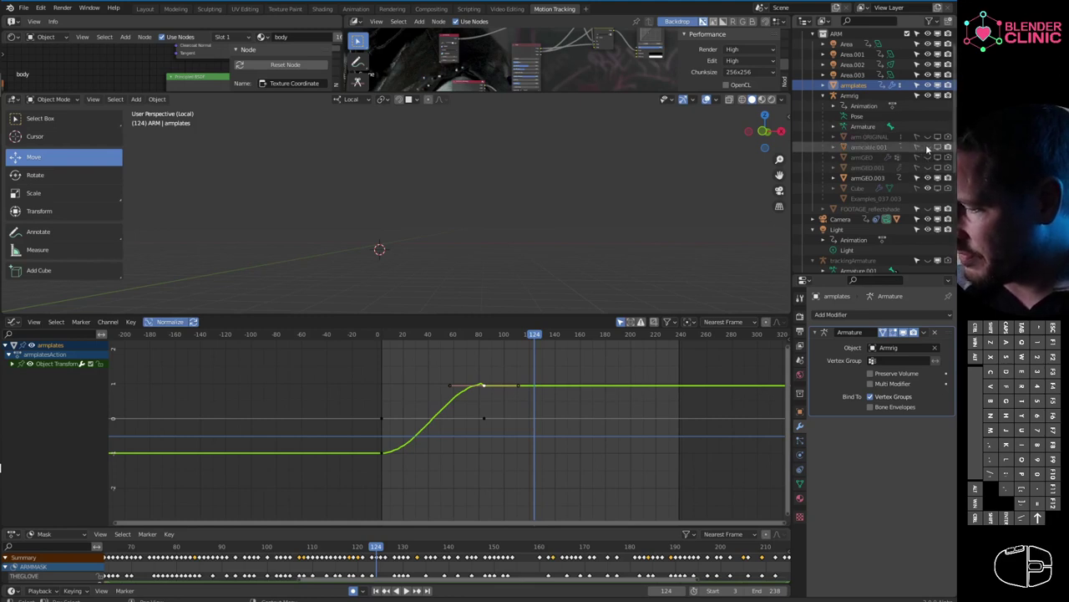
{"action": "left_click", "coordinate": [940, 145]}
{"action": "middle_click", "coordinate": [874, 157]}
{"action": "left_click", "coordinate": [878, 187]}
{"action": "left_click_drag", "start_coordinate": [471, 214], "coordinate": [468, 222]}
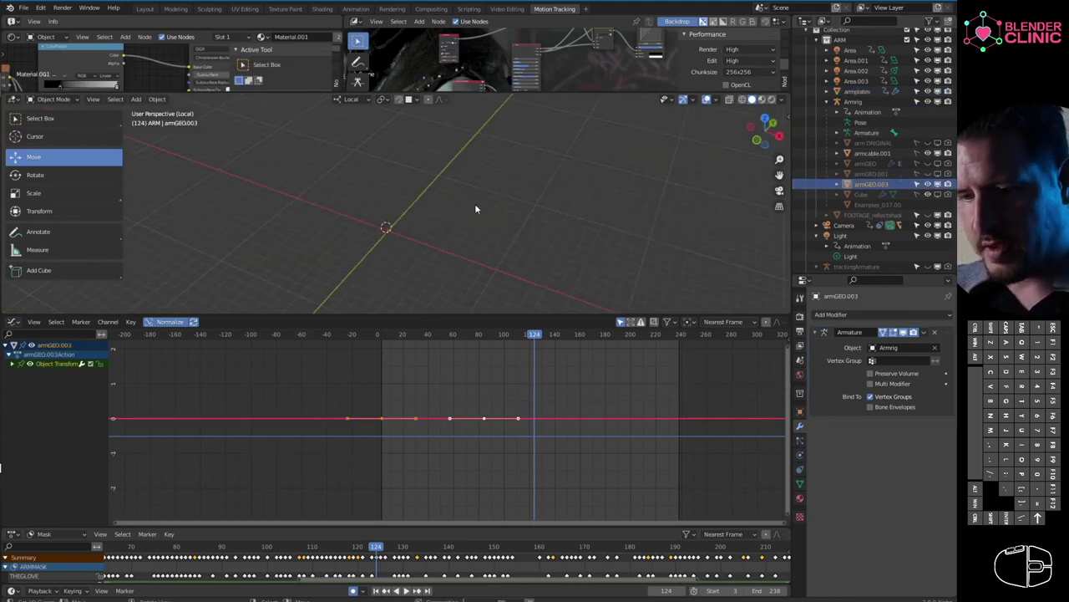
- Leave Local View and orbit around the forearm showing the red armour plates, selecting armplates
{"action": "key", "text": "/"}
{"action": "middle_click", "coordinate": [478, 188]}
{"action": "middle_click", "coordinate": [488, 209]}
{"action": "middle_click", "coordinate": [460, 192]}
{"action": "middle_click", "coordinate": [463, 203]}
{"action": "right_click", "coordinate": [399, 183]}
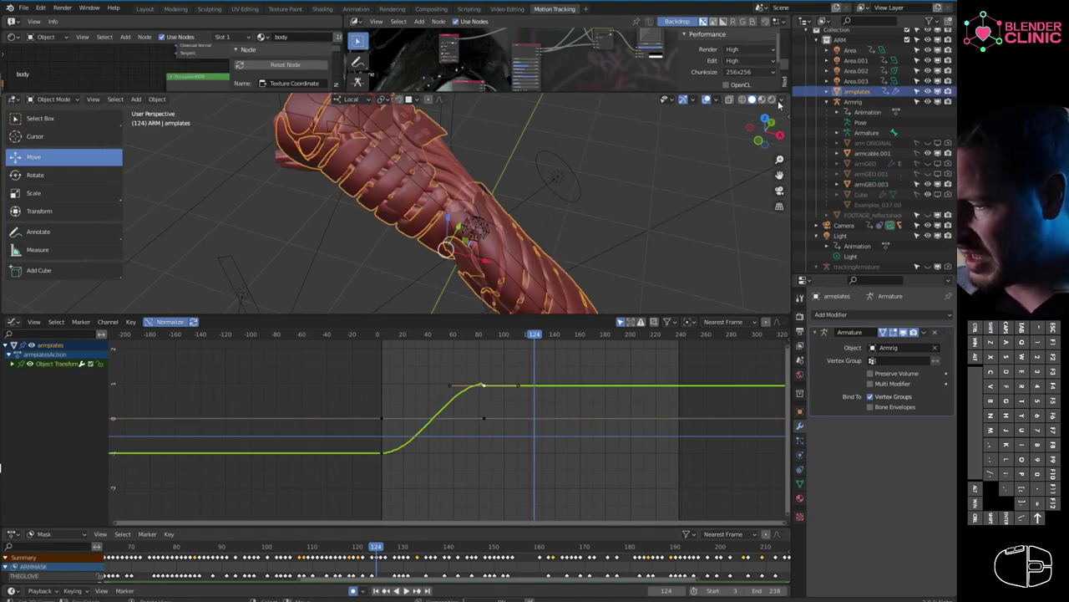
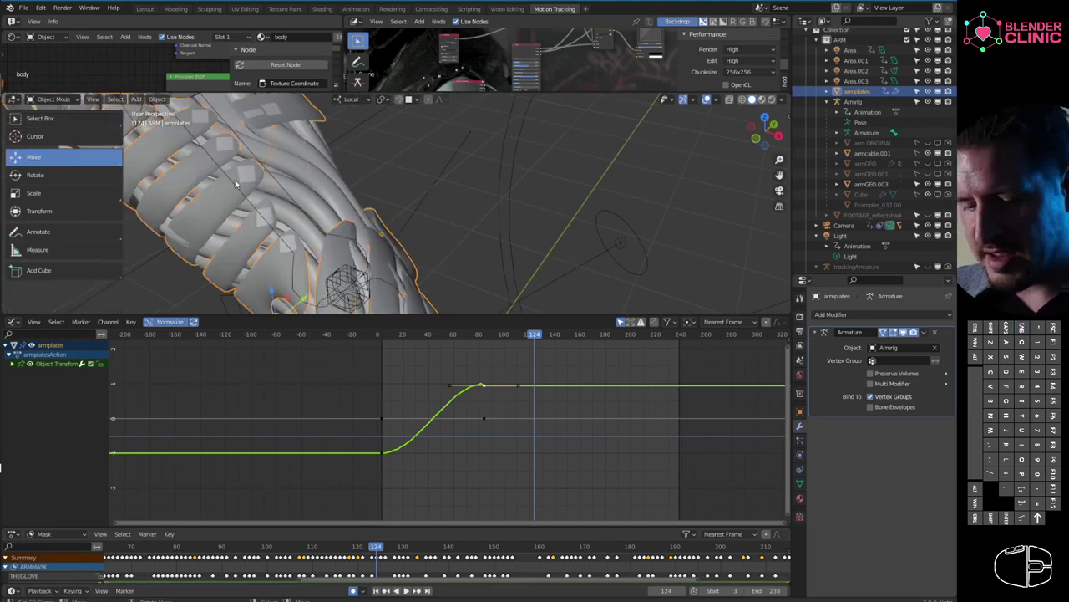
- Select Examples_037.003 and orbit the forearm to show its Shrinkwrap onto armplates
{"action": "right_click", "coordinate": [248, 173]}
{"action": "middle_click", "coordinate": [344, 173]}
{"action": "middle_click", "coordinate": [382, 176]}
- Switch viewport shading to Material Preview to see the arm in its dark metallic material
{"action": "left_click", "coordinate": [769, 97]}
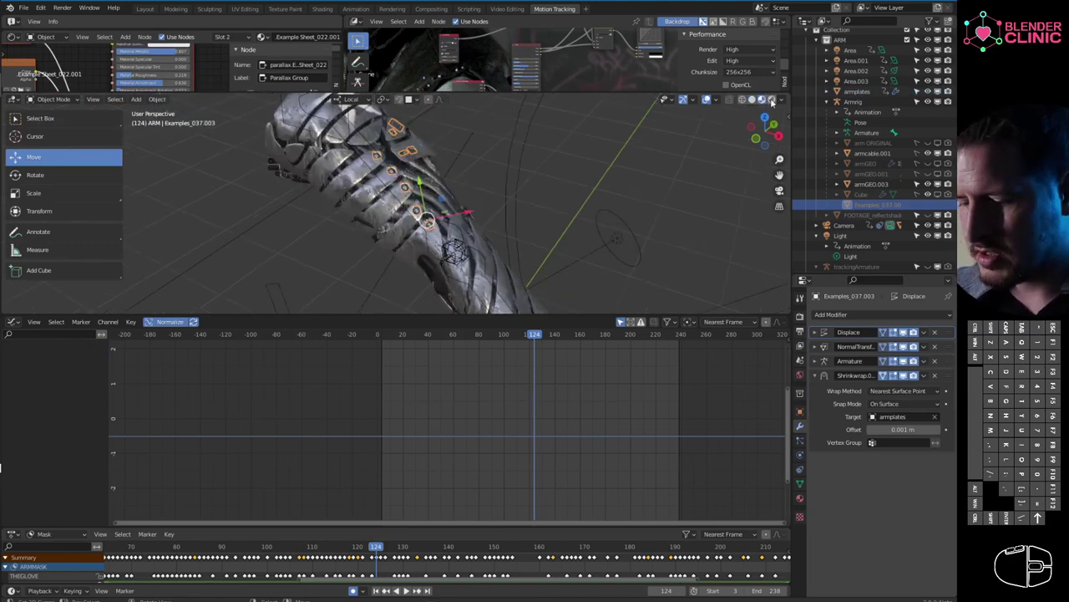
{"action": "left_click_drag", "start_coordinate": [754, 99], "coordinate": [753, 99]}
{"action": "middle_click", "coordinate": [474, 160]}
{"action": "middle_click", "coordinate": [491, 166]}
{"action": "right_click", "coordinate": [502, 163]}
- Orbit close around the armour arm and select Examples_037.003 to show its Object Transform curve
{"action": "middle_click", "coordinate": [509, 158]}
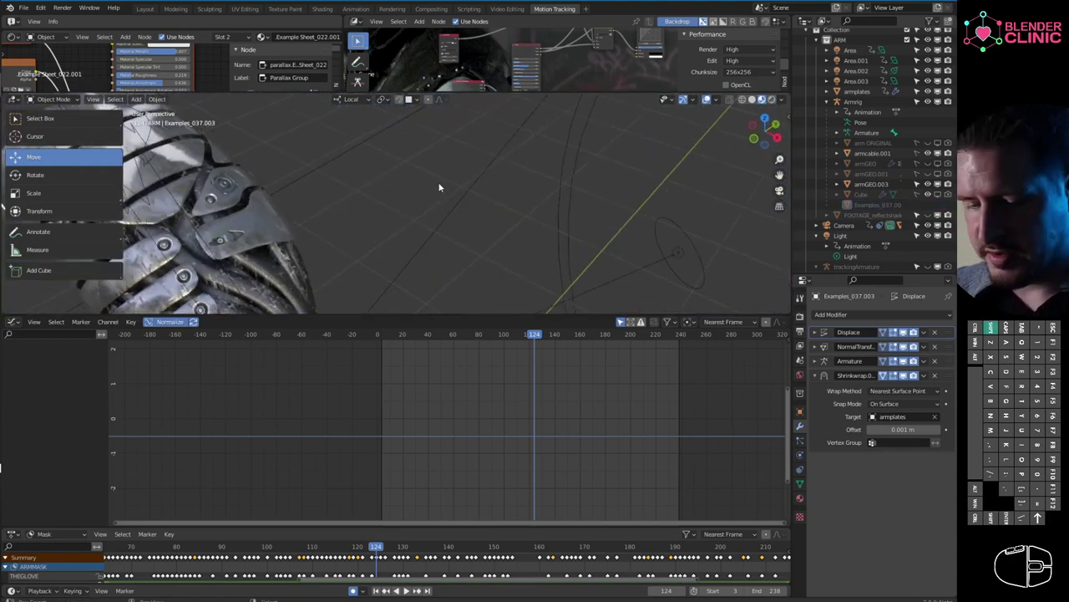
{"action": "middle_click", "coordinate": [517, 171]}
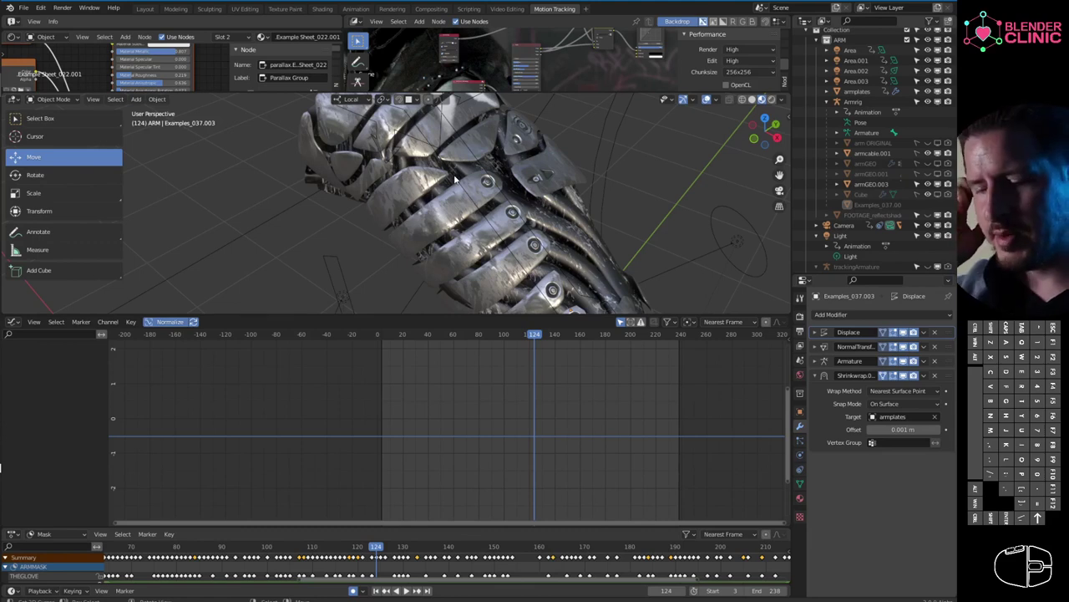
{"action": "middle_click", "coordinate": [538, 225]}
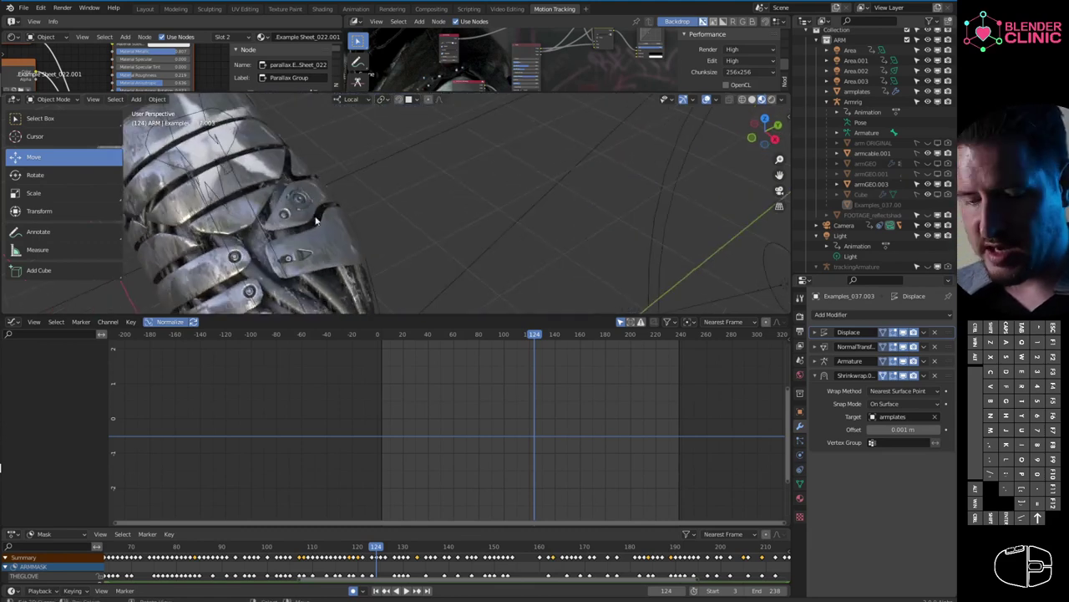
{"action": "left_click", "coordinate": [308, 257]}
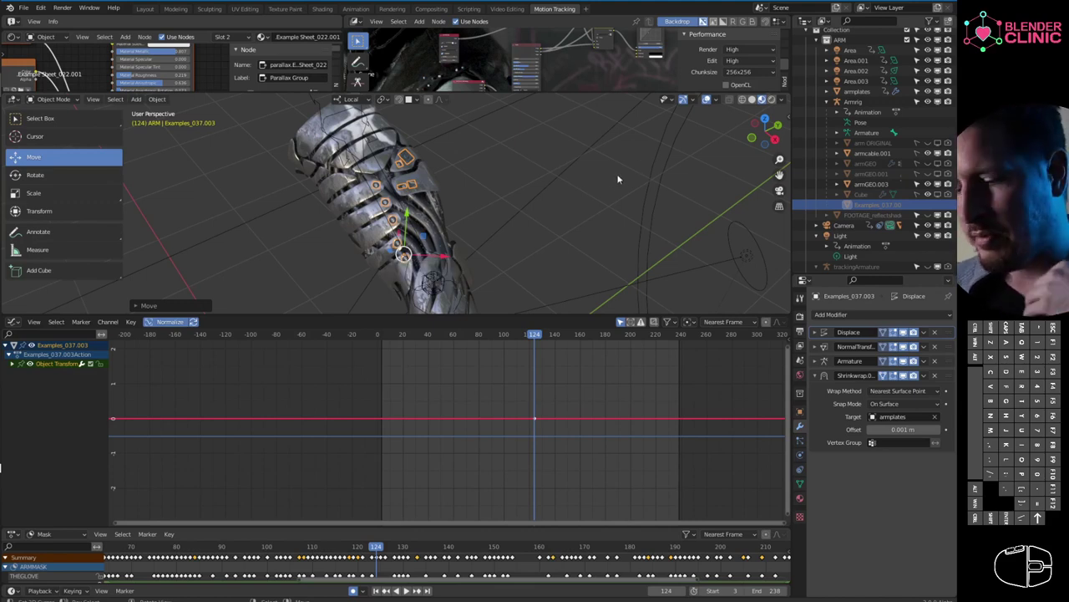
- Orbit the arm from several angles and select armplates to show its transform curve ramping up from frame 0 to 85
{"action": "left_click_drag", "start_coordinate": [459, 199], "coordinate": [434, 223]}
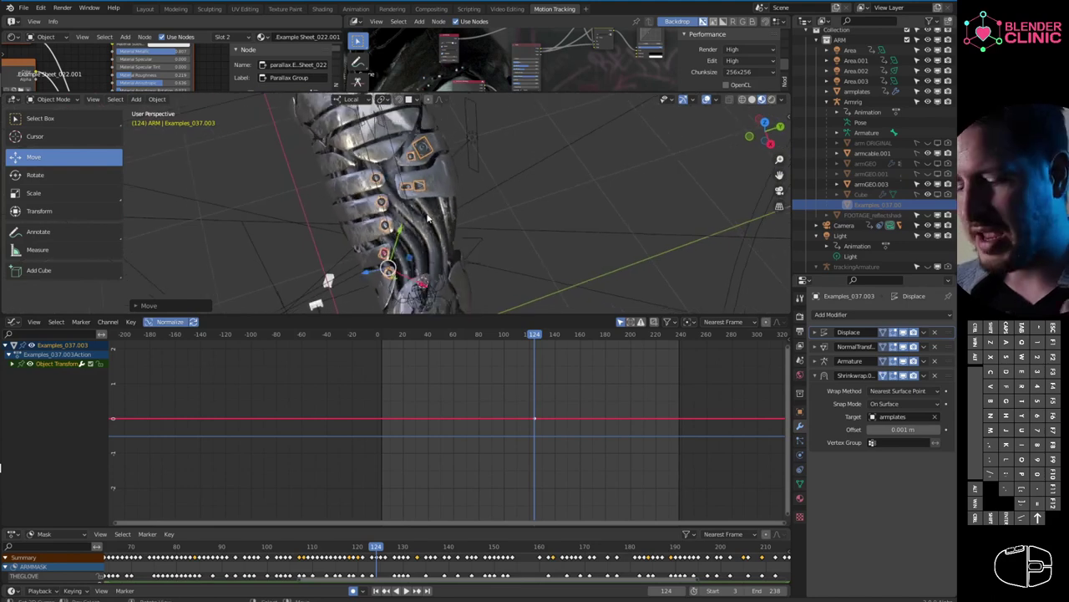
{"action": "left_click_drag", "start_coordinate": [406, 136], "coordinate": [411, 170]}
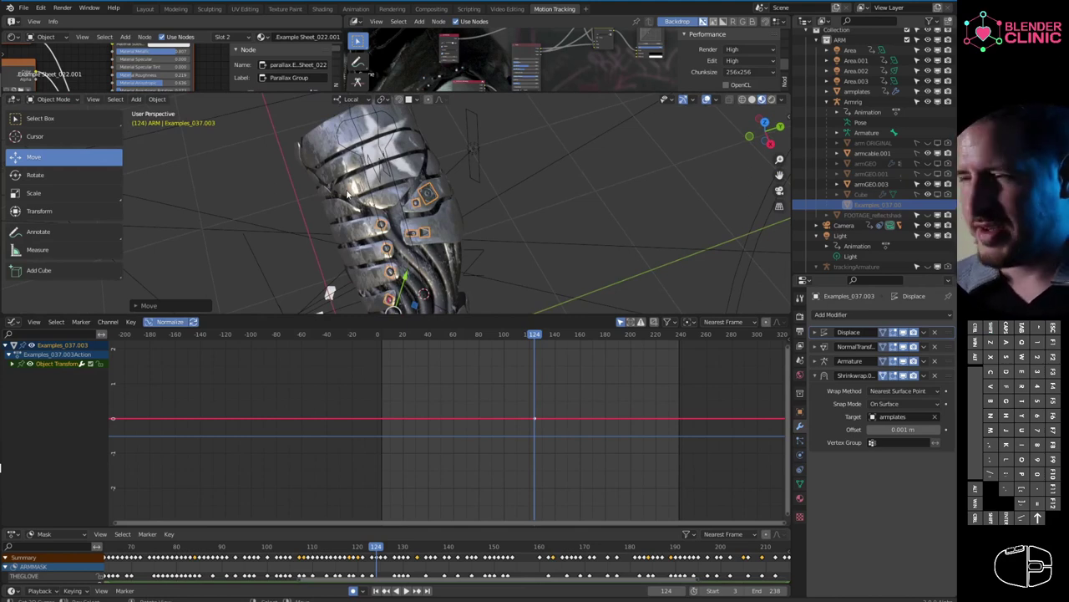
{"action": "middle_click", "coordinate": [413, 250]}
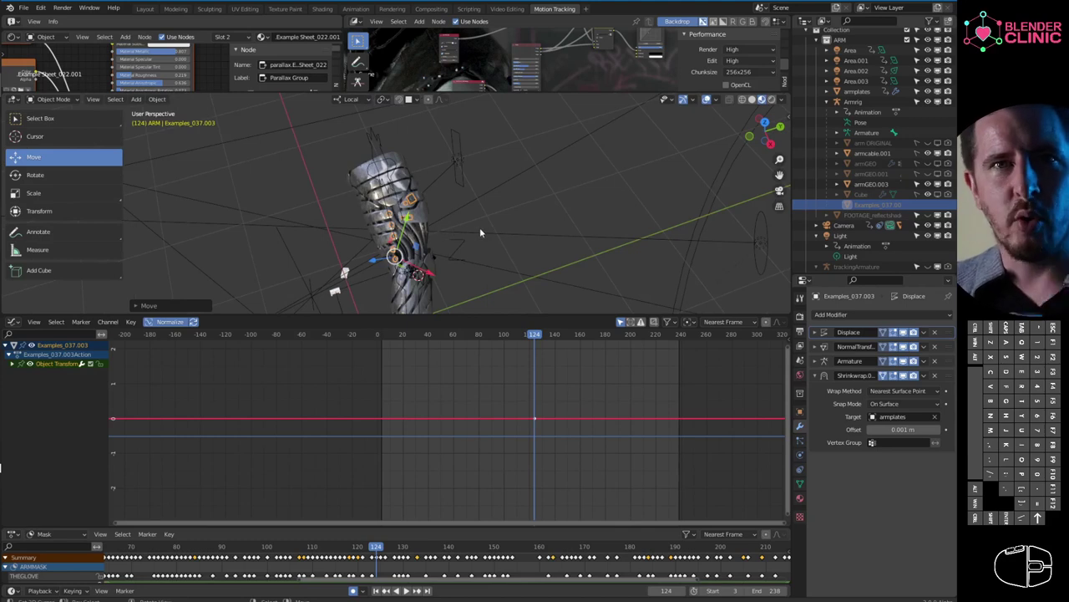
{"action": "middle_click", "coordinate": [463, 220]}
{"action": "left_click_drag", "start_coordinate": [474, 221], "coordinate": [499, 202]}
{"action": "left_click_drag", "start_coordinate": [486, 205], "coordinate": [513, 174]}
{"action": "middle_click", "coordinate": [506, 188]}
{"action": "right_click", "coordinate": [478, 198]}
{"action": "middle_click", "coordinate": [430, 206]}
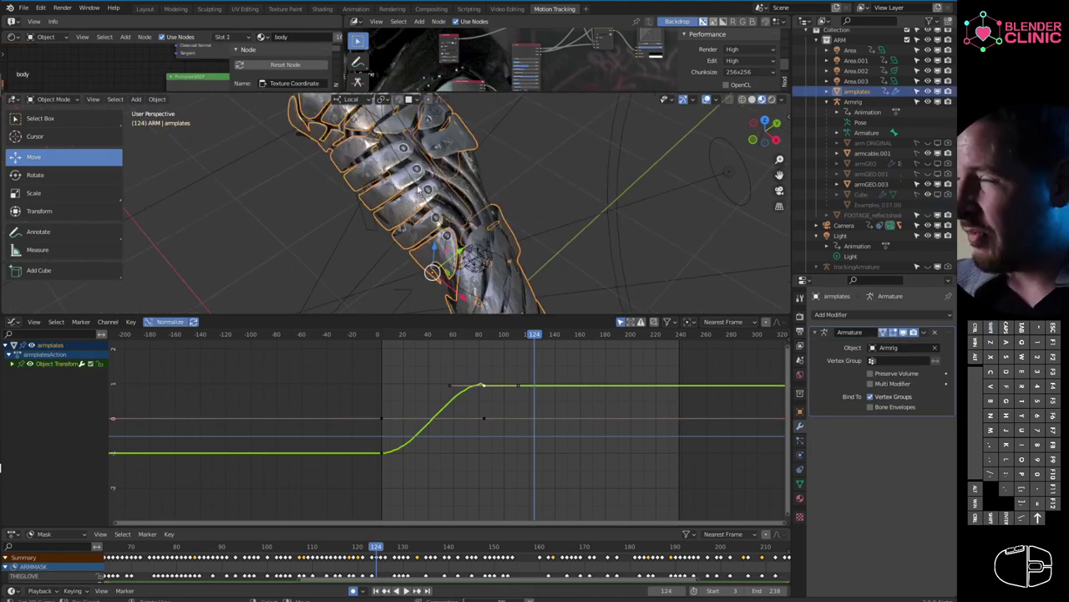
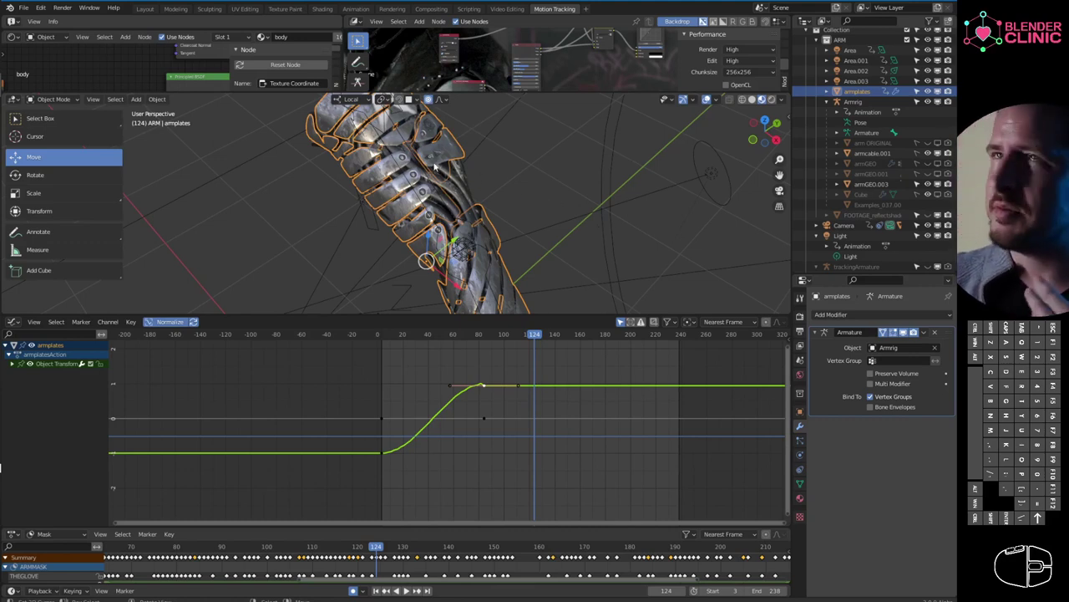
- Orbit around the armplates object to inspect the armour plates from above, the side and upright
{"action": "middle_click", "coordinate": [452, 201]}
{"action": "left_click_drag", "start_coordinate": [430, 196], "coordinate": [456, 185]}
{"action": "left_click_drag", "start_coordinate": [460, 189], "coordinate": [466, 186]}
{"action": "middle_click", "coordinate": [470, 185]}
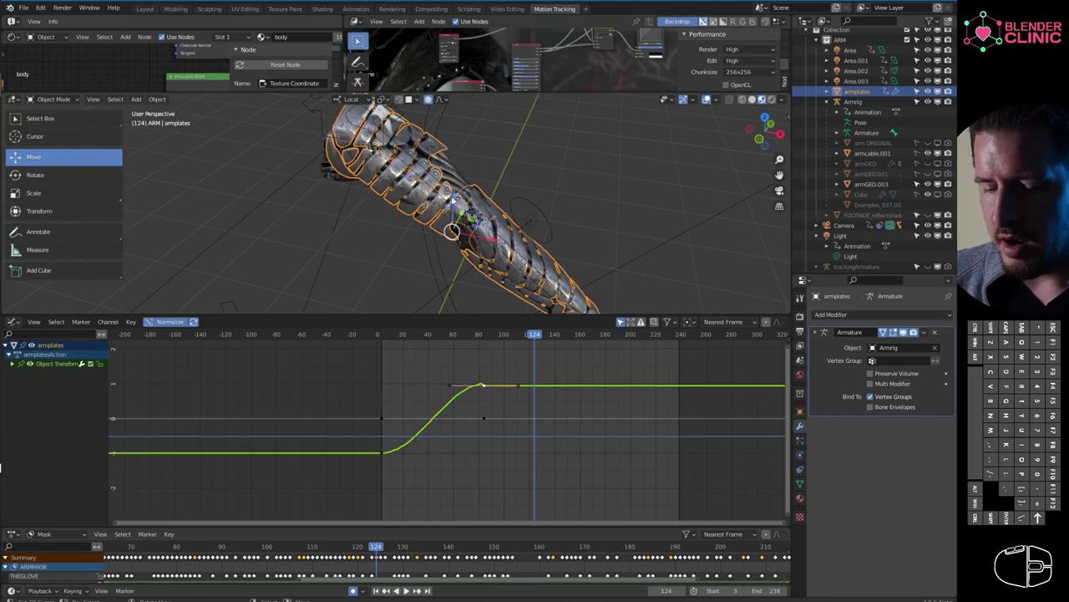
{"action": "middle_click", "coordinate": [448, 205]}
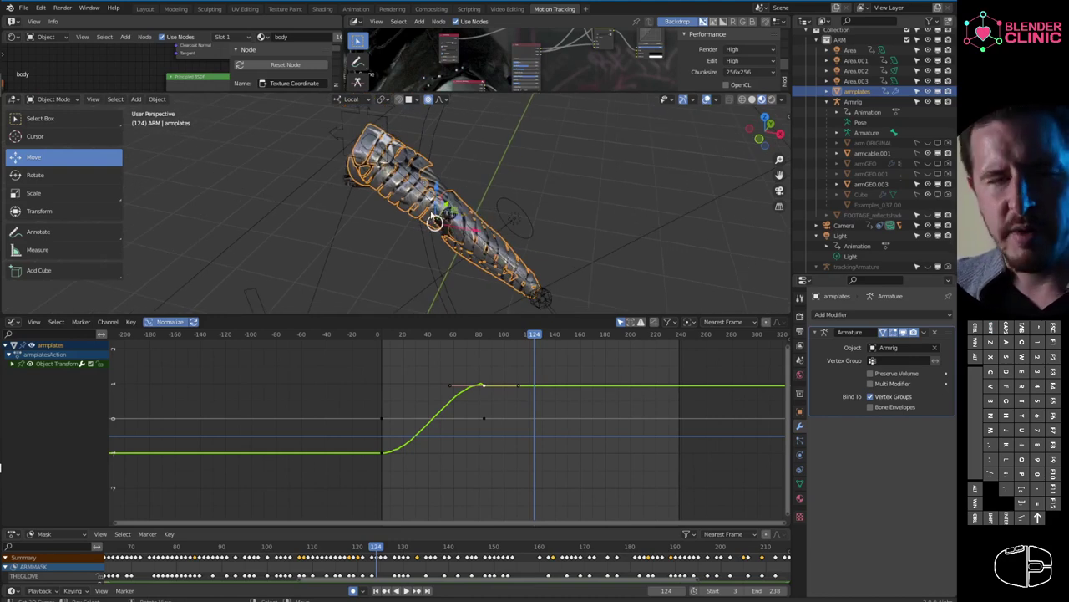
{"action": "left_click_drag", "start_coordinate": [441, 207], "coordinate": [460, 189]}
{"action": "middle_click", "coordinate": [443, 212]}
{"action": "middle_click", "coordinate": [438, 231]}
{"action": "left_click_drag", "start_coordinate": [424, 233], "coordinate": [426, 217]}
{"action": "left_click_drag", "start_coordinate": [387, 234], "coordinate": [392, 243]}
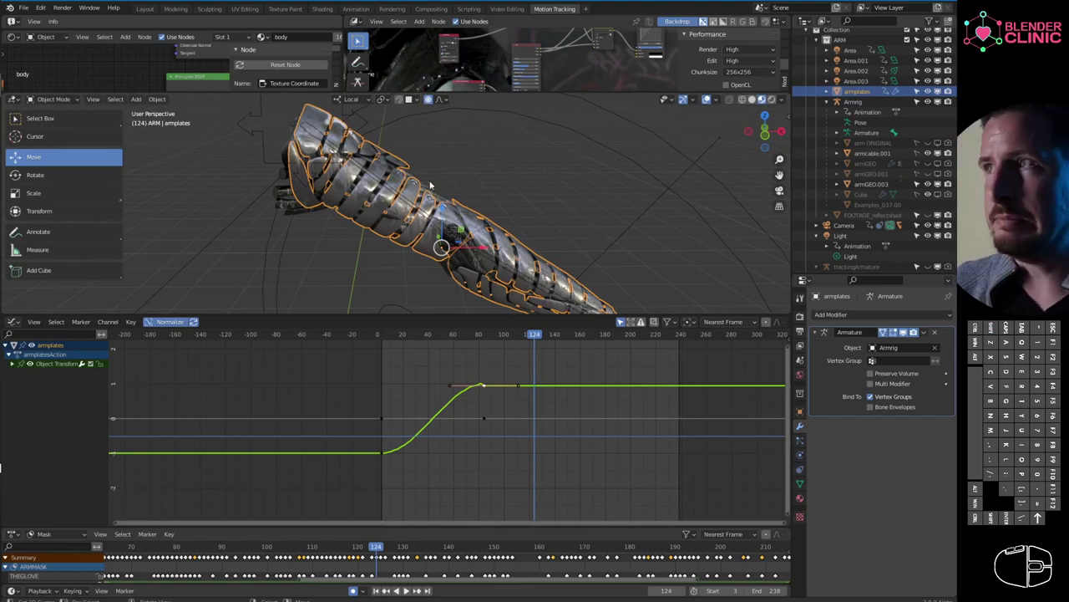
{"action": "middle_click", "coordinate": [426, 213]}
{"action": "middle_click", "coordinate": [430, 182]}
{"action": "middle_click", "coordinate": [376, 179]}
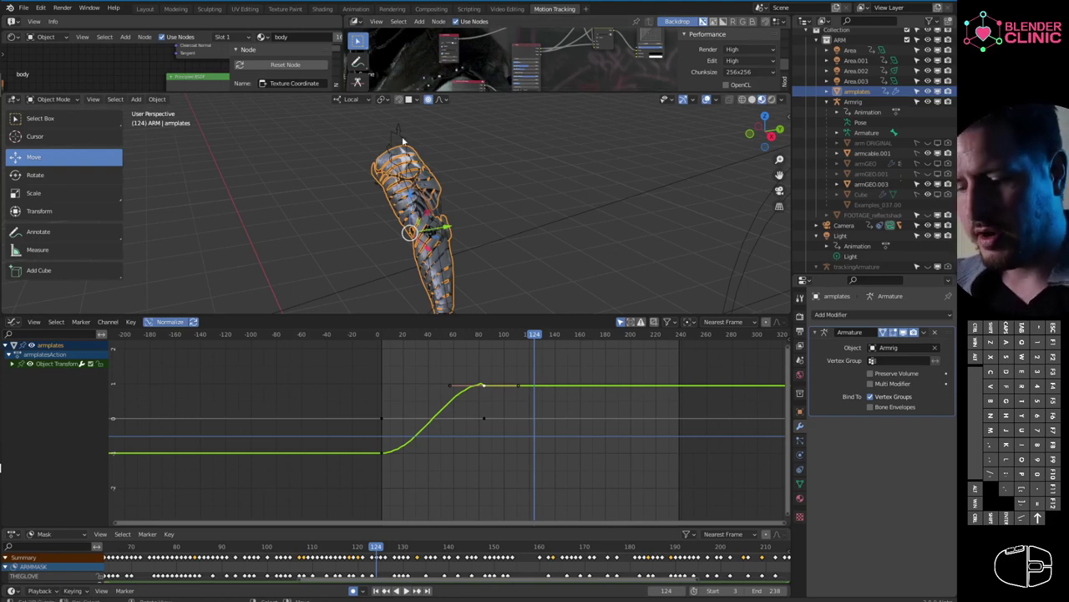
- Select Armrig, set it to Pose Position through the camera view and enlarge the Compositor node area
{"action": "right_click", "coordinate": [405, 137]}
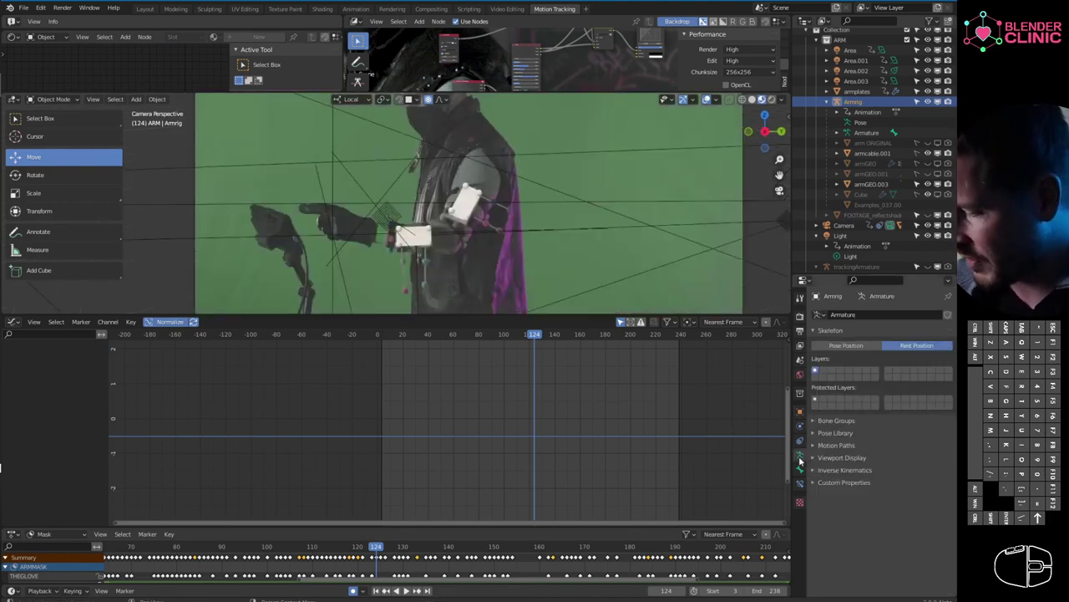
{"action": "left_click", "coordinate": [856, 348]}
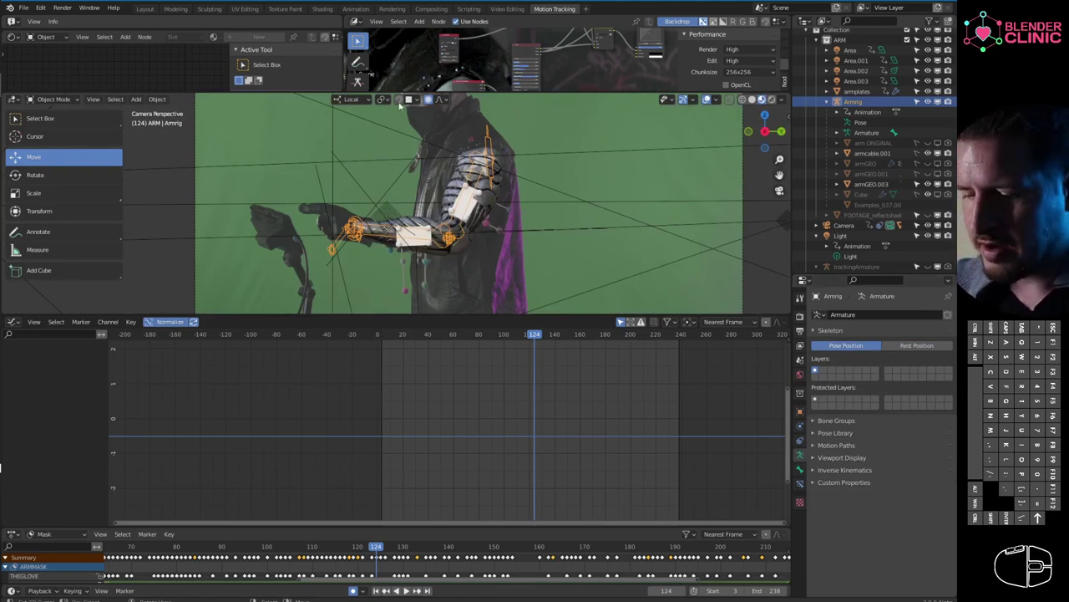
{"action": "left_click", "coordinate": [817, 291]}
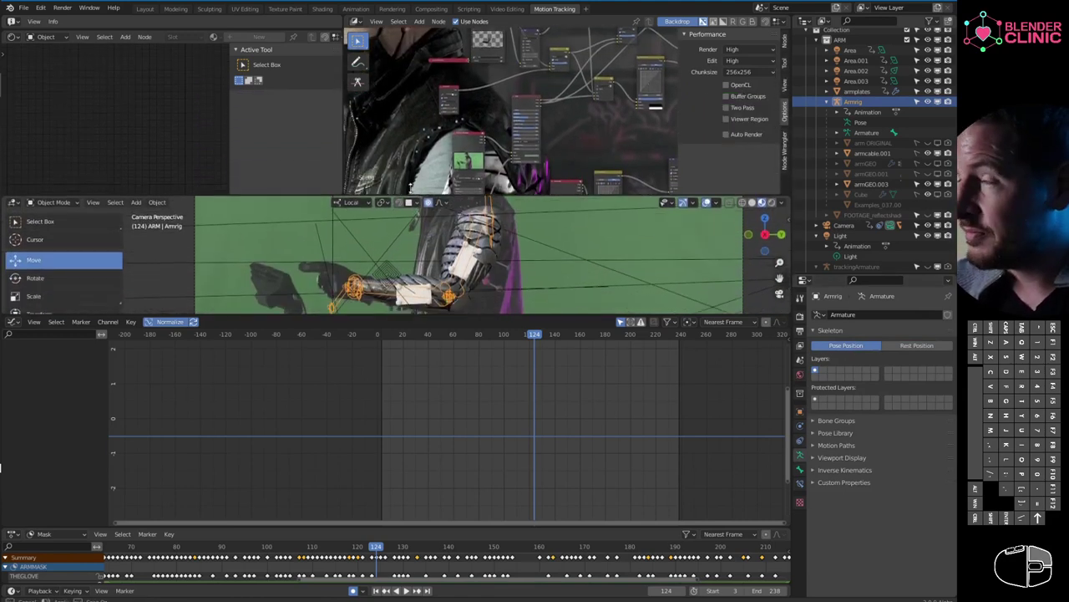
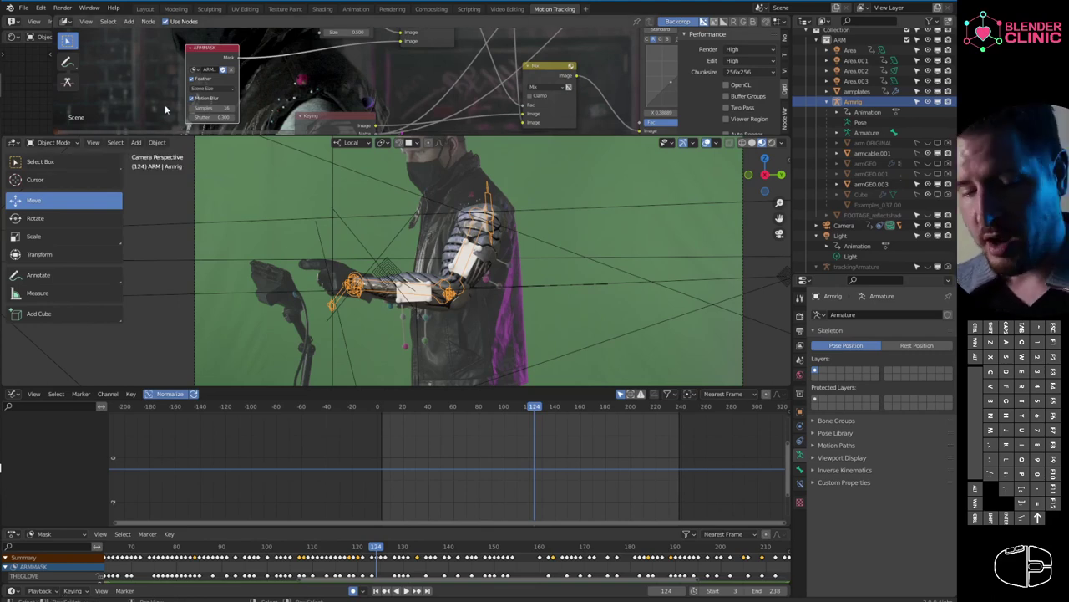
{"action": "left_click", "coordinate": [47, 142]}
{"action": "left_click", "coordinate": [16, 141]}
{"action": "left_click", "coordinate": [45, 260]}
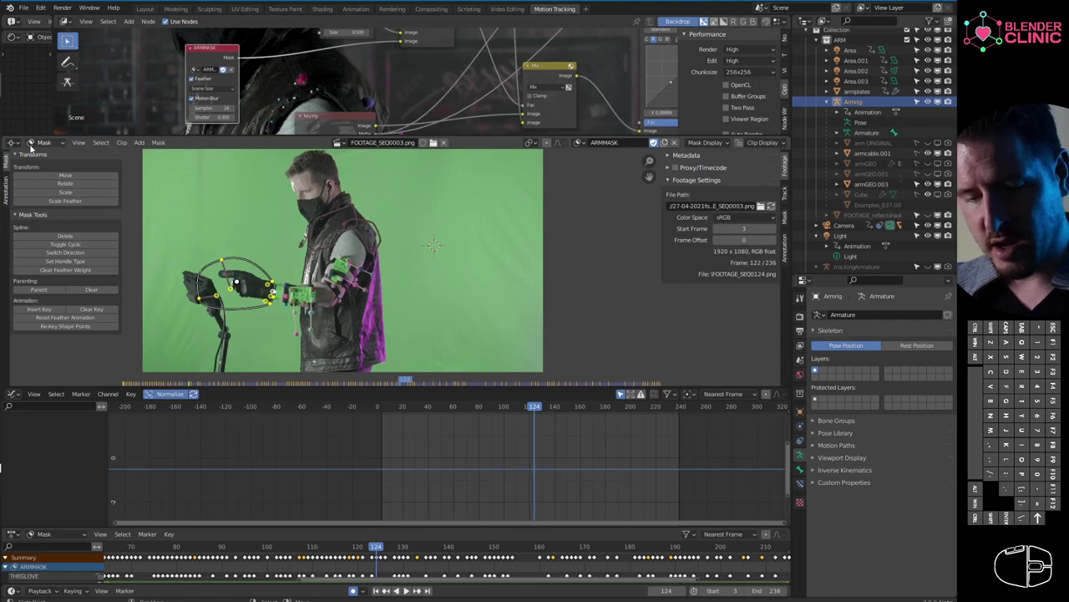
{"action": "left_click", "coordinate": [49, 140]}
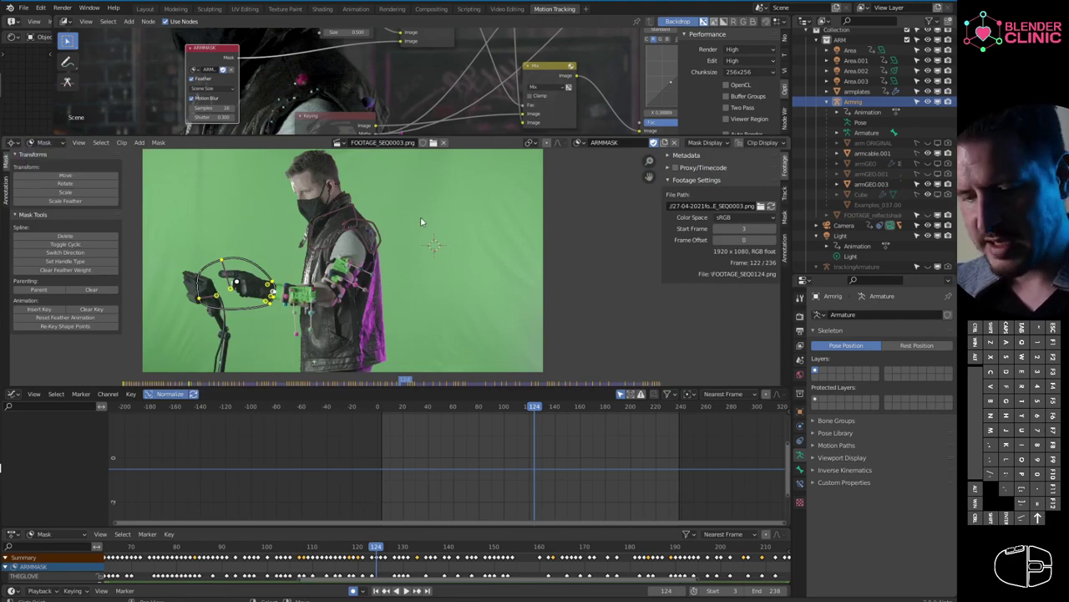
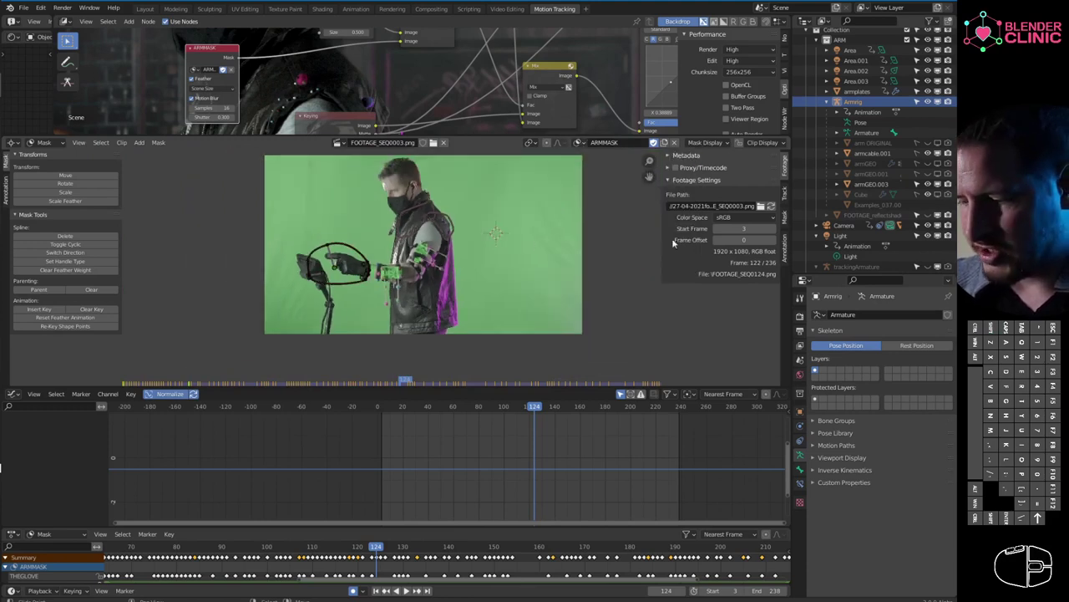
- Show the ARMMASK layers and make the SHOULDER layer active
{"action": "left_click", "coordinate": [436, 138]}
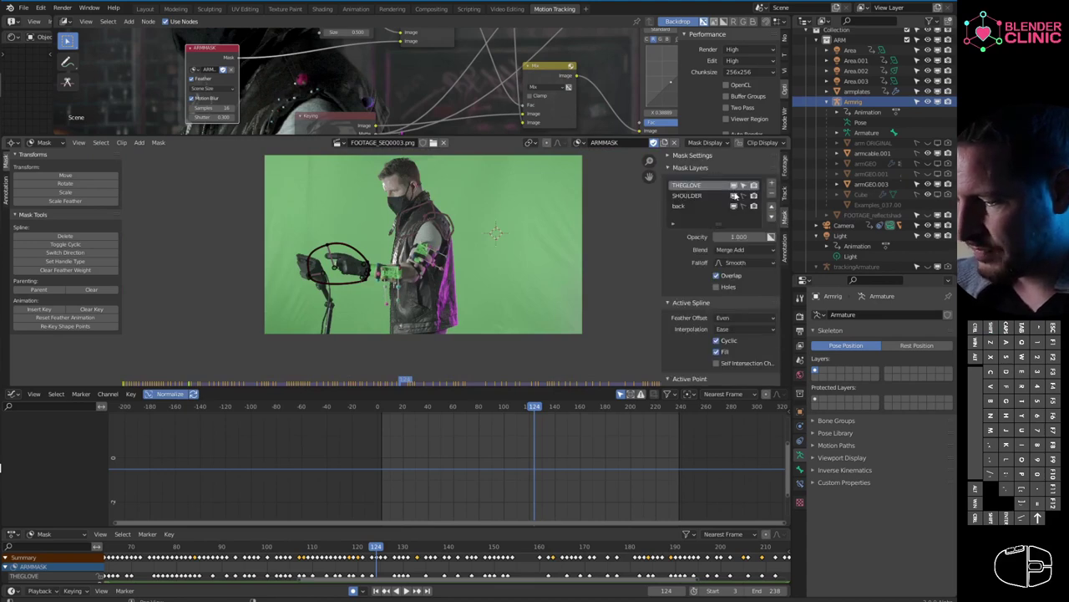
{"action": "left_click", "coordinate": [745, 198]}
{"action": "left_click", "coordinate": [749, 208]}
{"action": "left_click", "coordinate": [701, 196]}
{"action": "left_click", "coordinate": [701, 196]}
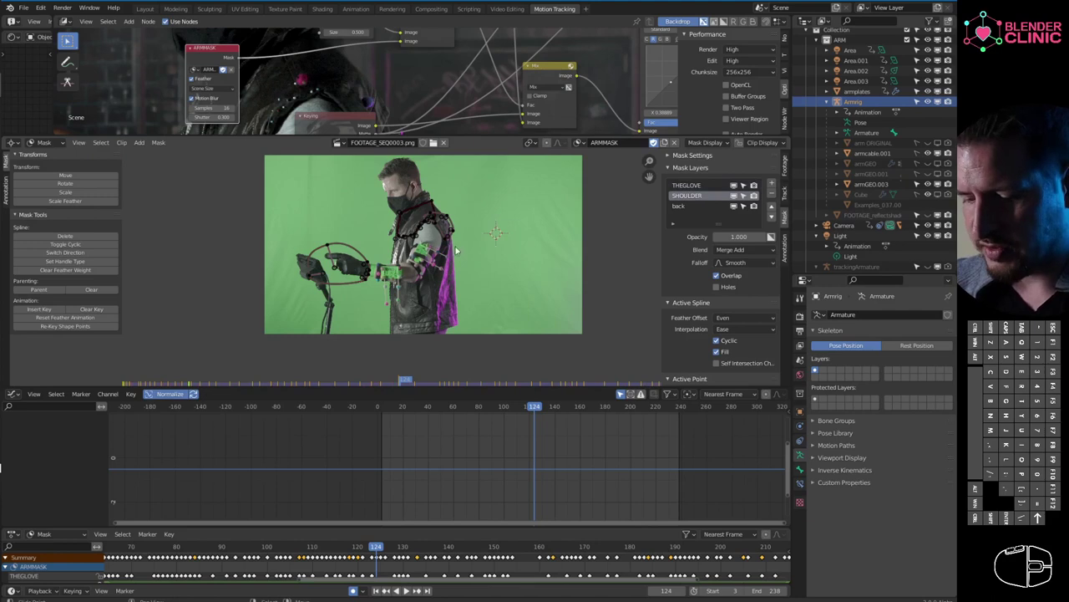
- Scrub through frames to check the shoulder mask spline against the actor
{"action": "left_click_drag", "start_coordinate": [513, 408], "coordinate": [421, 401]}
{"action": "left_click_drag", "start_coordinate": [401, 408], "coordinate": [425, 408]}
{"action": "left_click", "coordinate": [448, 411]}
{"action": "left_click", "coordinate": [451, 411]}
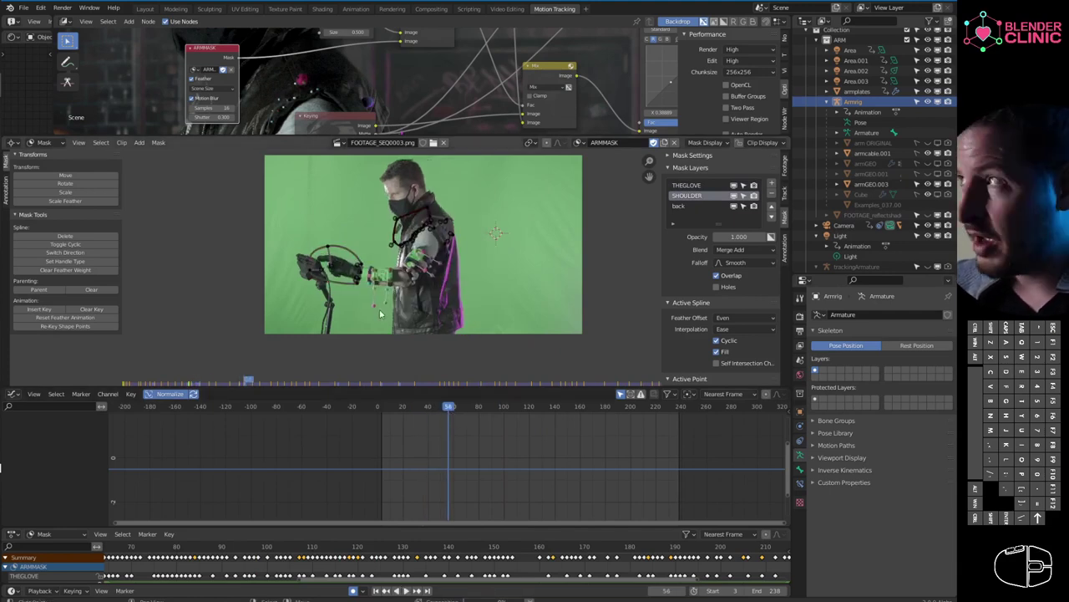
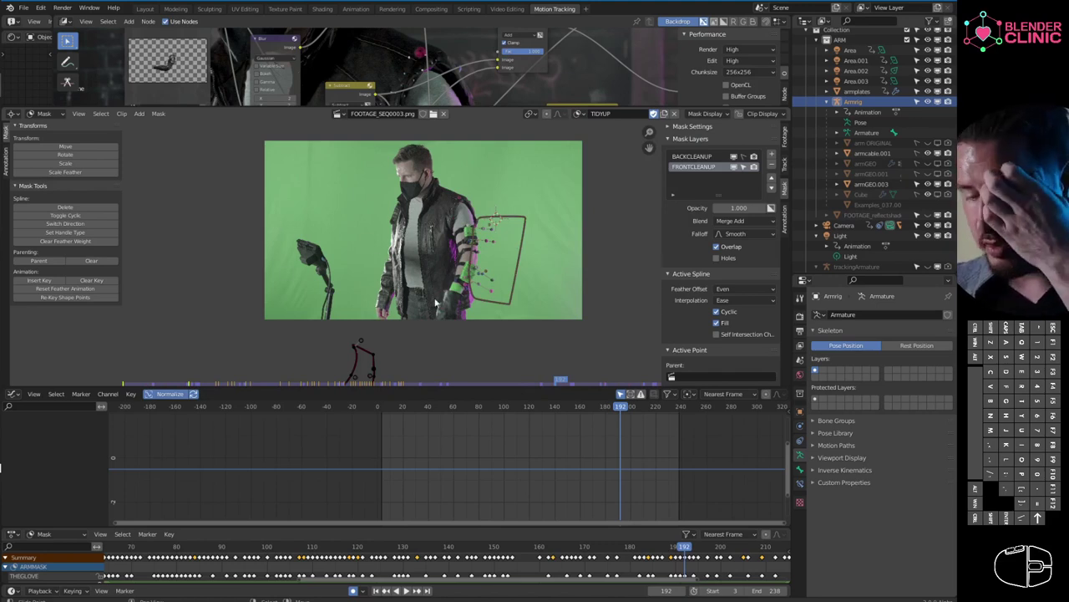
- Step the TIDYUP mask to an early frame, then to frame 87, to inspect the cleanup layers
{"action": "left_click", "coordinate": [436, 110]}
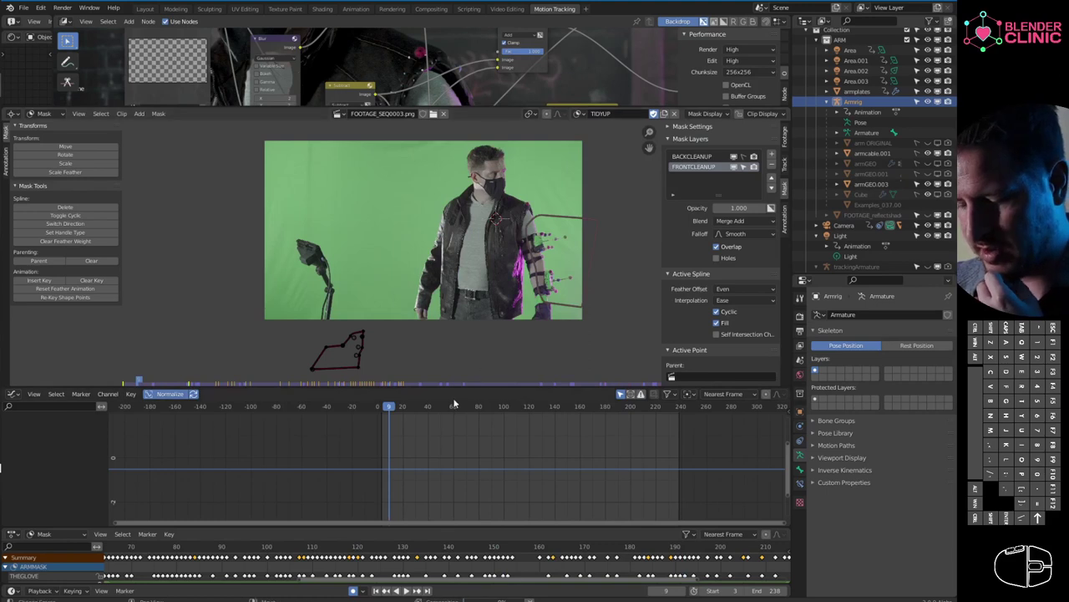
{"action": "left_click", "coordinate": [436, 110]}
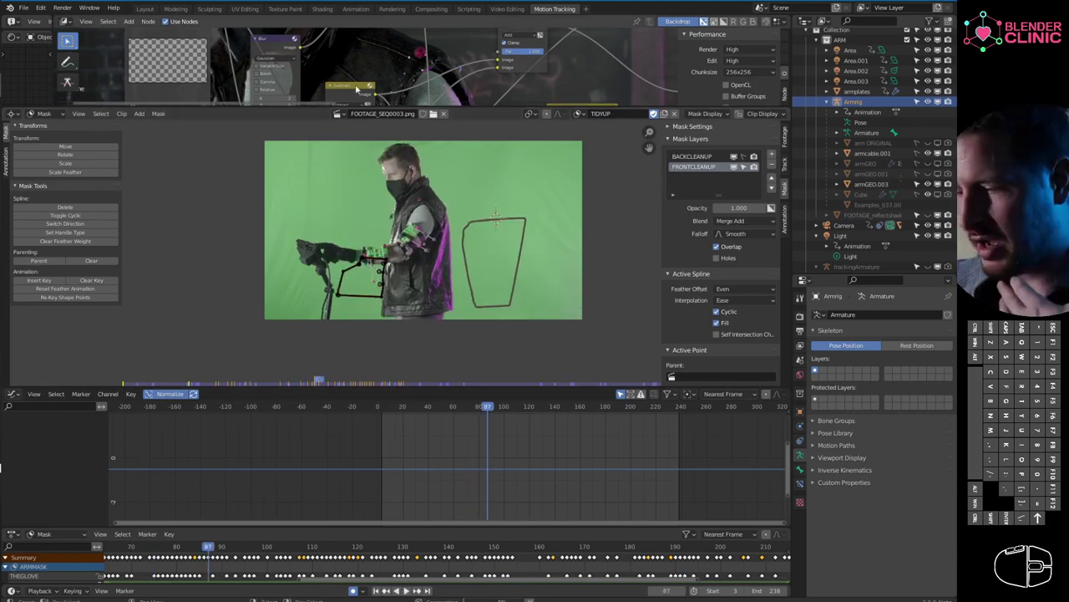
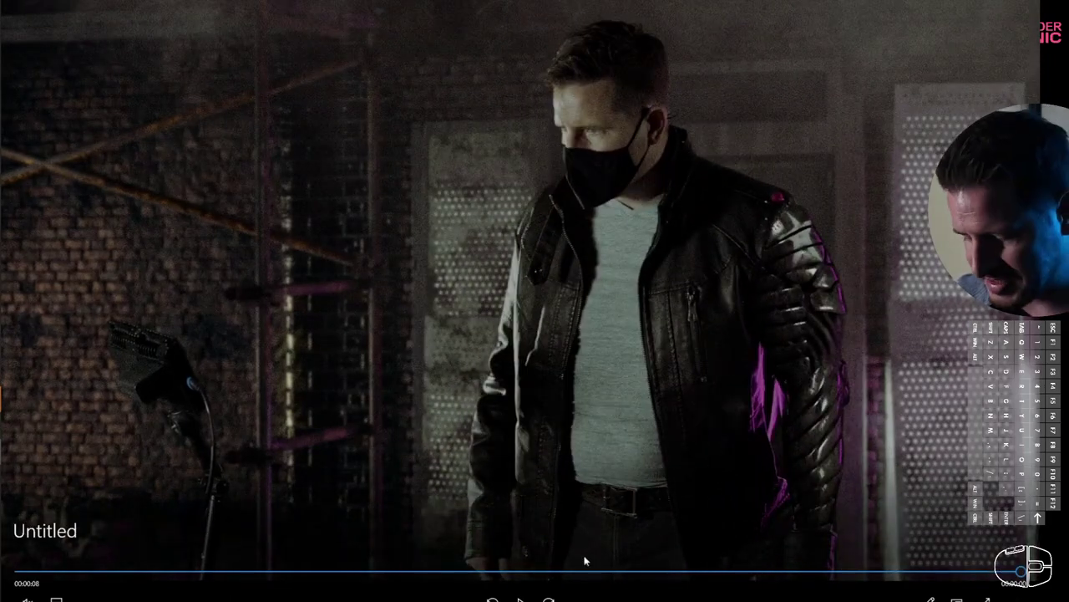
{"action": "left_click_drag", "start_coordinate": [531, 569], "coordinate": [628, 567]}
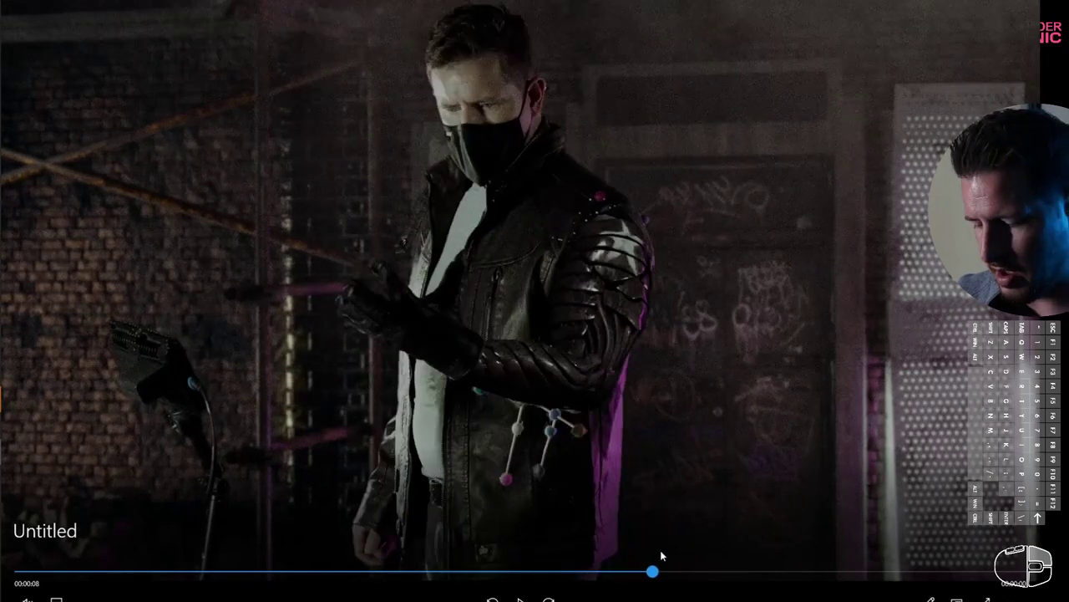
- Seek the finished render back to the middle and replay the robotic-arm shot
{"action": "left_click_drag", "start_coordinate": [840, 561], "coordinate": [986, 552]}
{"action": "left_click", "coordinate": [989, 581]}
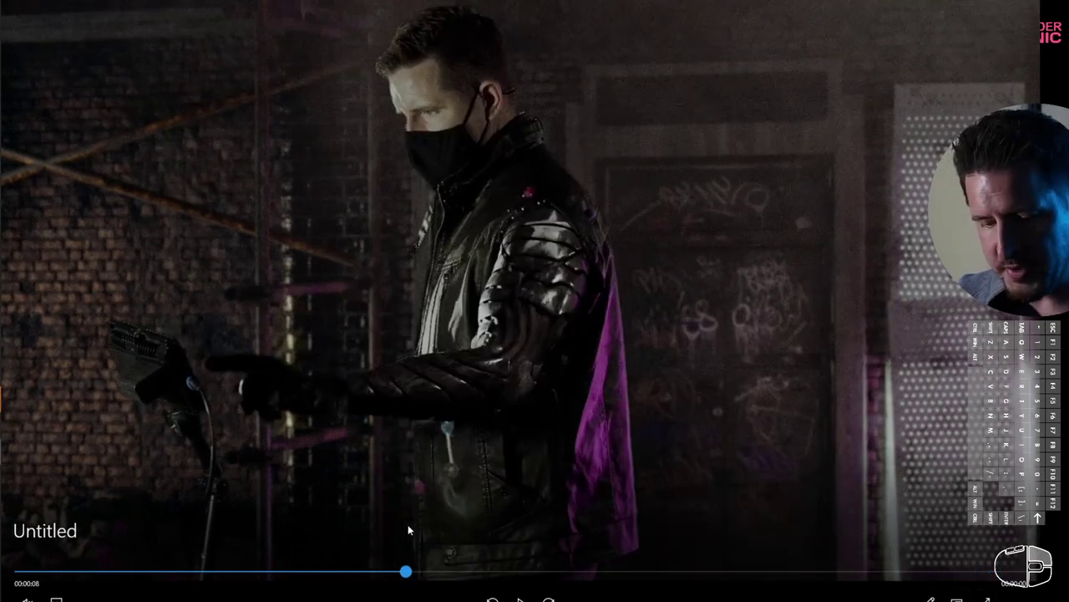
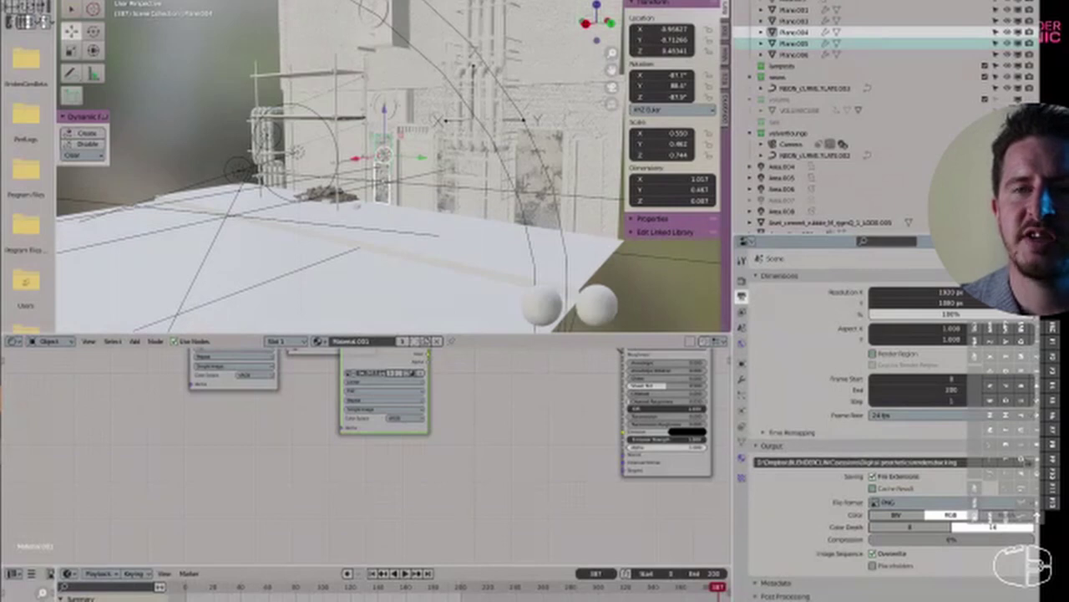
{"action": "left_click", "coordinate": [1039, 454]}
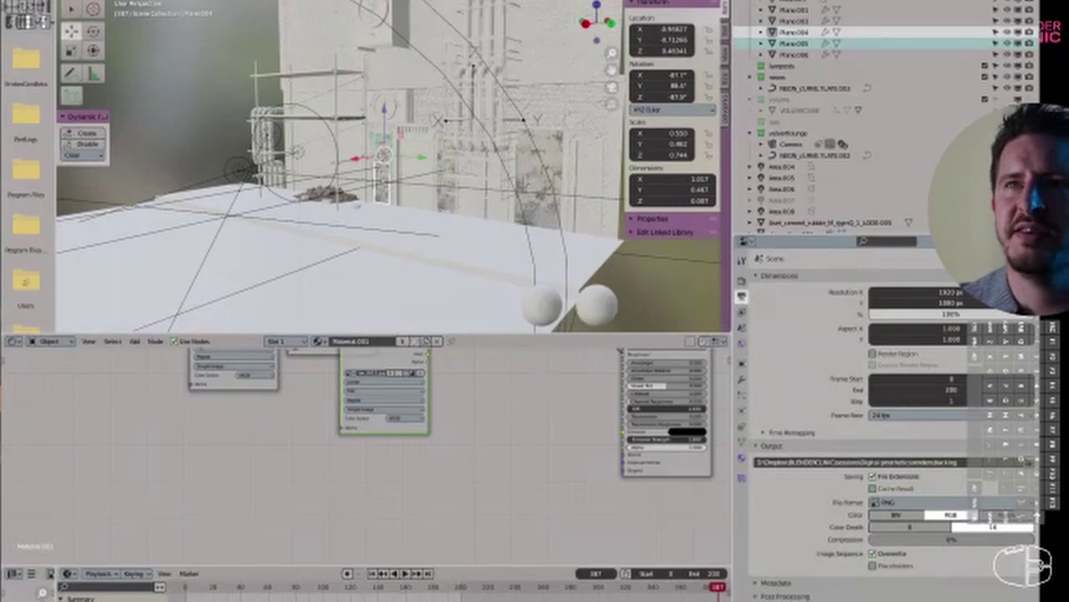
{"action": "left_click", "coordinate": [1038, 453]}
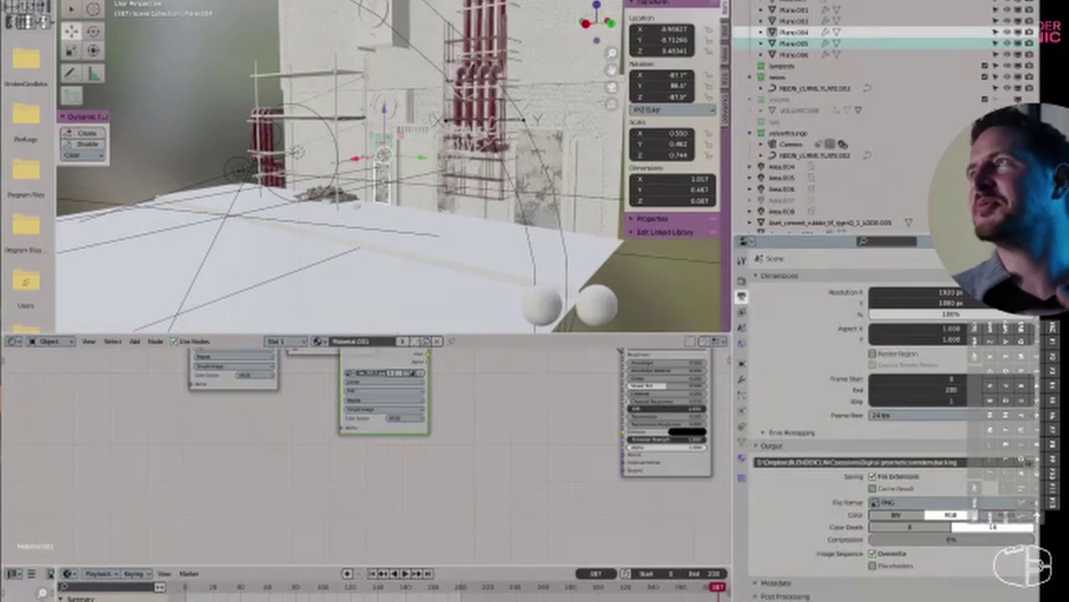